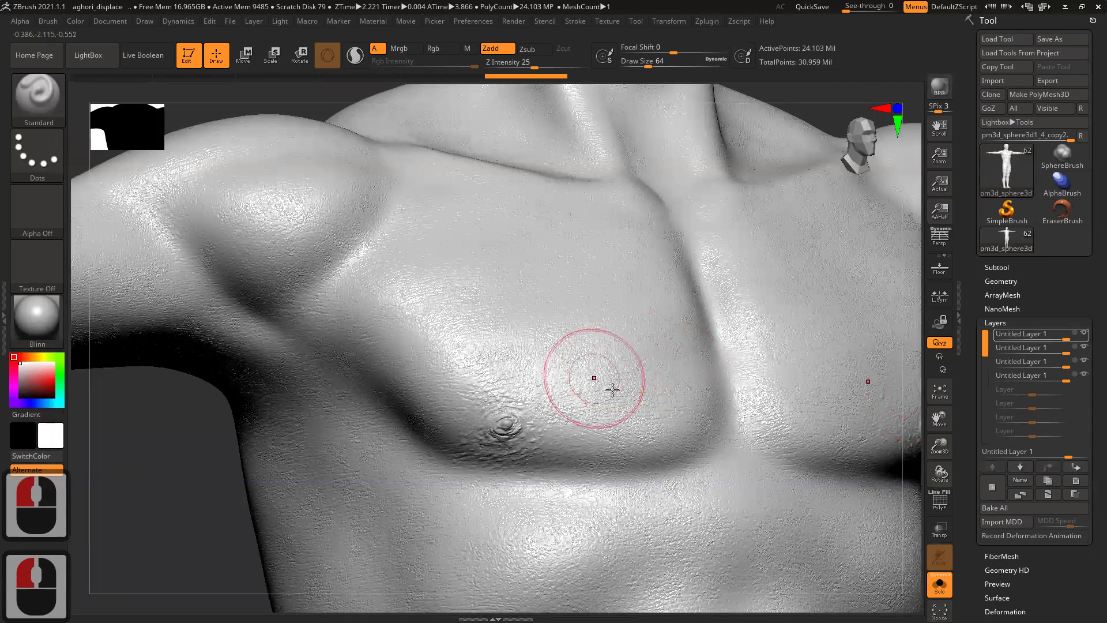
- Frame the figure and set the second sculpt layer's intensity to 0.5 to soften the face pores
key("f")
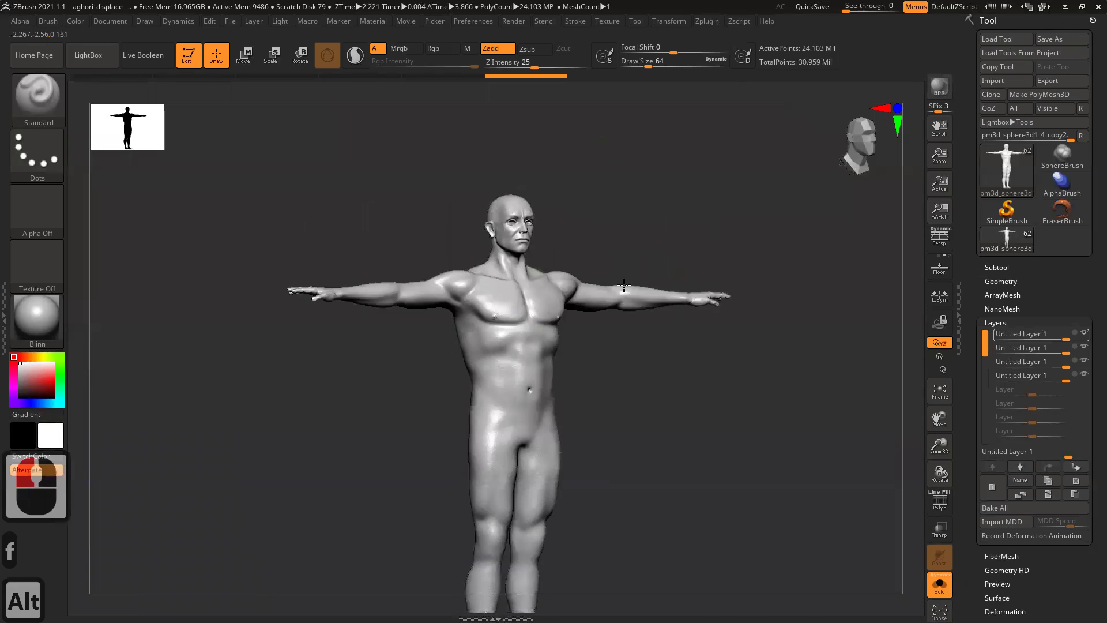
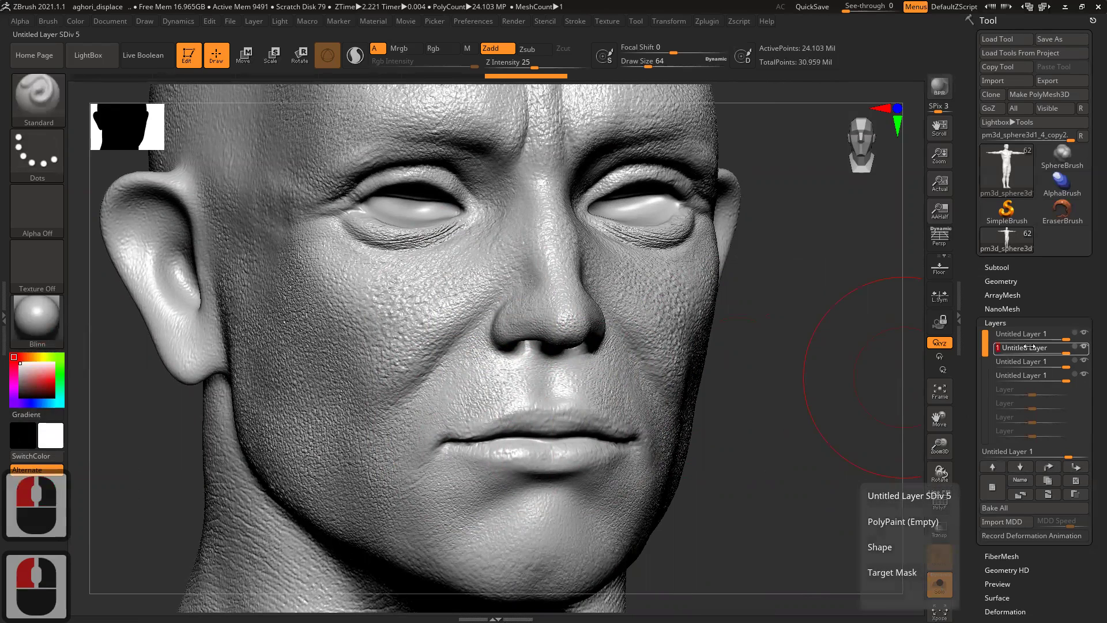
type(".5")
key("Return")
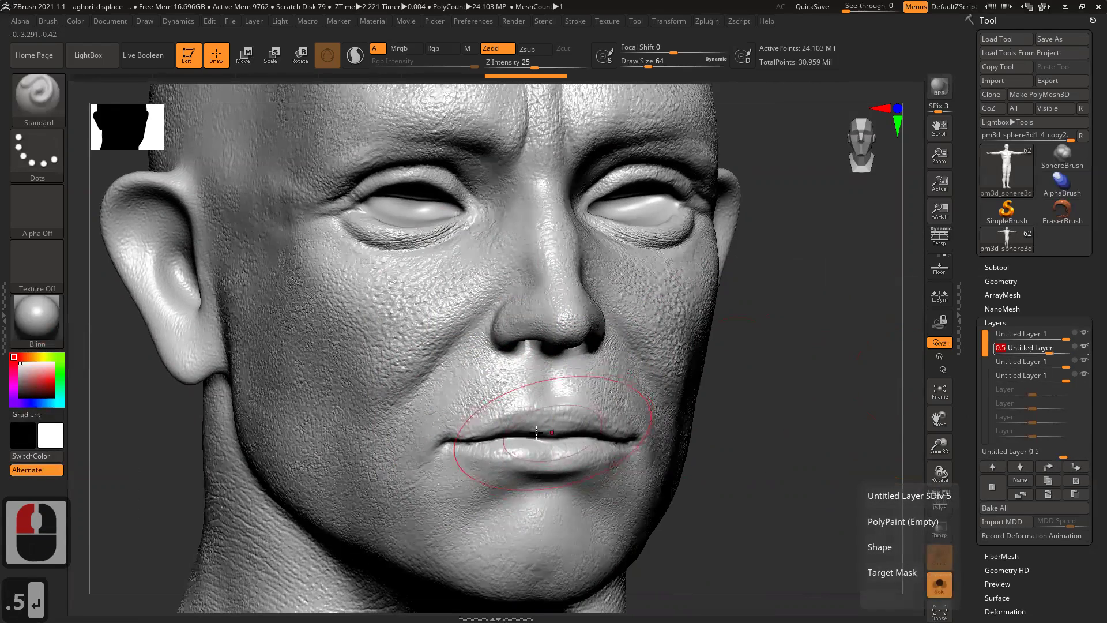
key("Return")
type(".5 ↵")
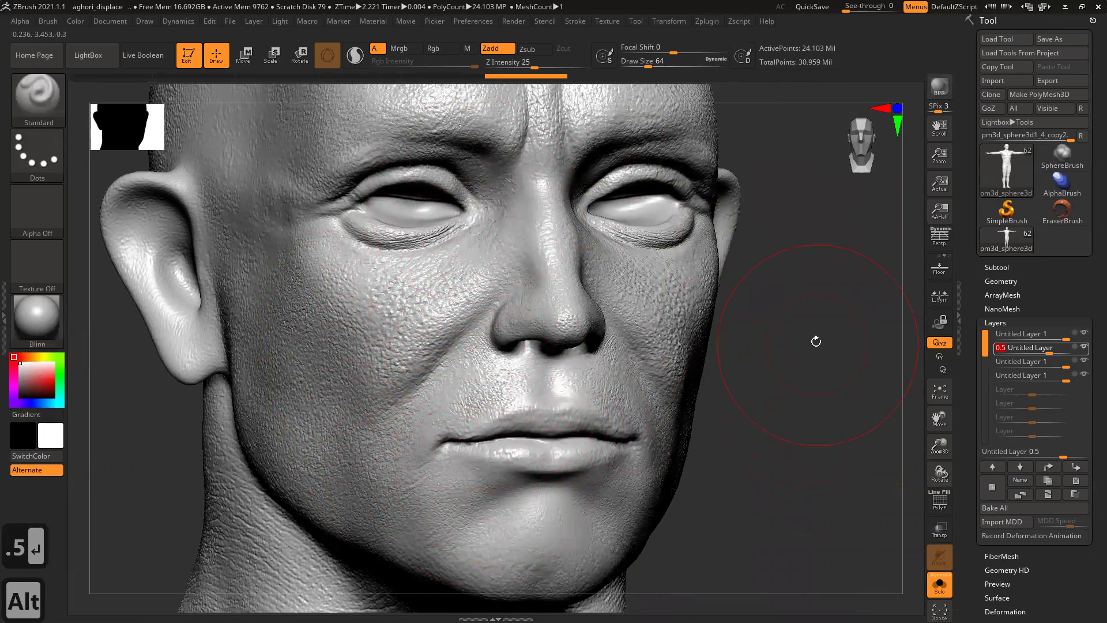
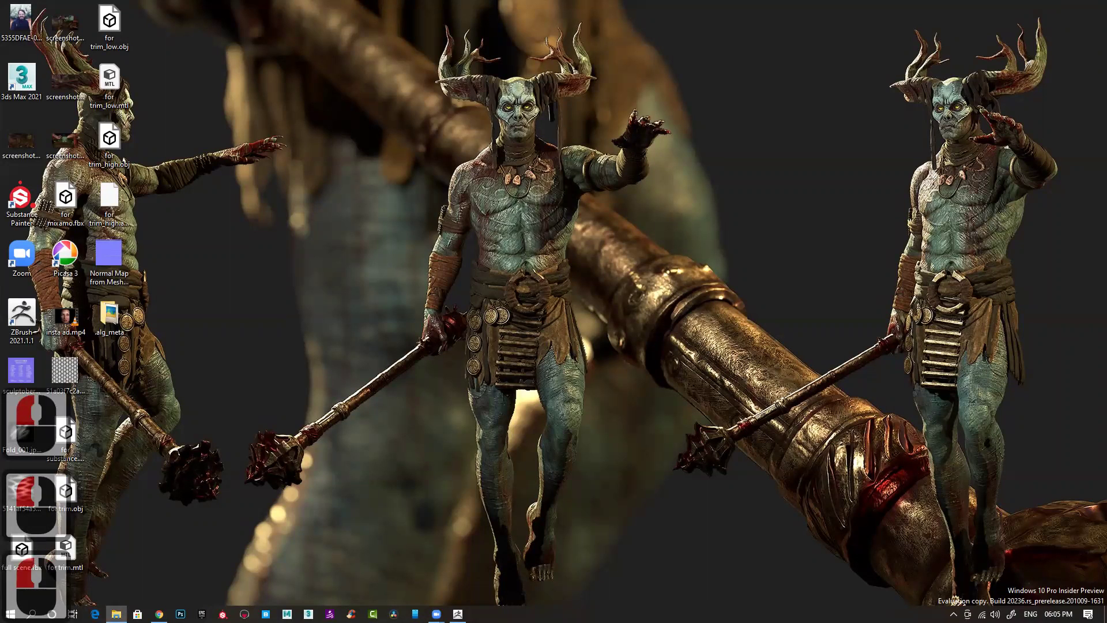
- View displacement.jpg full screen in Photos, then close it back to the aghori folder
left_click(228, 219)
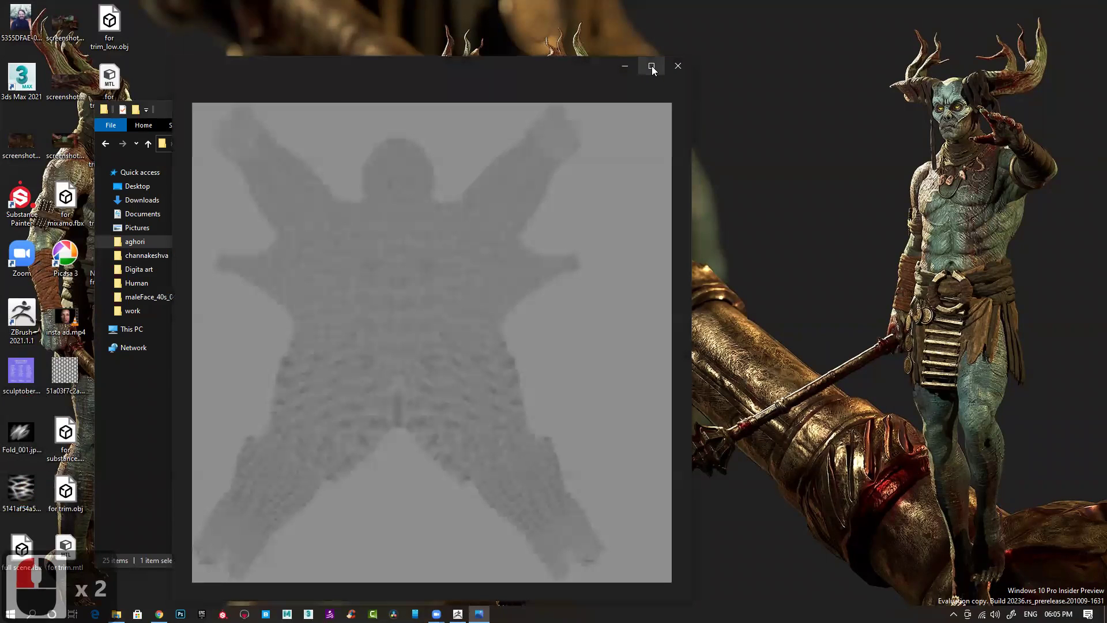
left_click(734, 251)
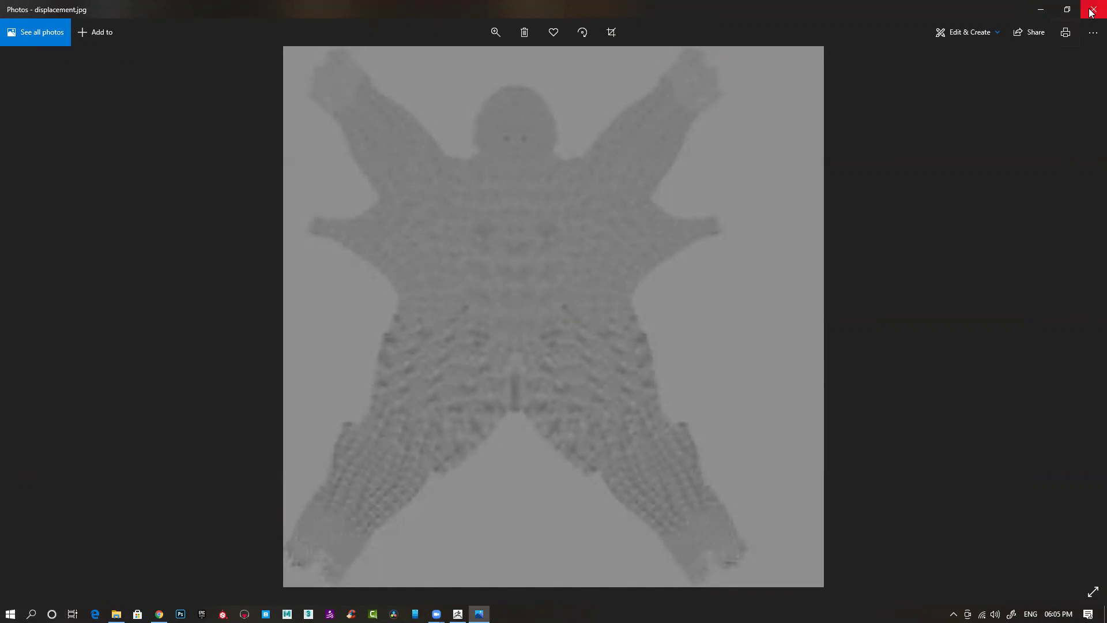
left_click(905, 196)
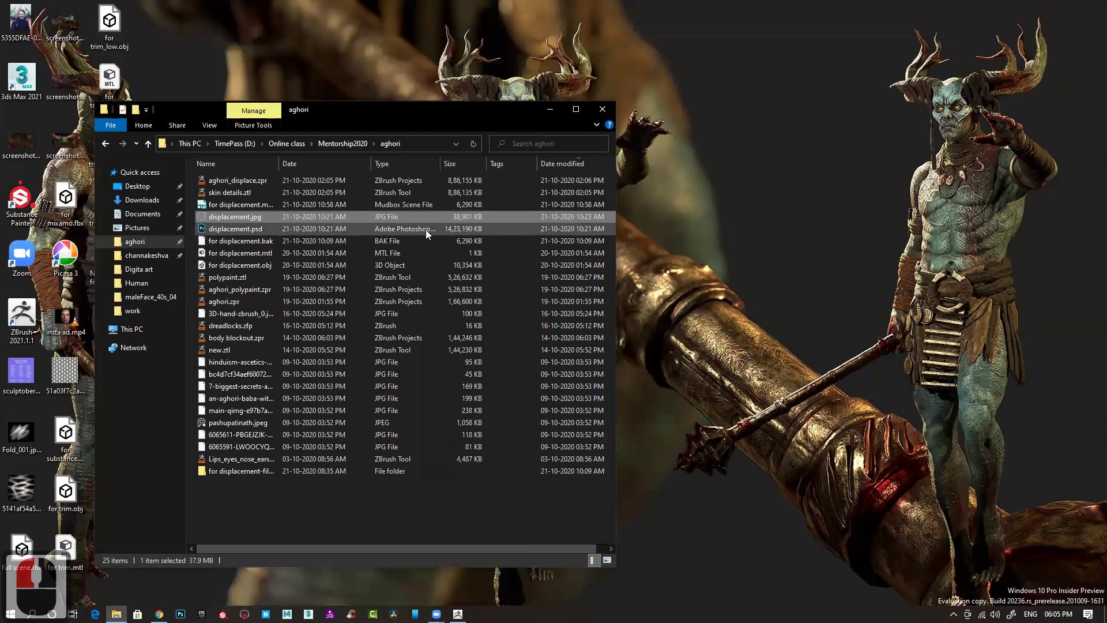
- Open the displacement JPG with PureRef from its context menu
right_click(234, 218)
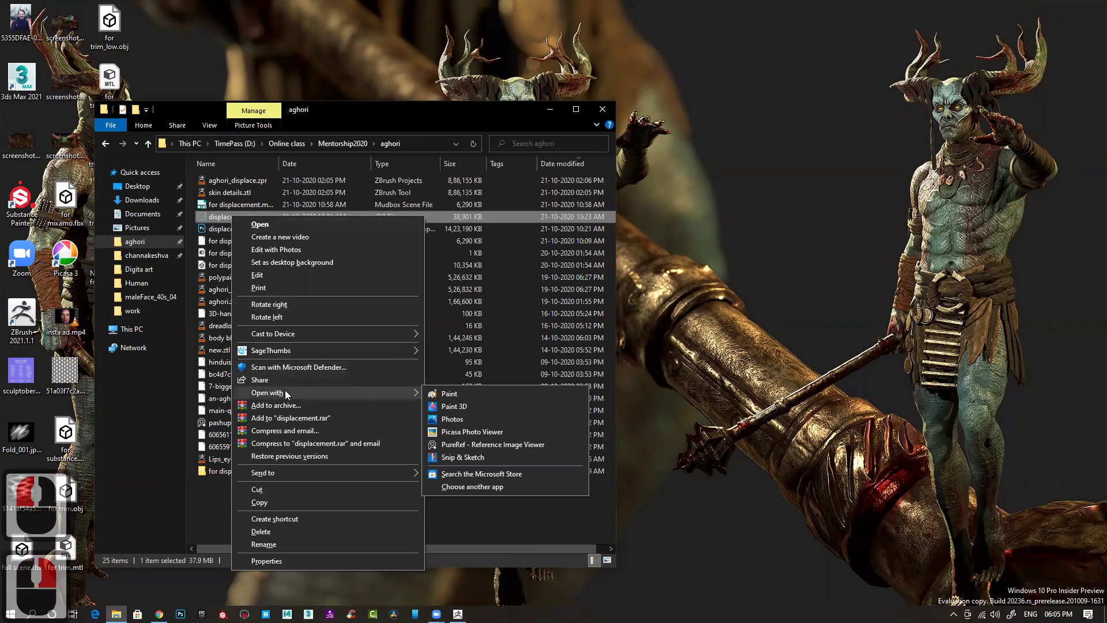
left_click(467, 443)
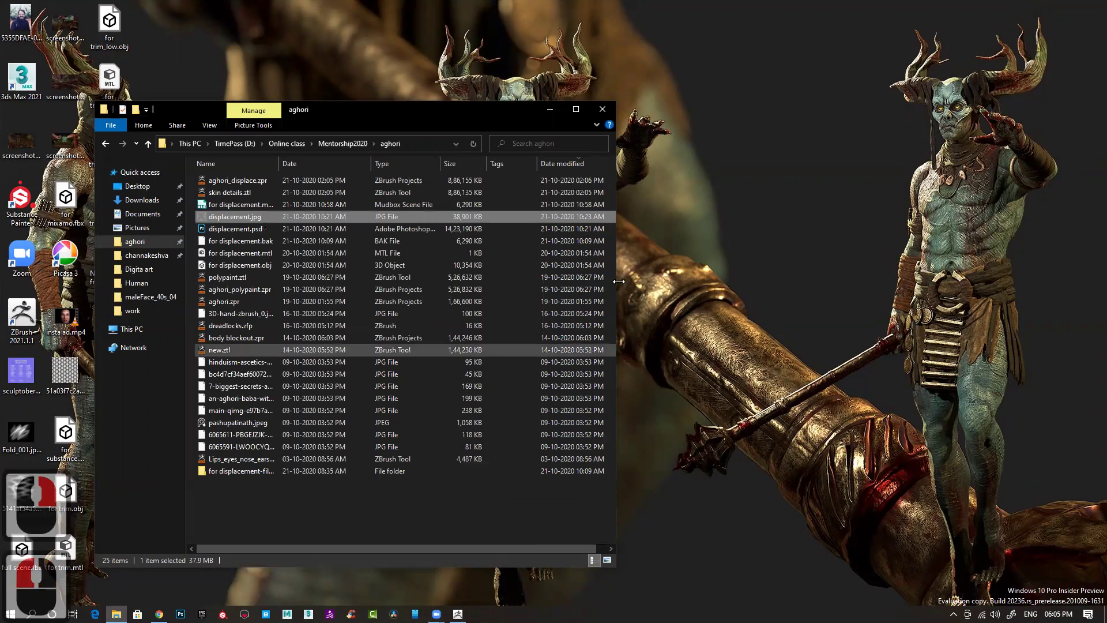
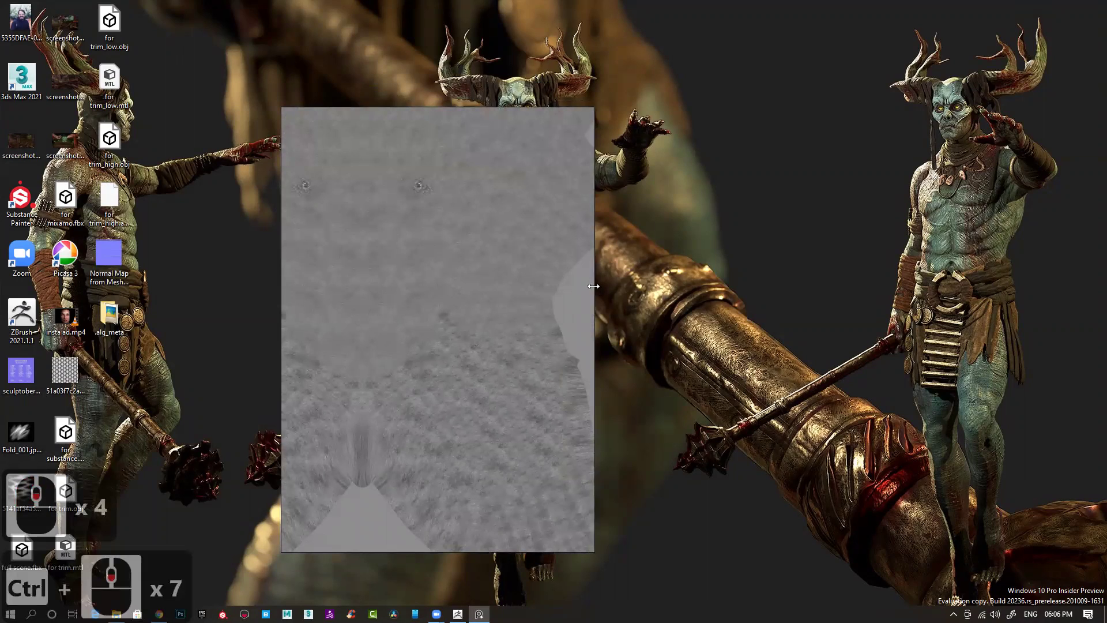
- Pan across the displacement map in PureRef, examining pore detail on the body, limbs and feet
left_click(520, 354)
middle_click(506, 345)
middle_click(509, 319)
middle_click(506, 252)
middle_click(467, 371)
middle_click(460, 383)
middle_click(488, 366)
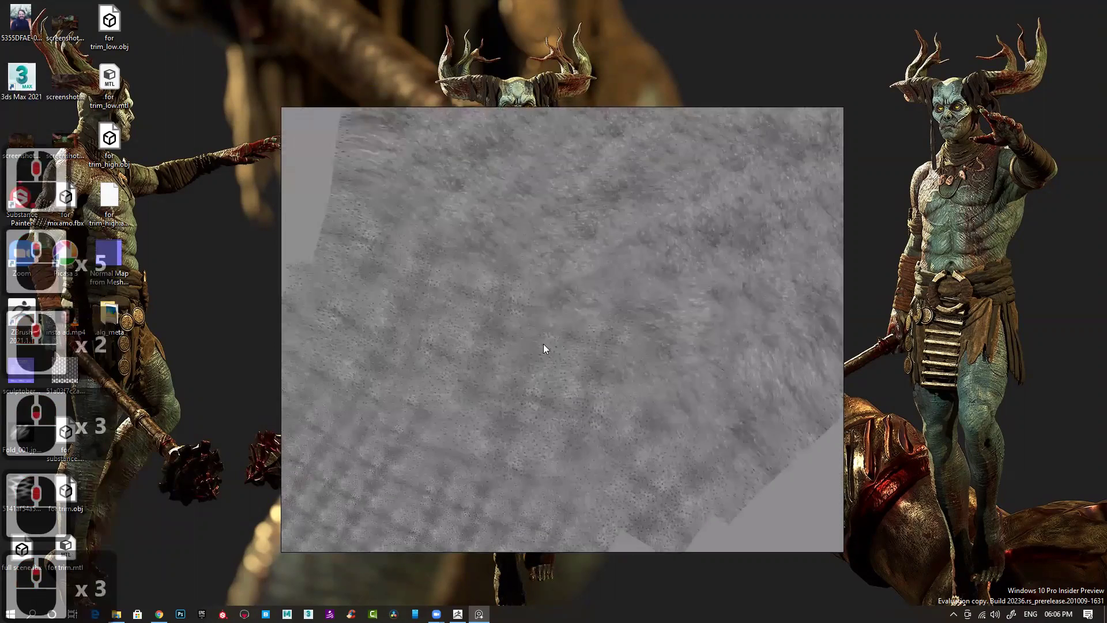
middle_click(520, 333)
middle_click(514, 328)
middle_click(475, 342)
middle_click(499, 366)
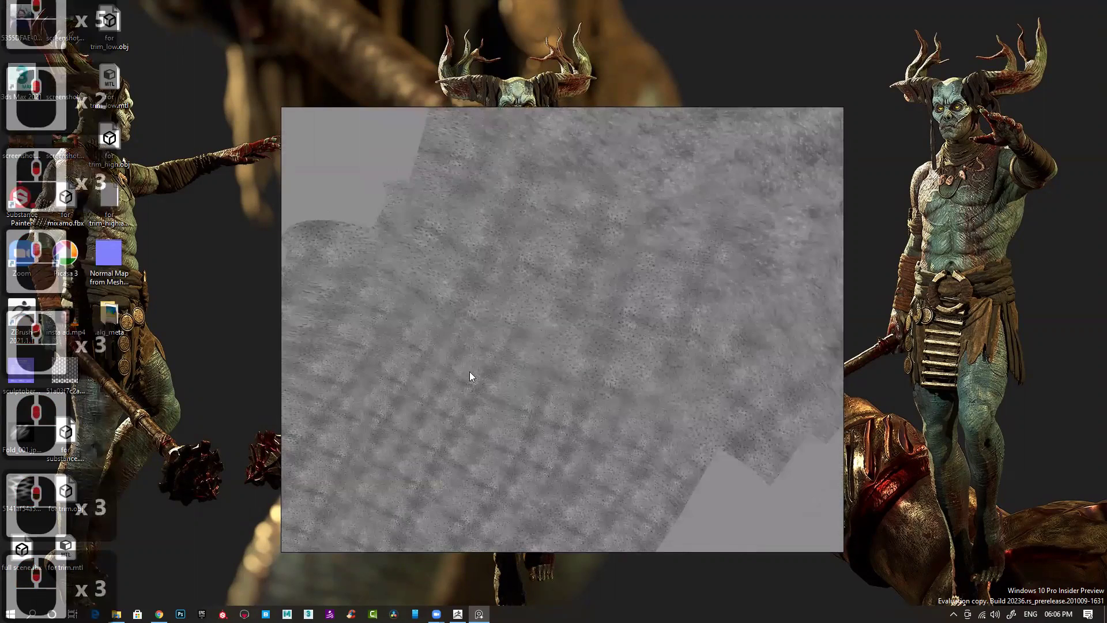
middle_click(505, 371)
middle_click(647, 298)
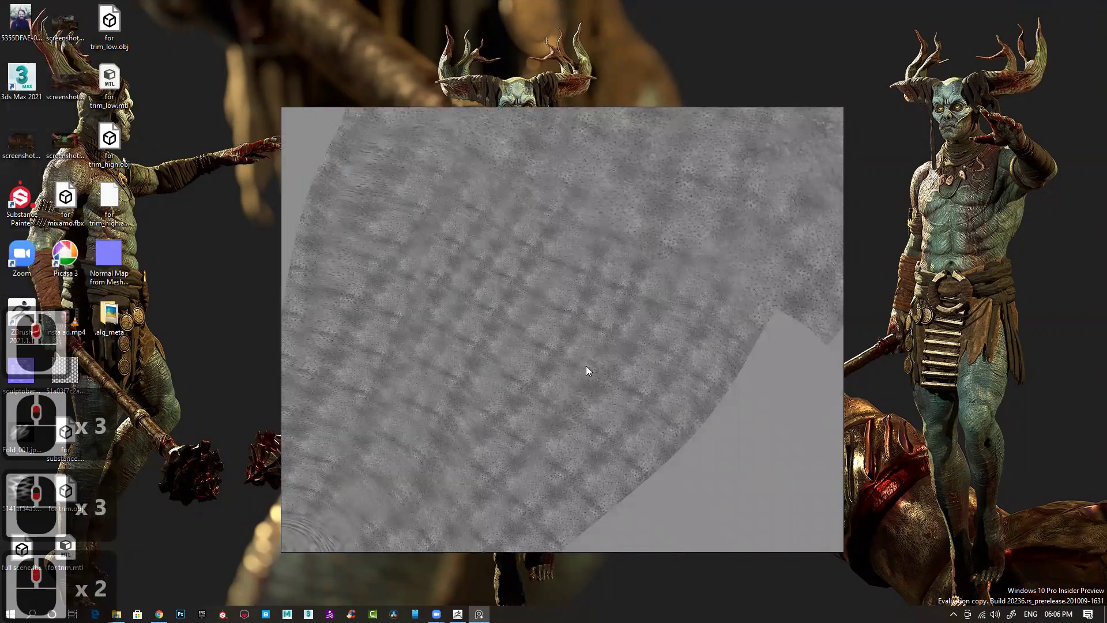
middle_click(471, 458)
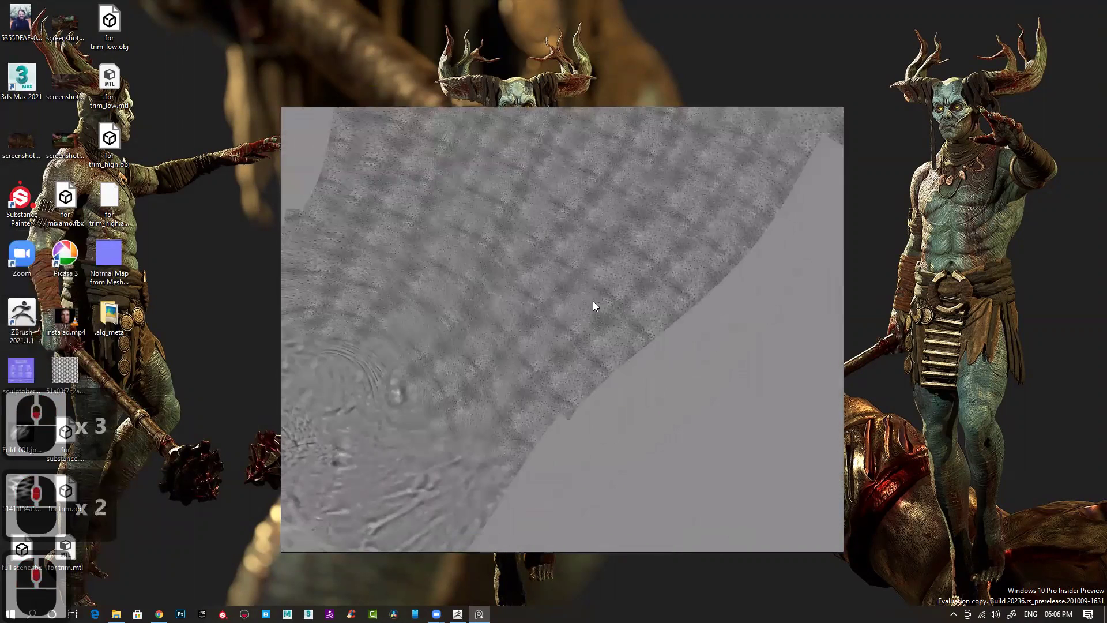
middle_click(451, 343)
middle_click(548, 351)
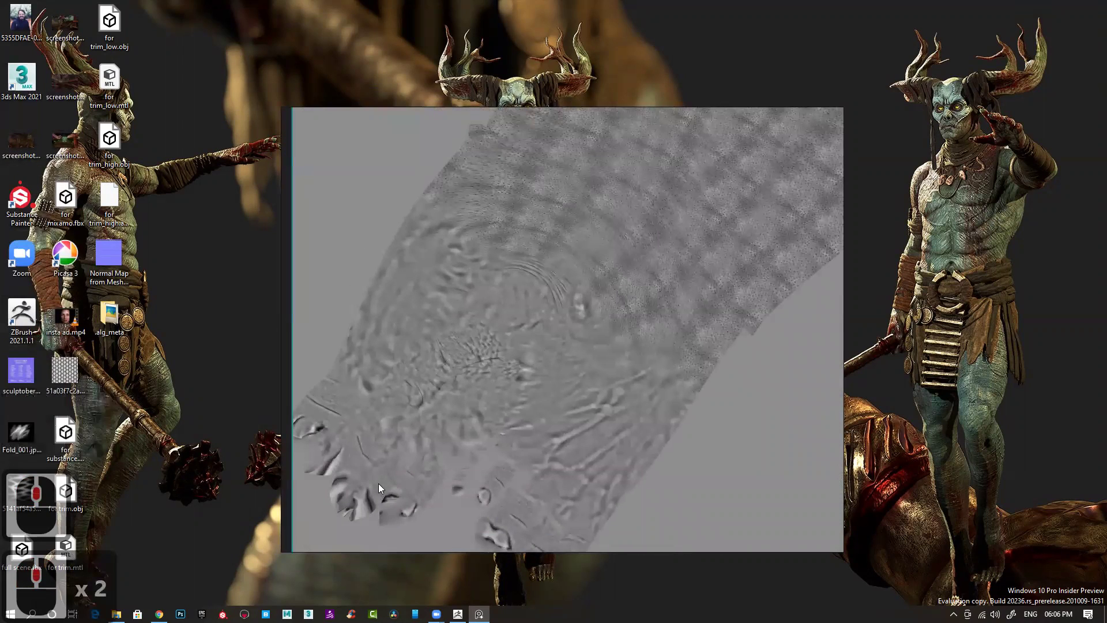
middle_click(532, 474)
middle_click(548, 436)
middle_click(486, 380)
middle_click(434, 427)
middle_click(445, 496)
middle_click(570, 286)
middle_click(512, 274)
middle_click(512, 274)
middle_click(512, 274)
middle_click(468, 268)
middle_click(456, 312)
middle_click(473, 318)
middle_click(473, 318)
middle_click(558, 377)
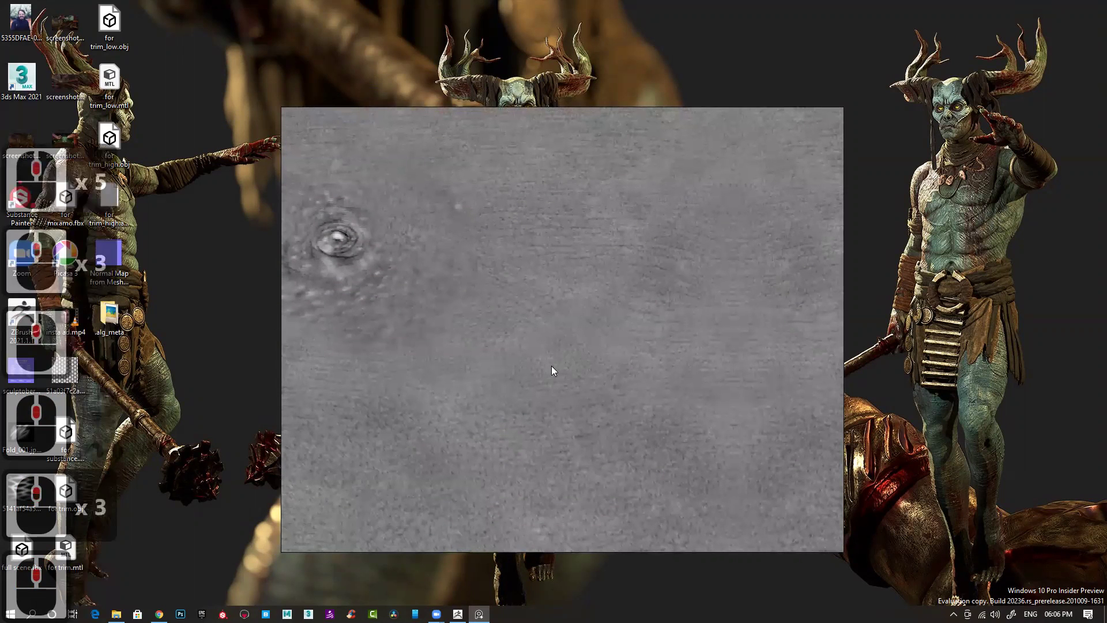
- Pan up through the navel and chest wrinkles to centre the face detail in view
middle_click(652, 404)
middle_click(585, 335)
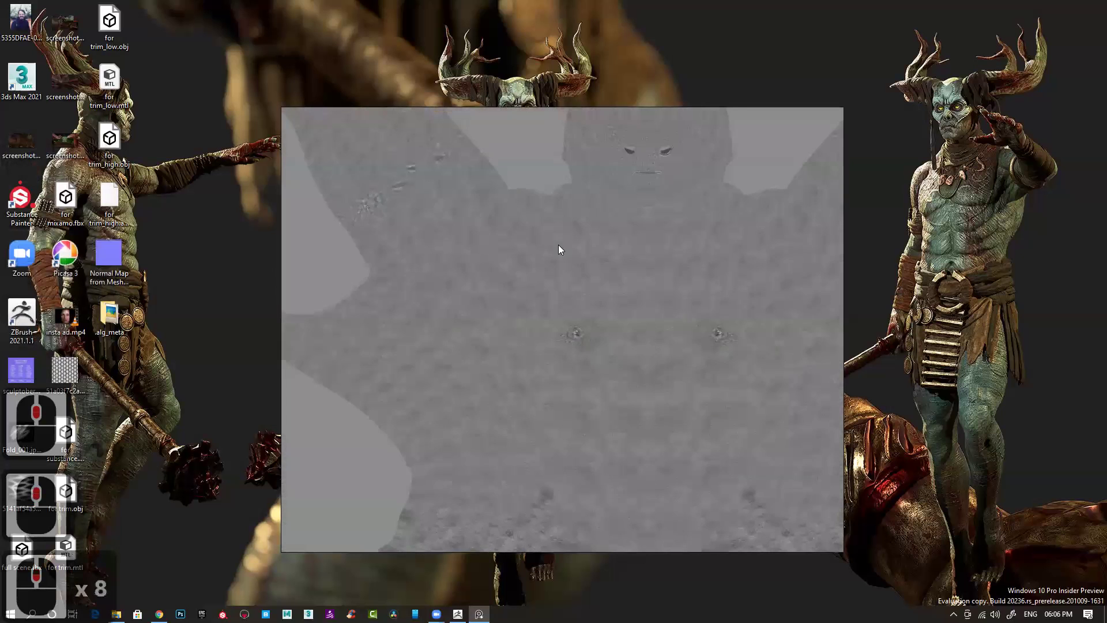
middle_click(469, 339)
middle_click(484, 327)
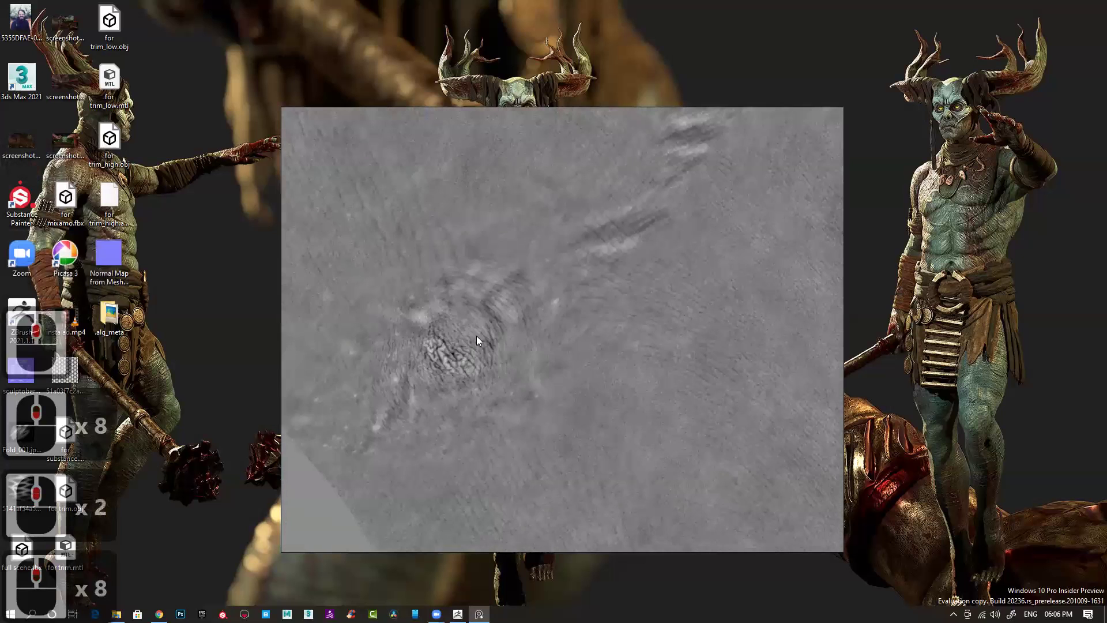
middle_click(470, 377)
middle_click(471, 378)
middle_click(395, 271)
middle_click(443, 281)
middle_click(432, 264)
middle_click(432, 265)
middle_click(495, 353)
middle_click(704, 417)
middle_click(664, 432)
middle_click(562, 380)
middle_click(562, 379)
middle_click(562, 378)
middle_click(533, 276)
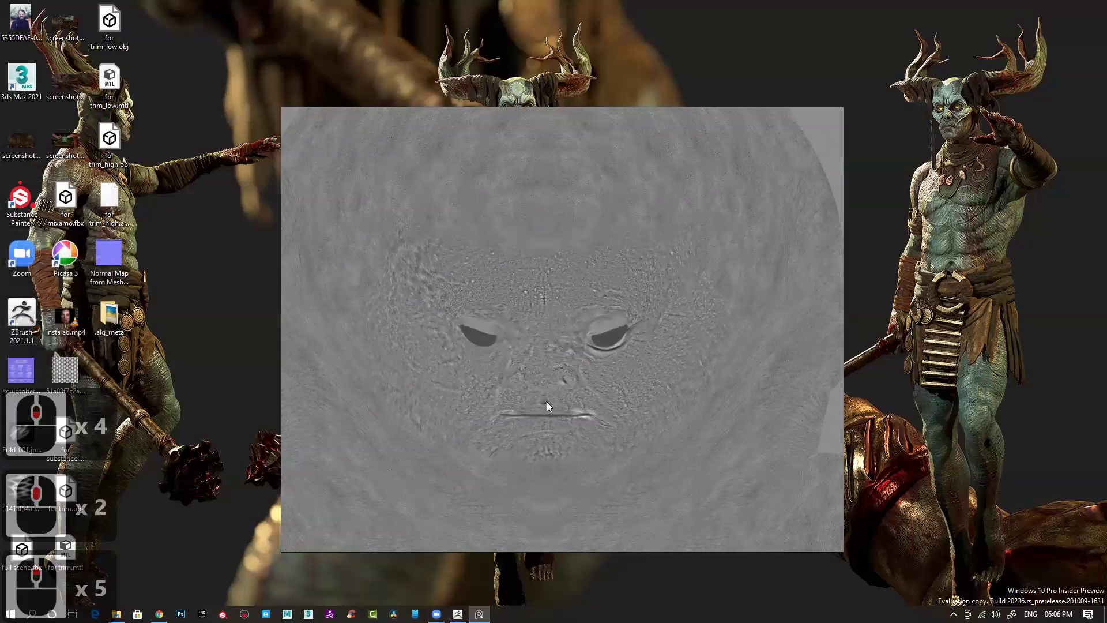
middle_click(549, 405)
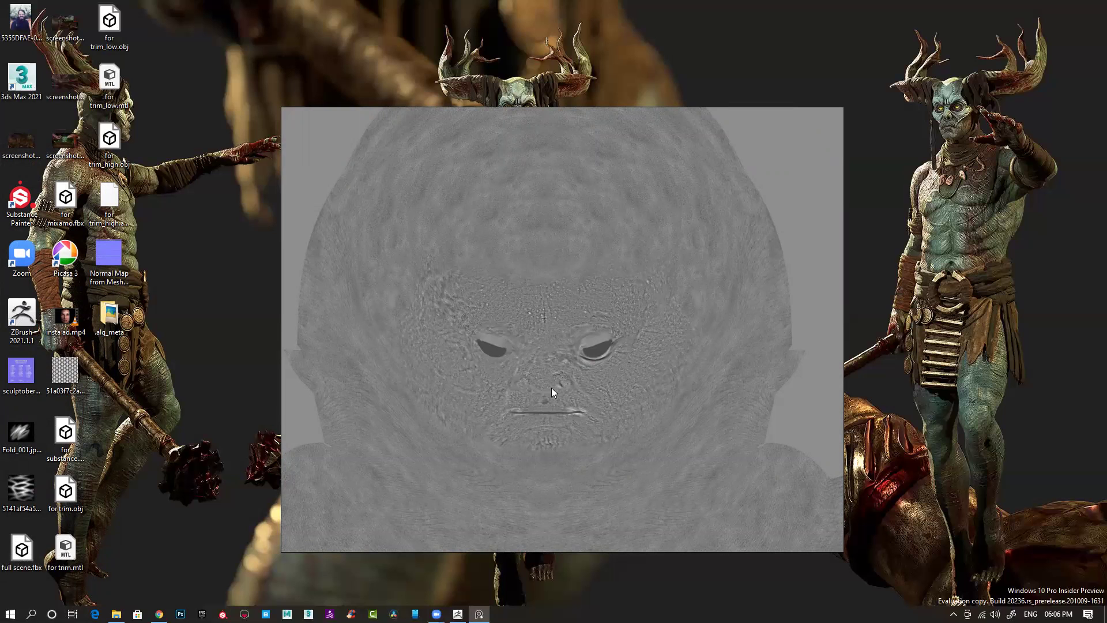
- Zoom out to the whole unwrapped layout, then close the PureRef board and confirm
middle_click(558, 380)
middle_click(558, 380)
middle_click(508, 359)
middle_click(510, 357)
middle_click(510, 356)
middle_click(510, 356)
middle_click(514, 332)
middle_click(514, 333)
middle_click(539, 359)
middle_click(555, 335)
middle_click(583, 315)
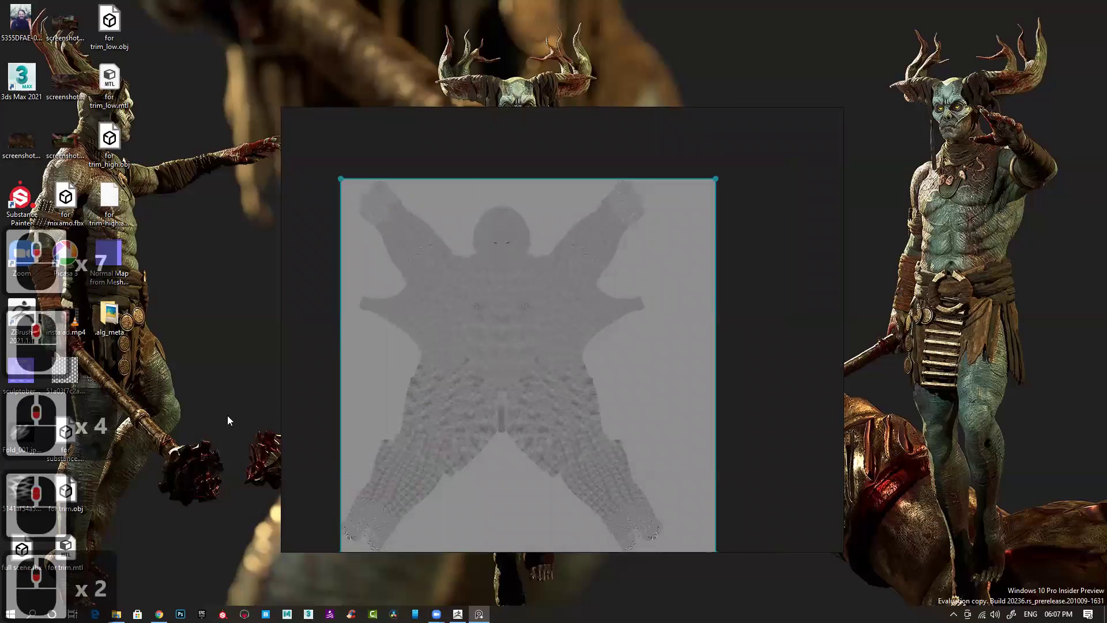
right_click(775, 265)
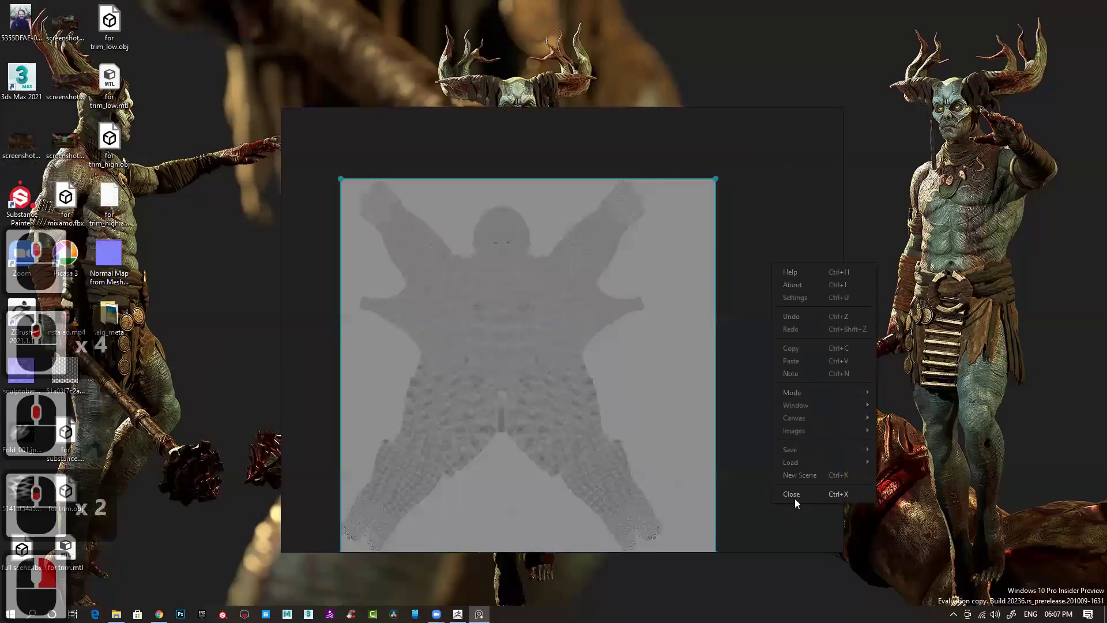
left_click(798, 502)
left_click(492, 467)
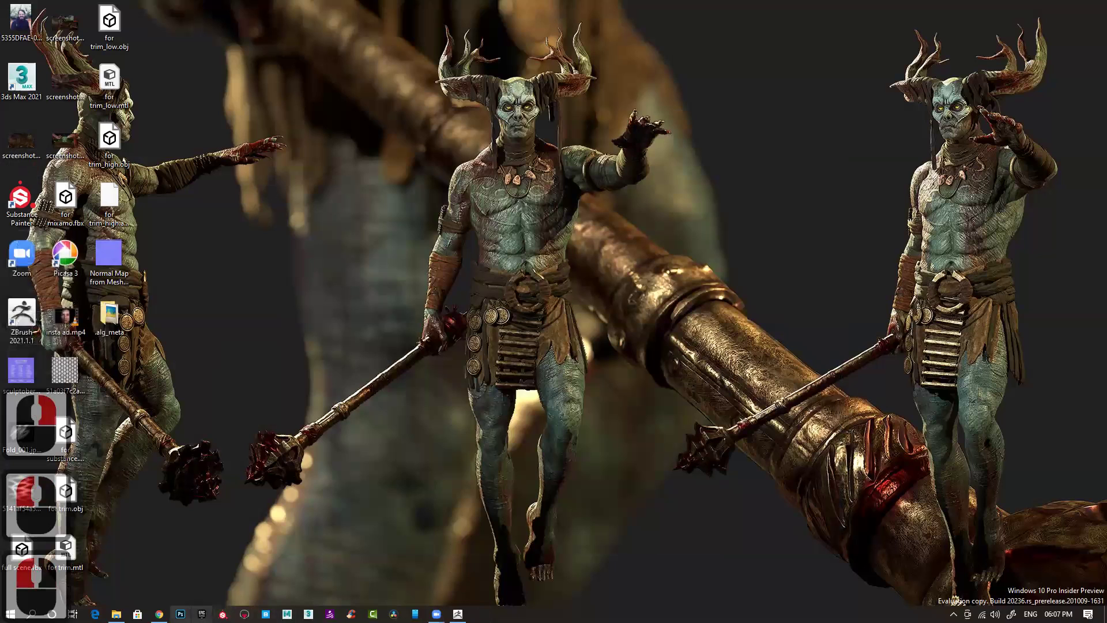
- Launch Photoshop from the taskbar to open displacement.psd
left_click(420, 506)
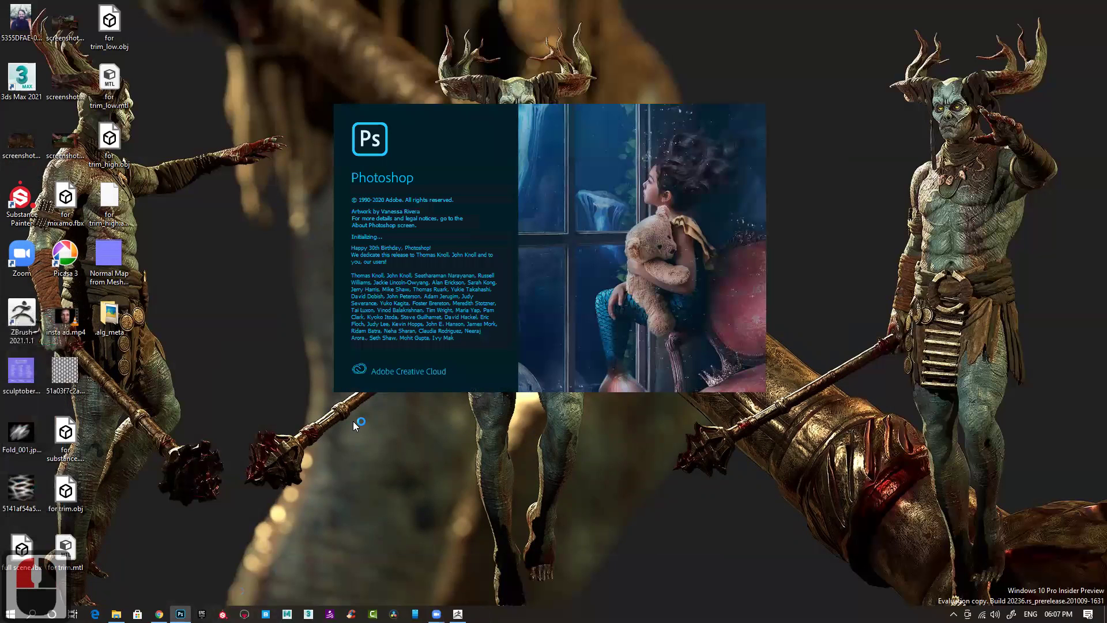
left_click(357, 425)
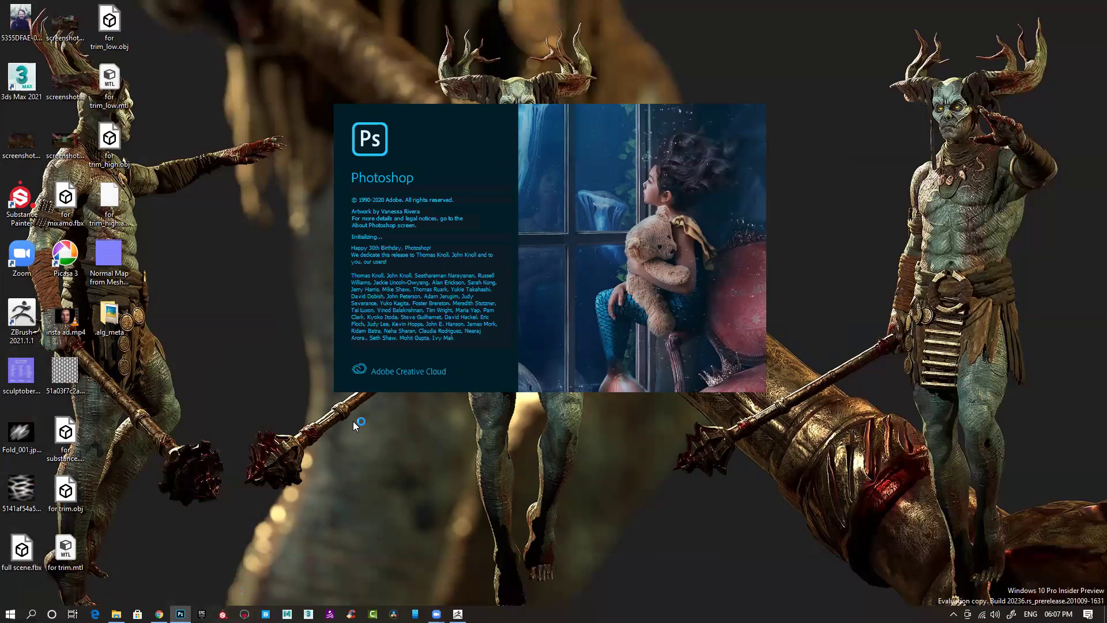
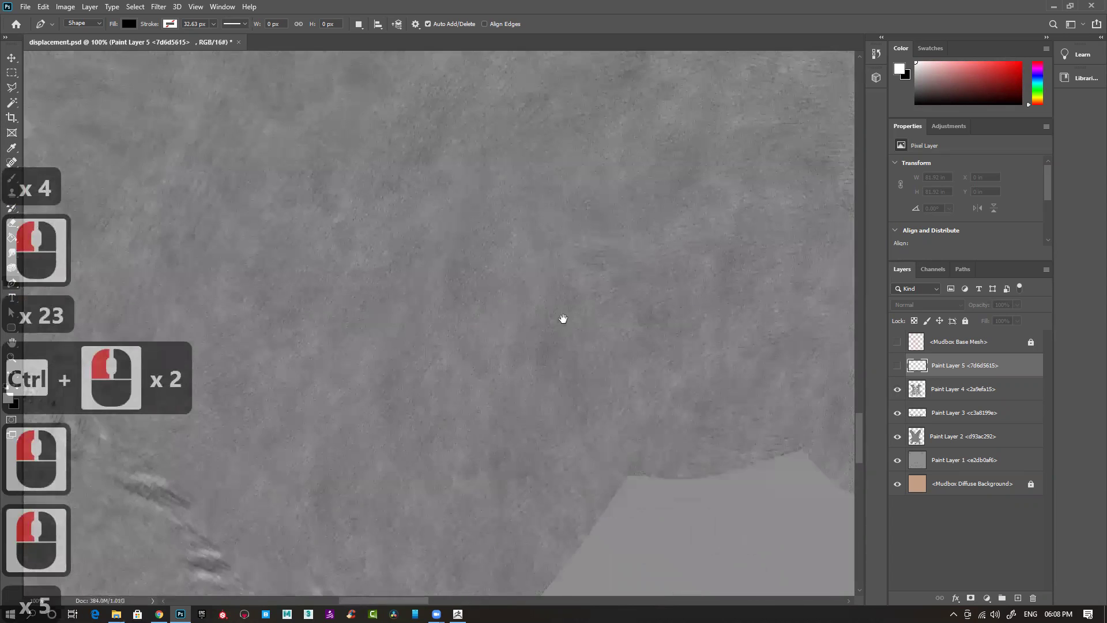
- Navigate around the displacement.psd canvas and layers, inspecting the grey skin-texture paint across the face
left_click(646, 421)
left_click(539, 472)
left_click(552, 432)
left_click(522, 472)
double_click(486, 427)
double_click(379, 204)
left_click(404, 318)
left_click(368, 444)
left_click(358, 481)
left_click(517, 279)
left_click(409, 213)
left_click(484, 311)
left_click(529, 326)
double_click(443, 323)
left_click(346, 322)
left_click(588, 460)
left_click(578, 474)
left_click(535, 482)
left_click(525, 488)
left_click(464, 318)
left_click(574, 410)
left_click(590, 390)
left_click(641, 402)
left_click(675, 368)
left_click(521, 429)
double_click(440, 480)
left_click(652, 310)
left_click(652, 310)
left_click(652, 310)
left_click(652, 310)
left_click(652, 310)
double_click(652, 310)
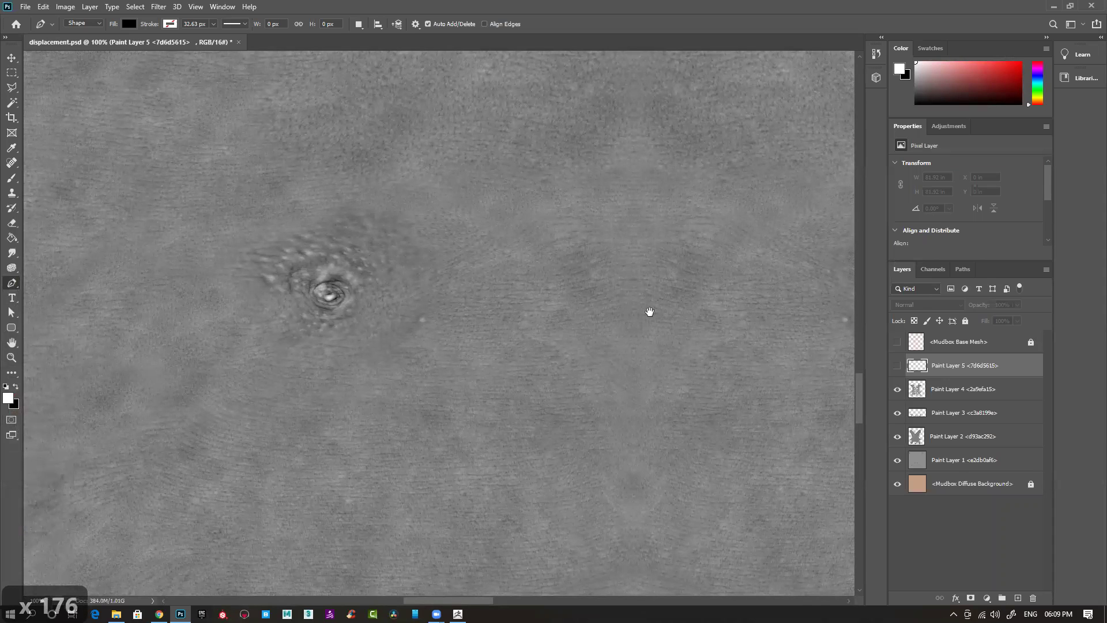
double_click(652, 310)
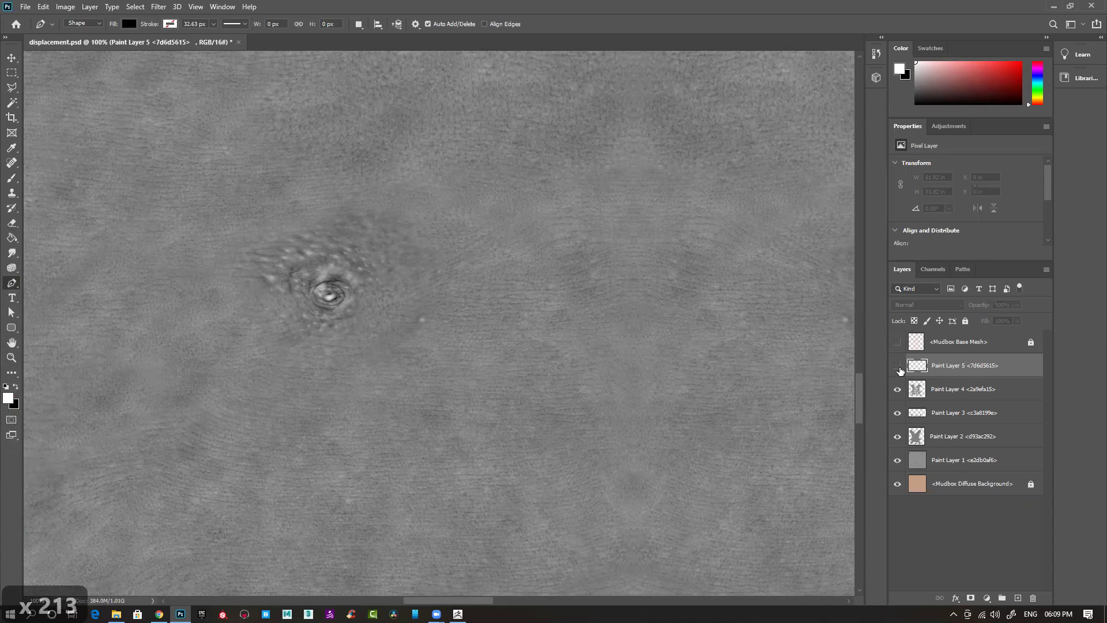
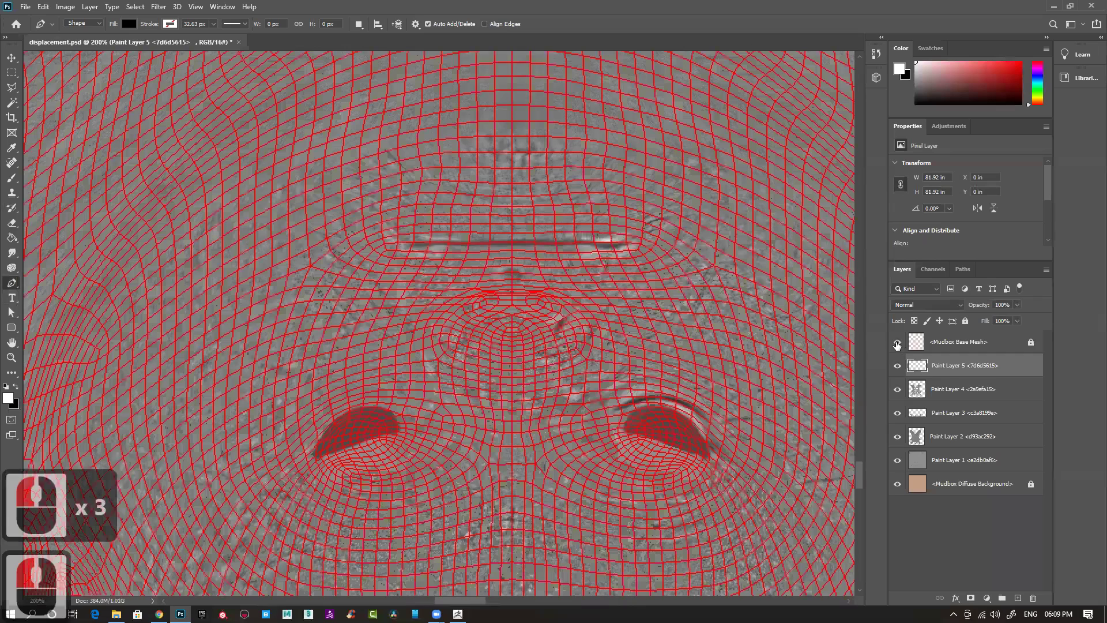
- Hide the red UV wireframe overlay, zoom out to 12.5% for the full body layout, and close displacement.psd
left_click(577, 252)
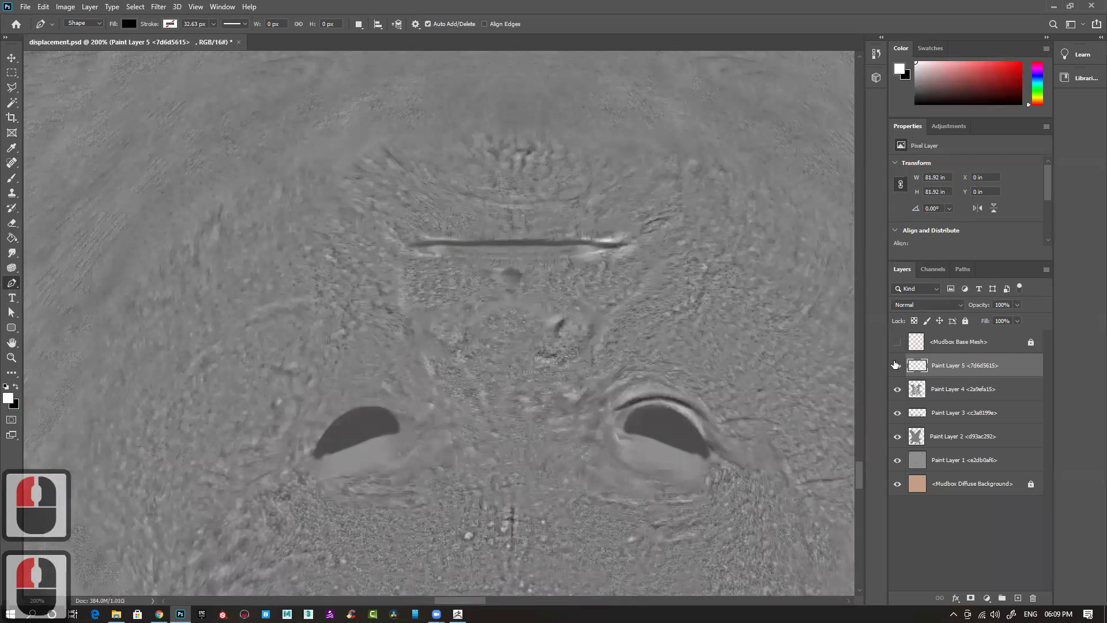
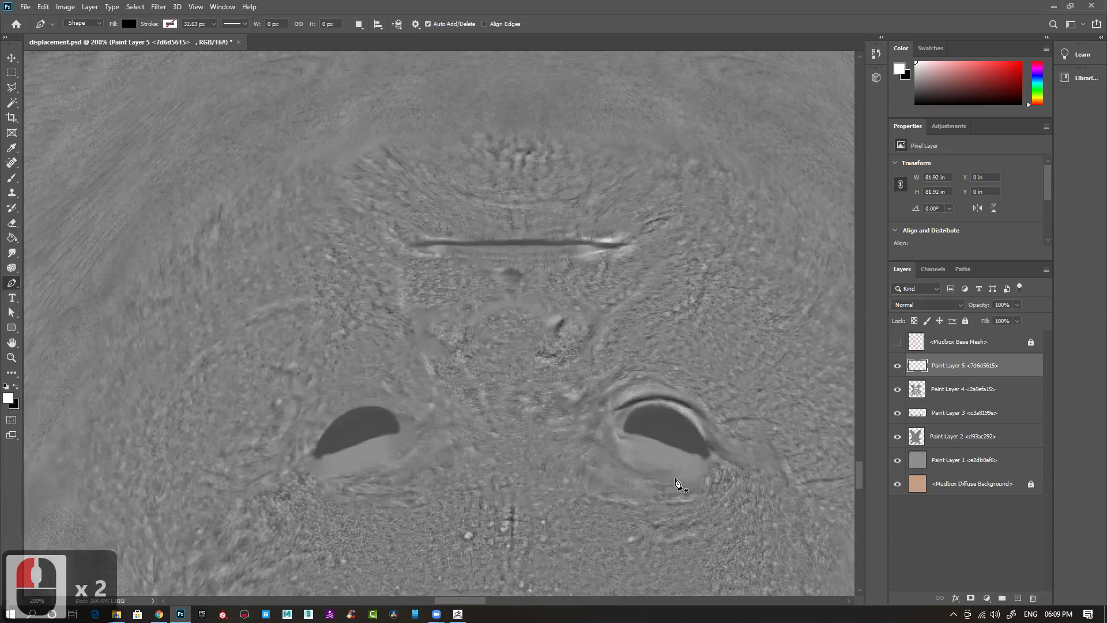
key("ctrl+-")
key("ctrl+-")
key("ctrl+-")
key("ctrl+-")
key("ctrl+-")
key("ctrl+-")
key("ctrl+-")
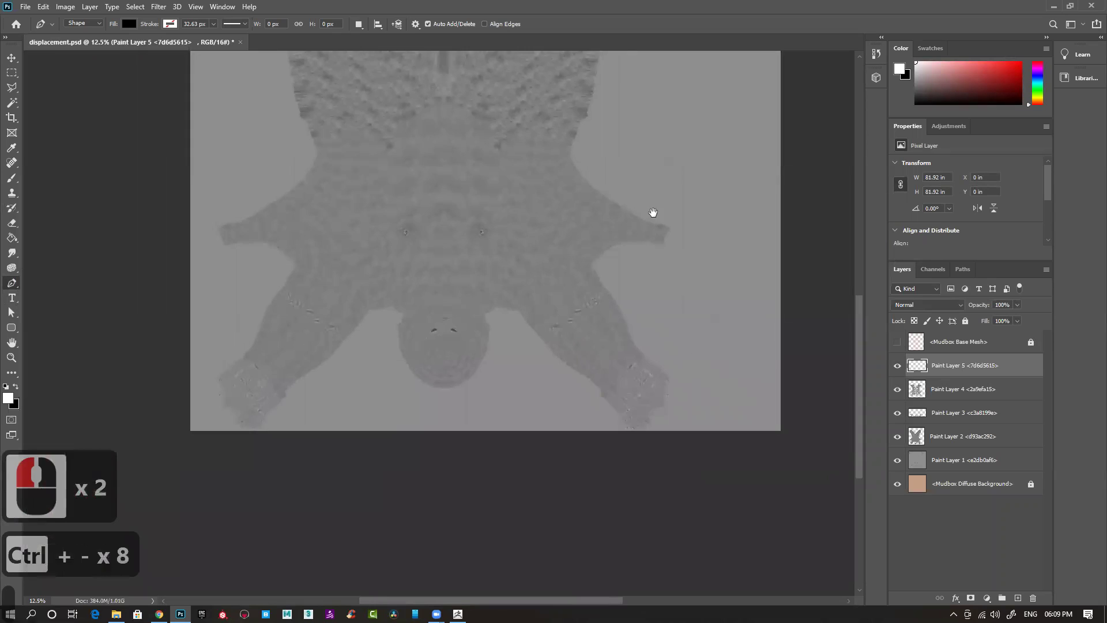
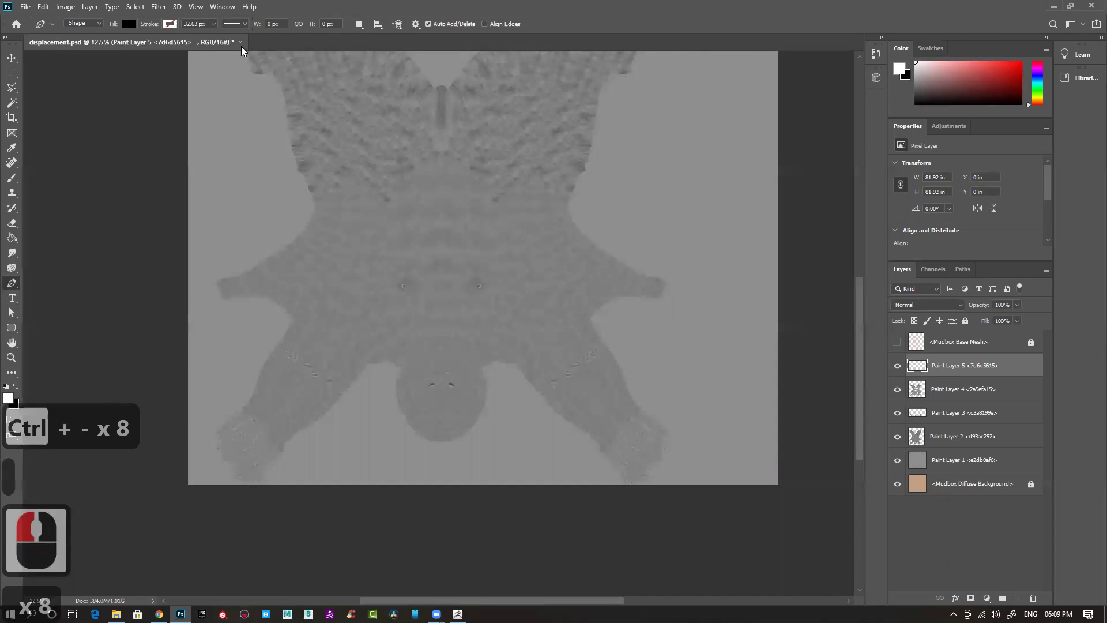
left_click(242, 50)
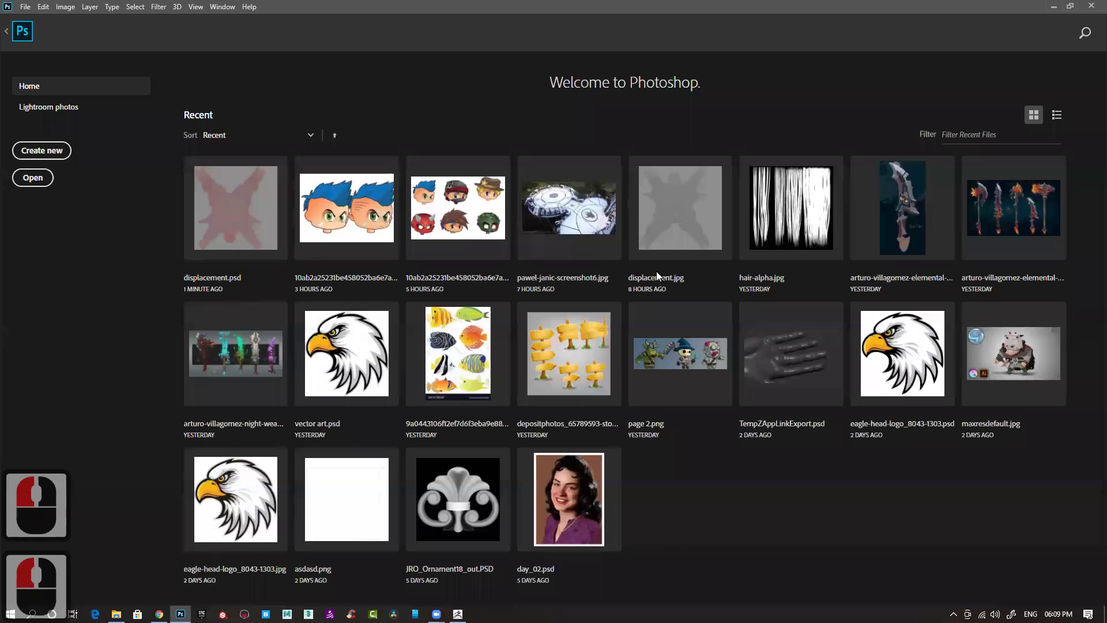
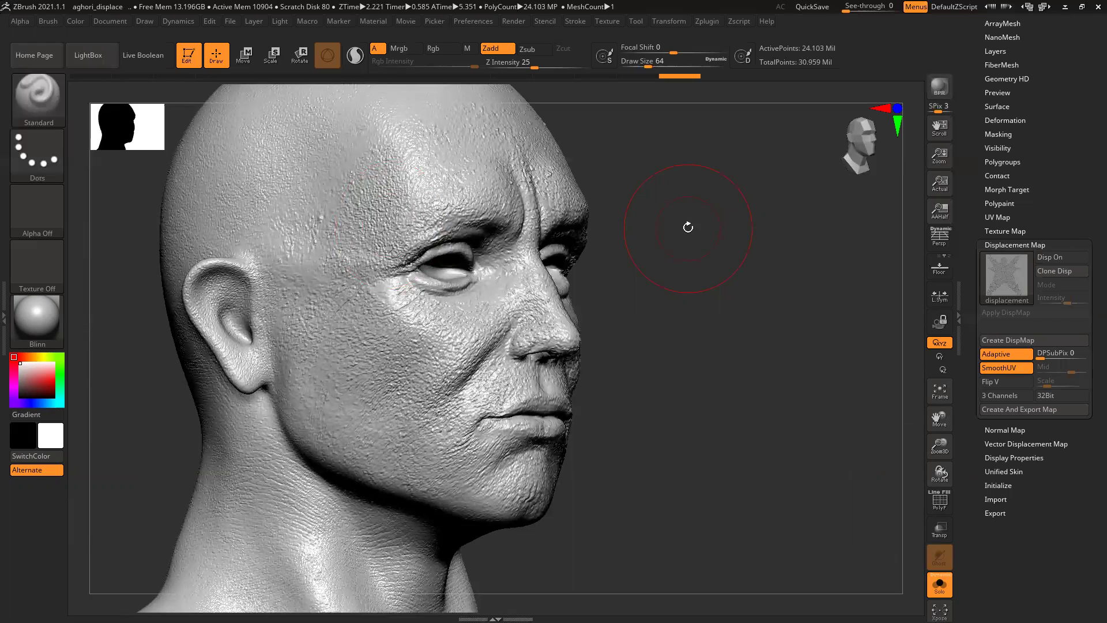
- Rotate the head sculpt to a straight-on front view
double_click(680, 266)
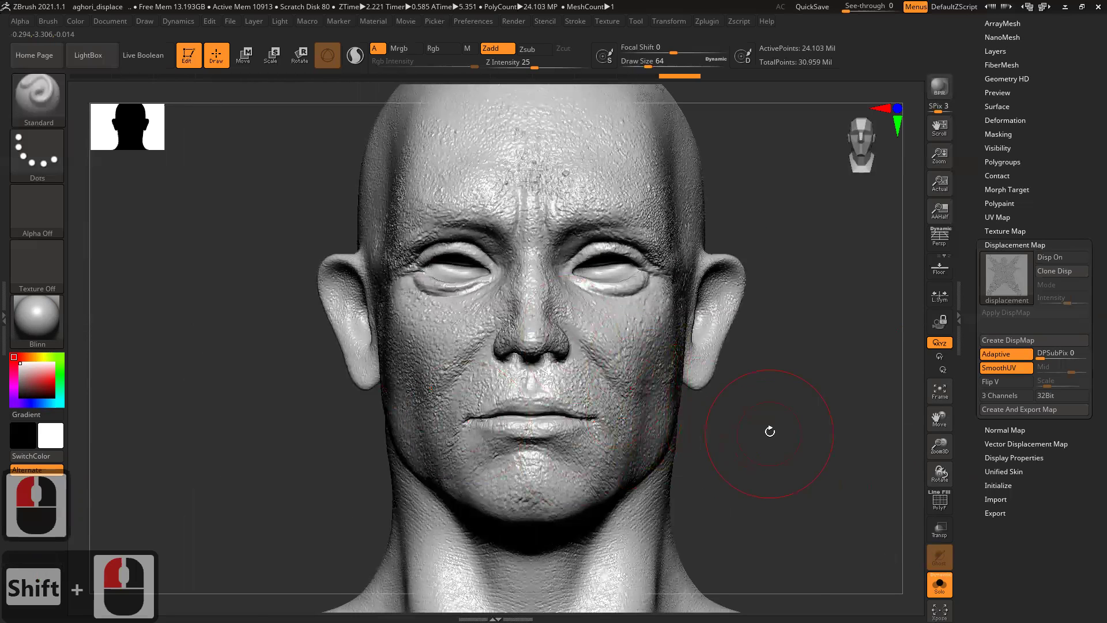
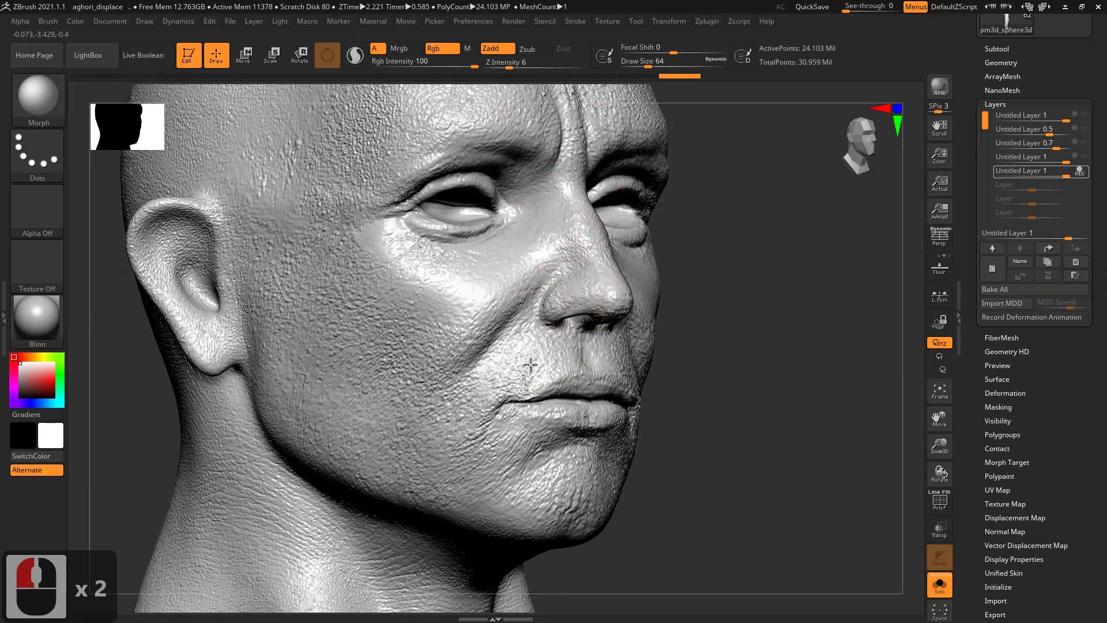
- Drop the figure to SDiv 1 in Geometry, showing the smooth low-poly base mesh
left_click(614, 336)
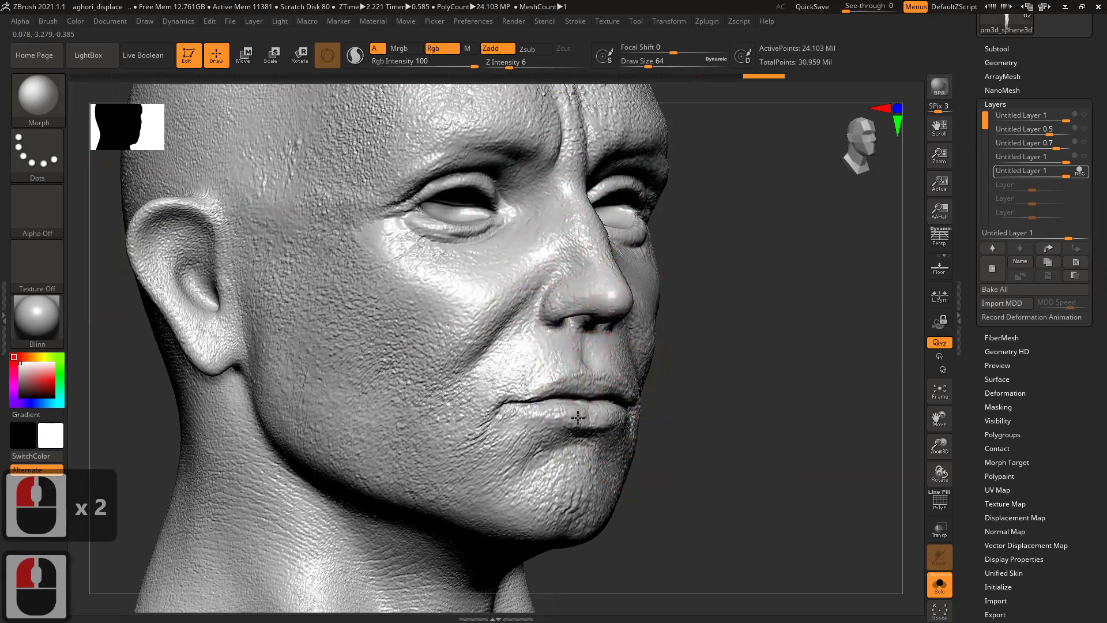
left_click(545, 414)
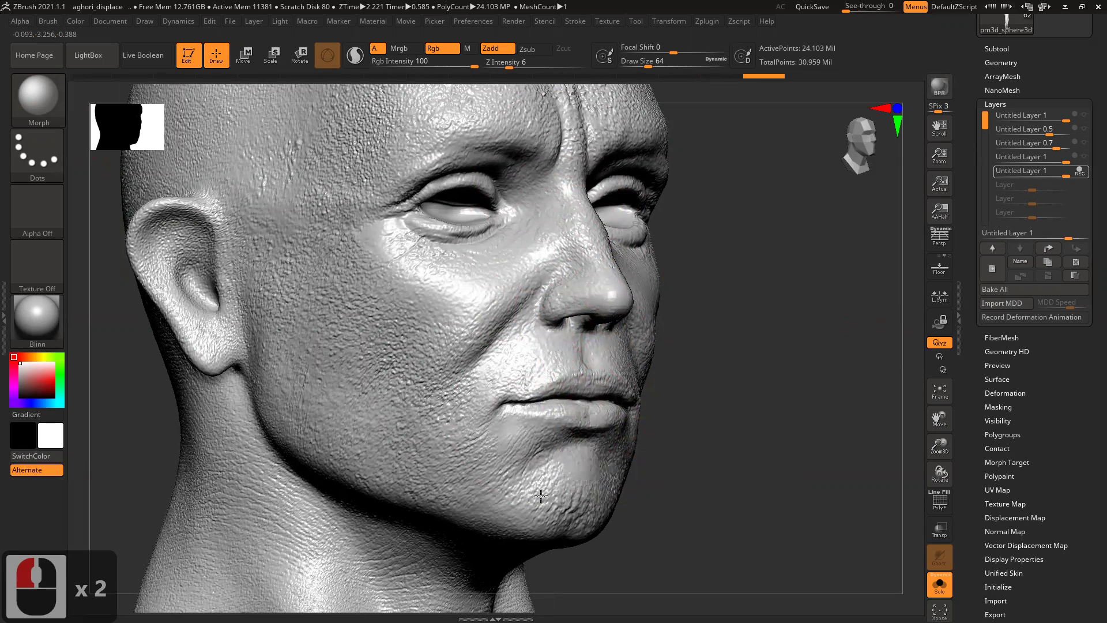
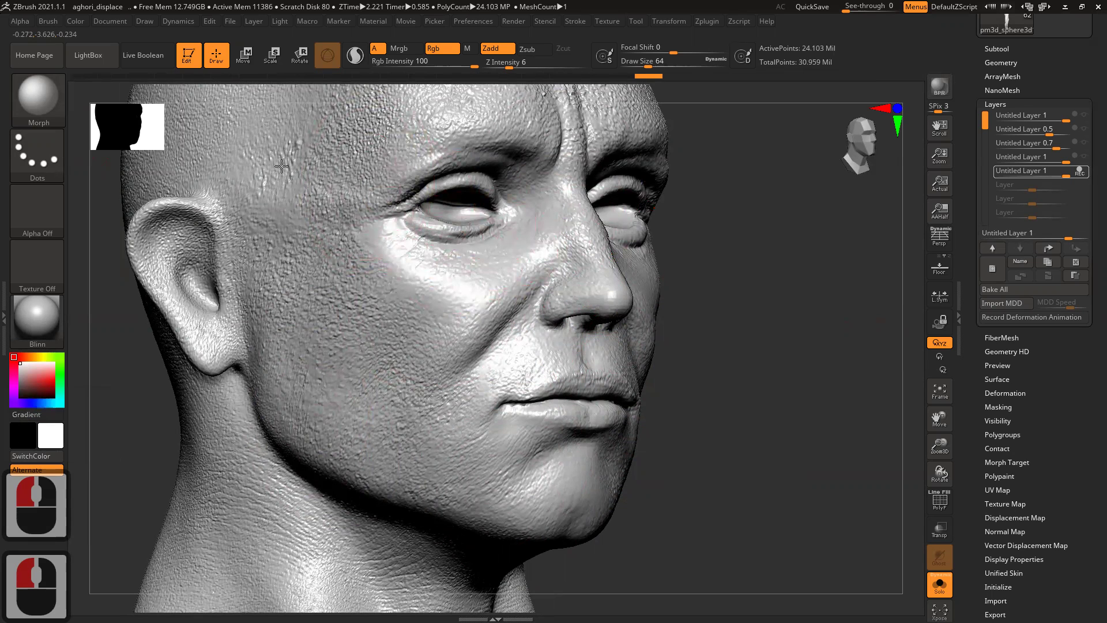
left_click(193, 292)
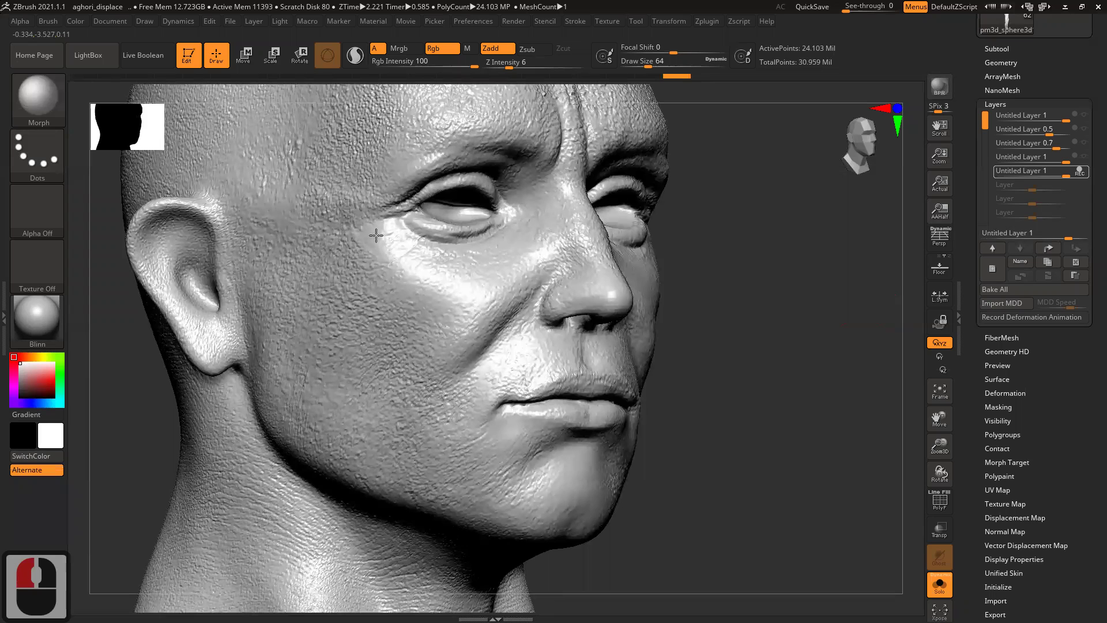
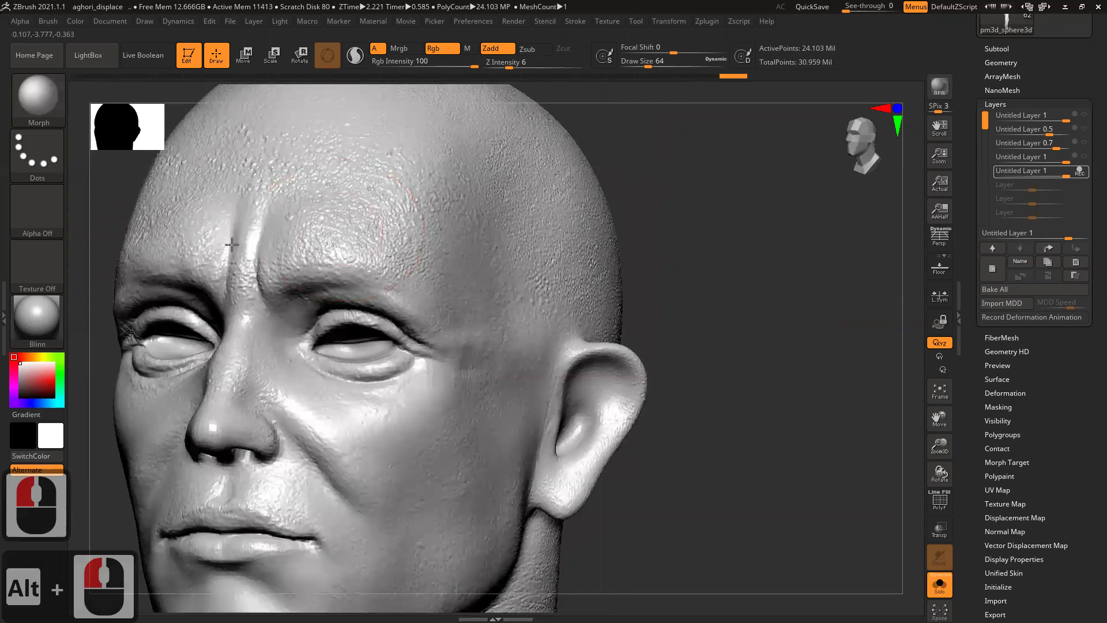
left_click(258, 329)
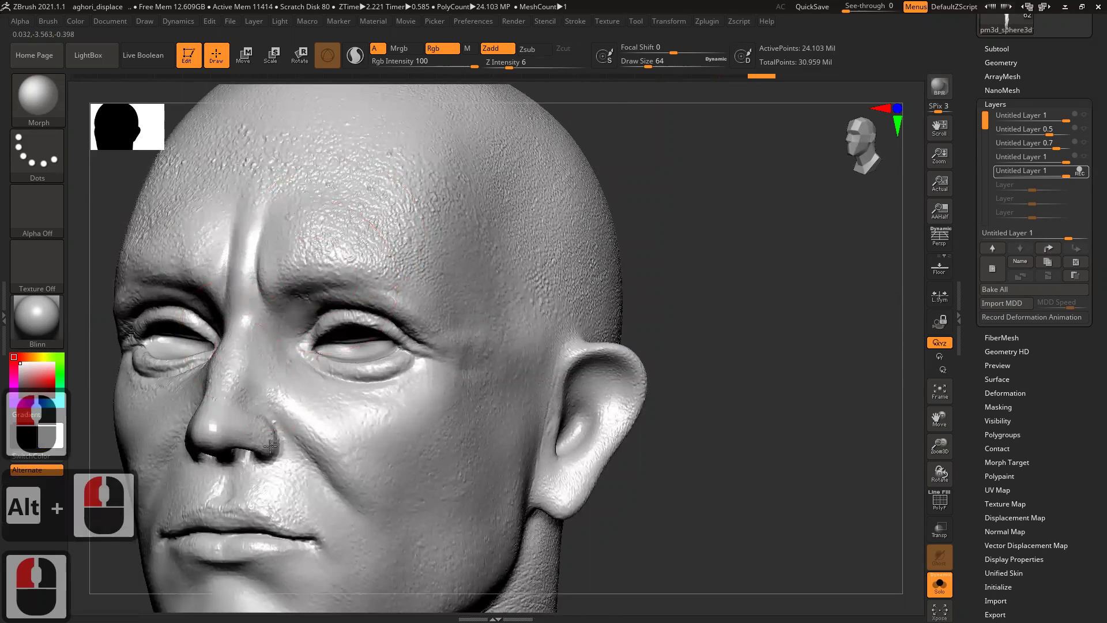
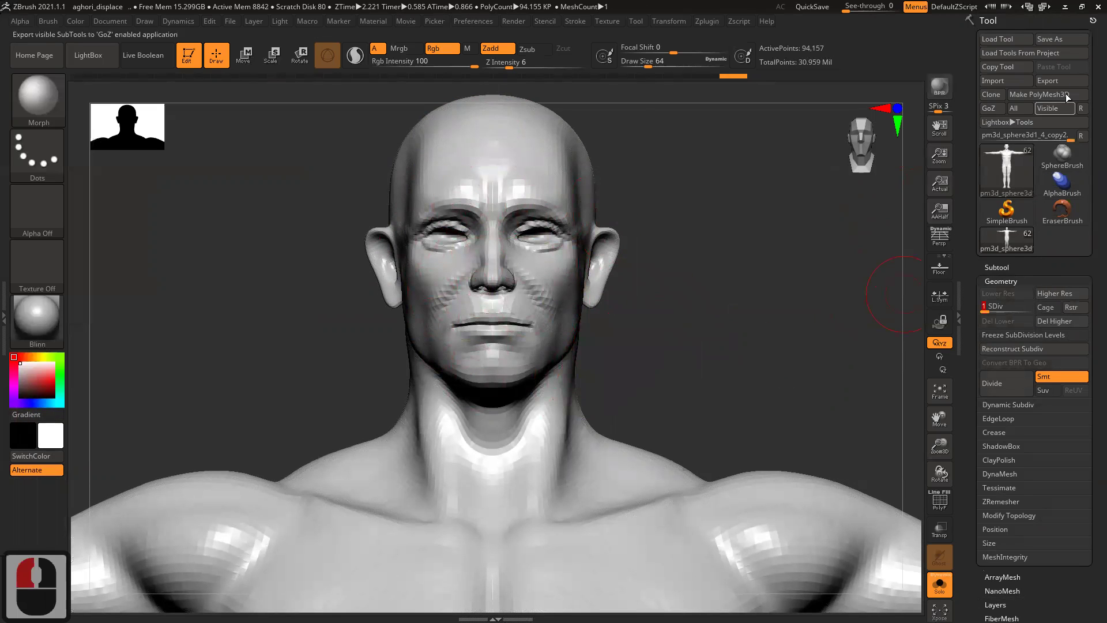
left_click(1064, 82)
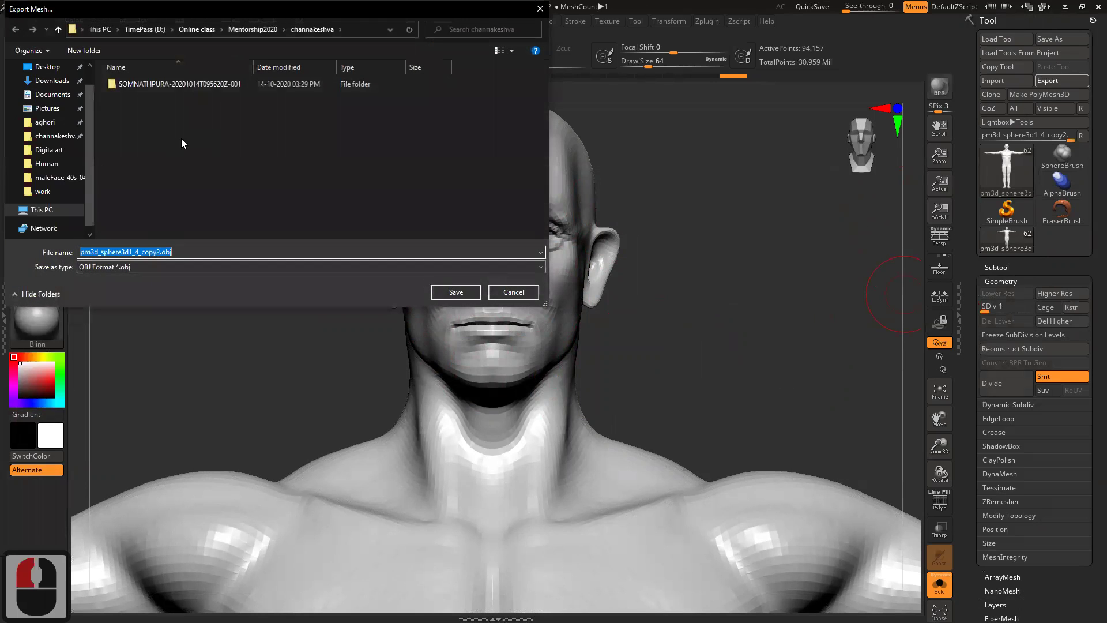
left_click(226, 51)
double_click(143, 96)
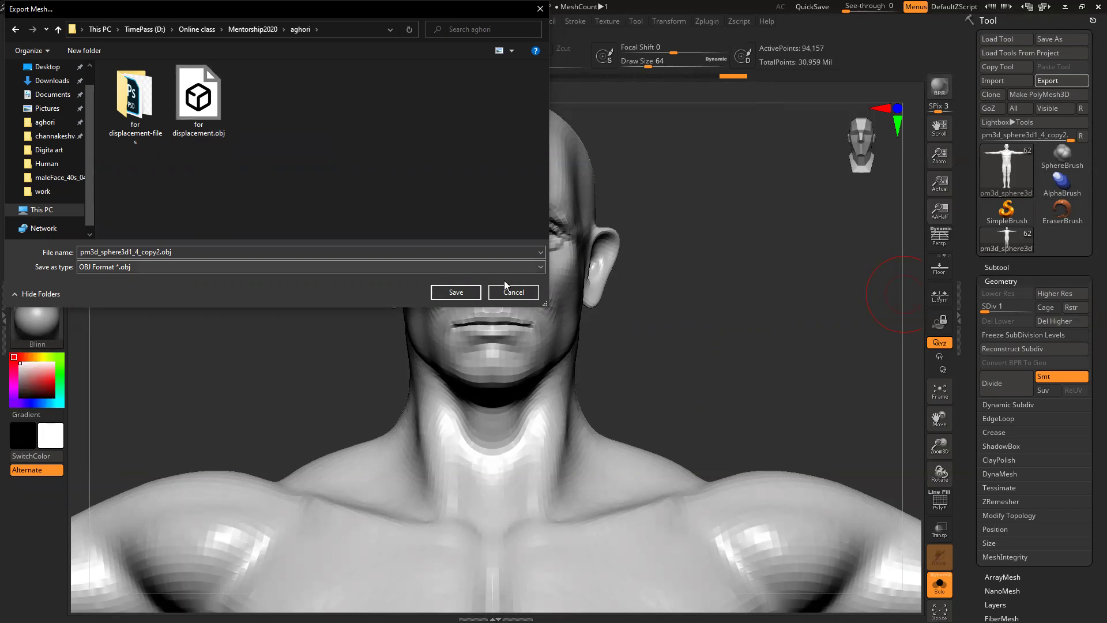
left_click(518, 298)
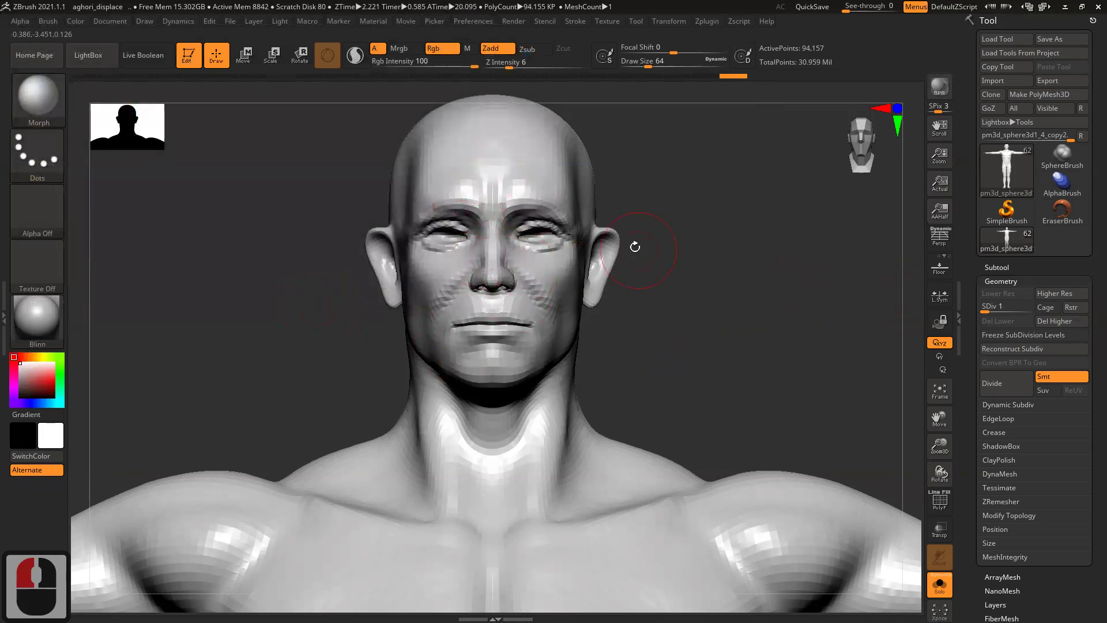
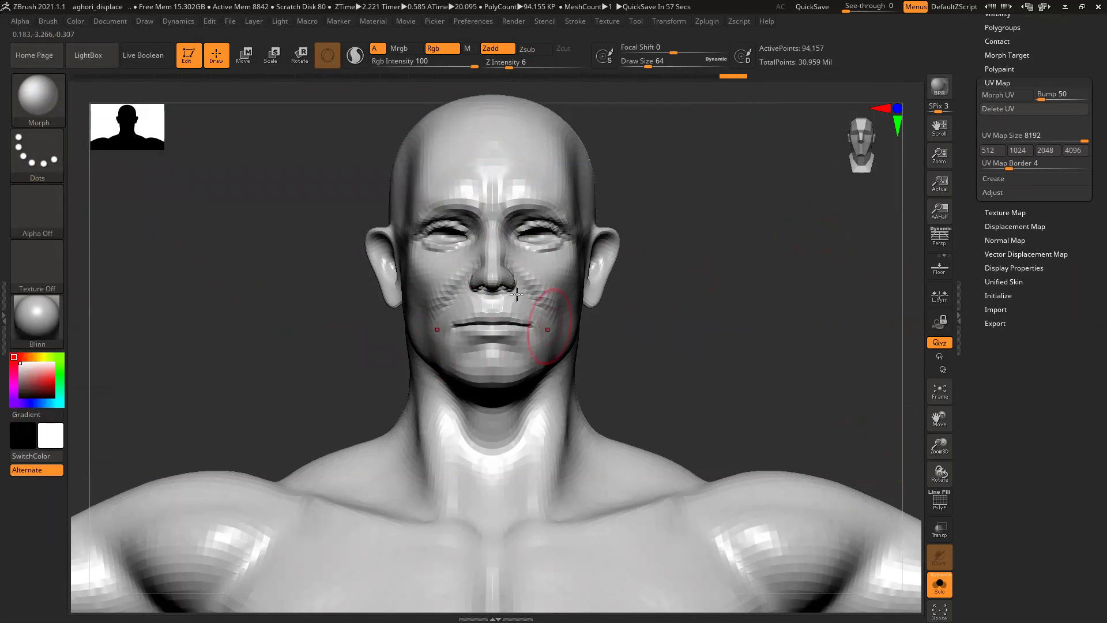
- Bring the face close up around the eyes to view the high-resolution pore detail
left_click(504, 216)
right_click(516, 263)
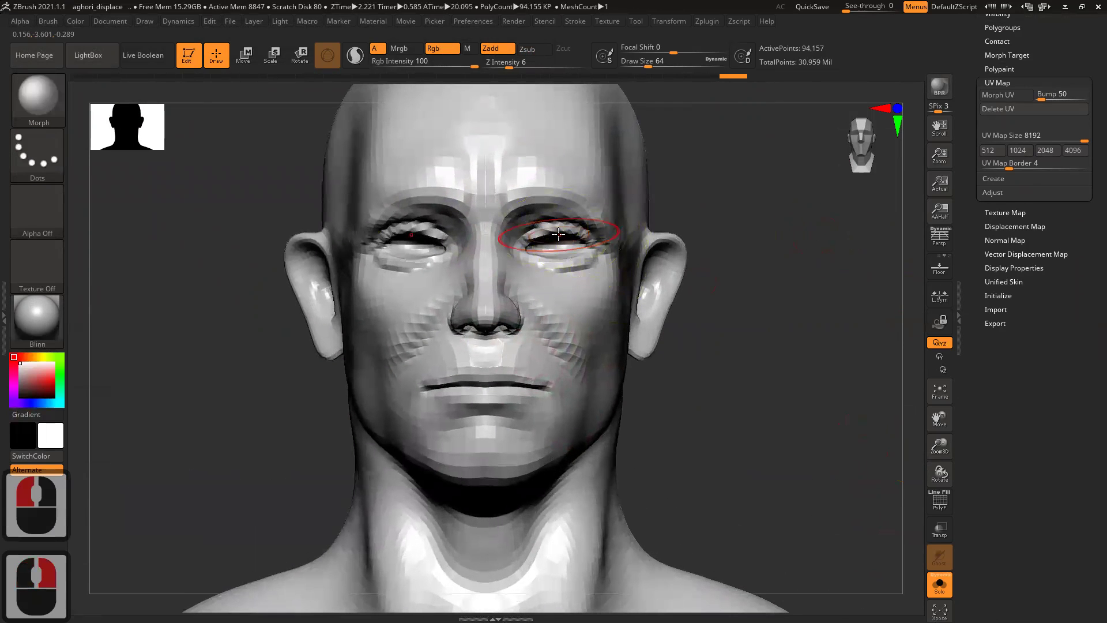
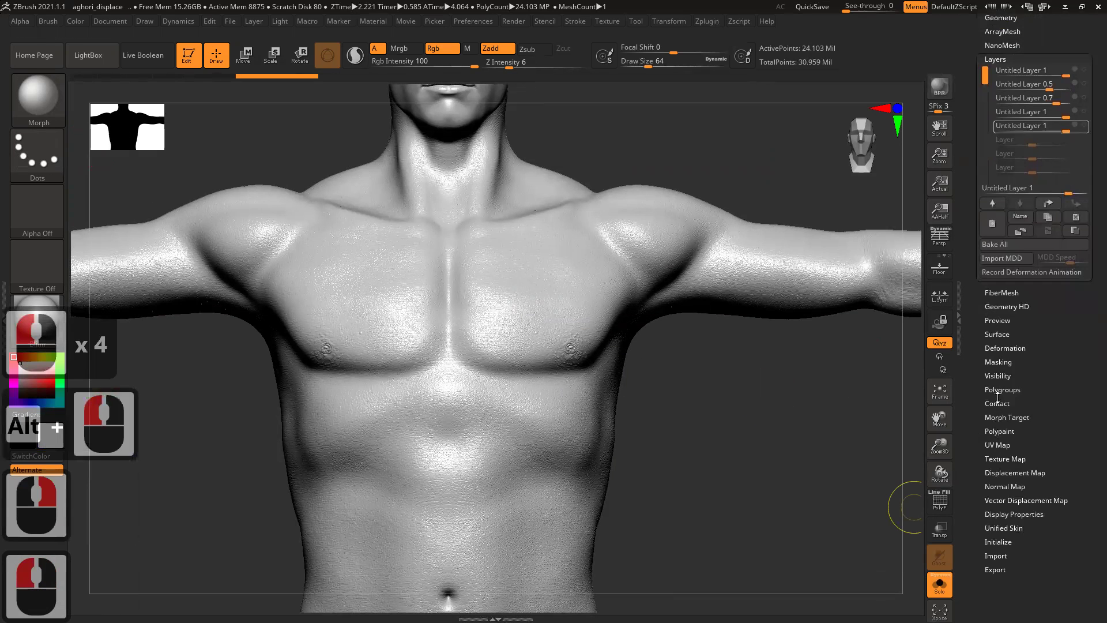
- Expand Tool > Displacement Map to check the loaded displacement texture on the low-res figure
left_click(1015, 474)
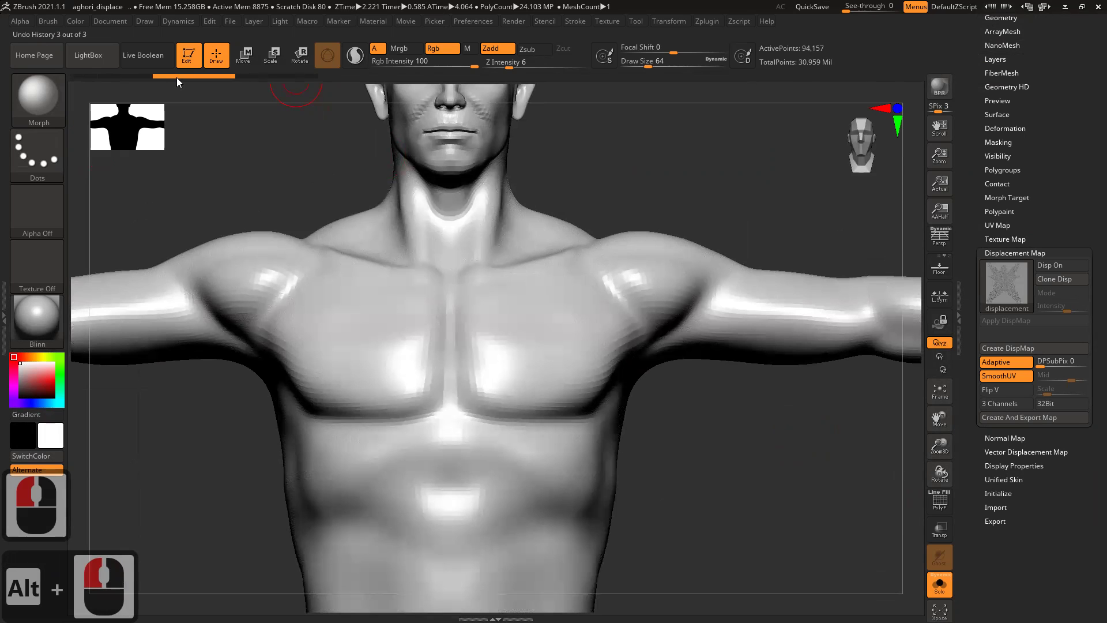
left_click(80, 78)
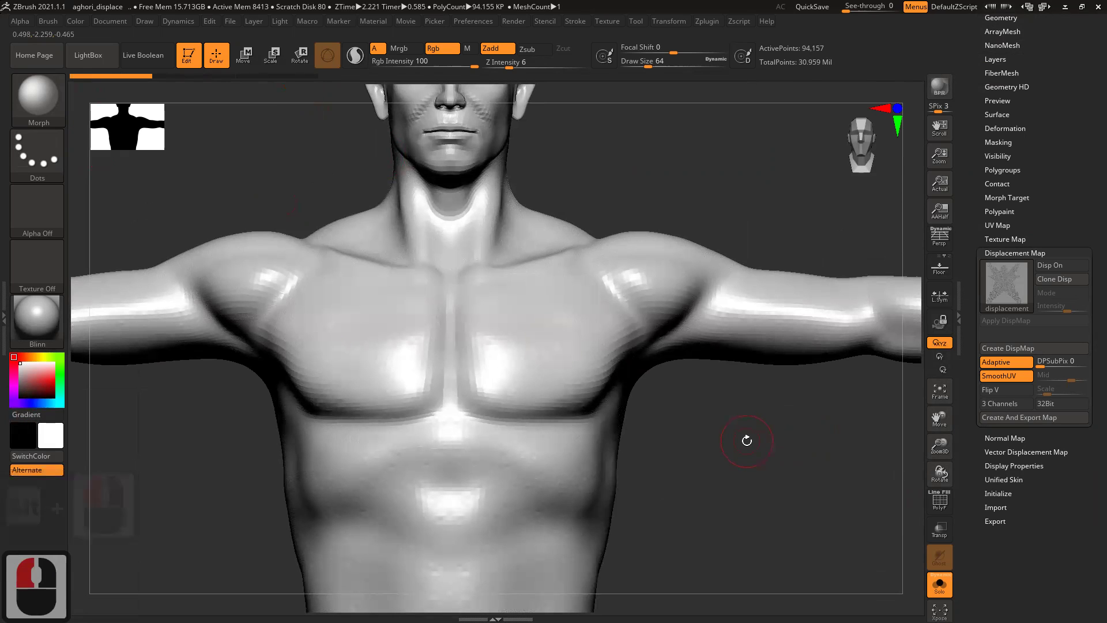
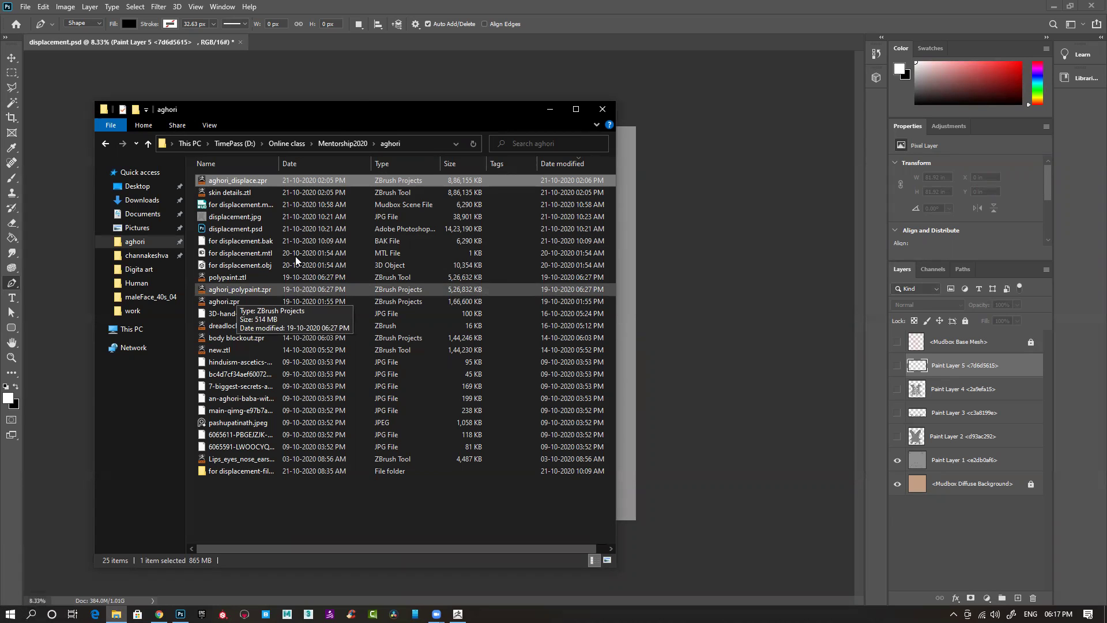
- Drag the Skin_MaleLeg_FrontShin_AP011312 texture into displacement.psd and commit it centred as a smart-object layer
left_click(186, 192)
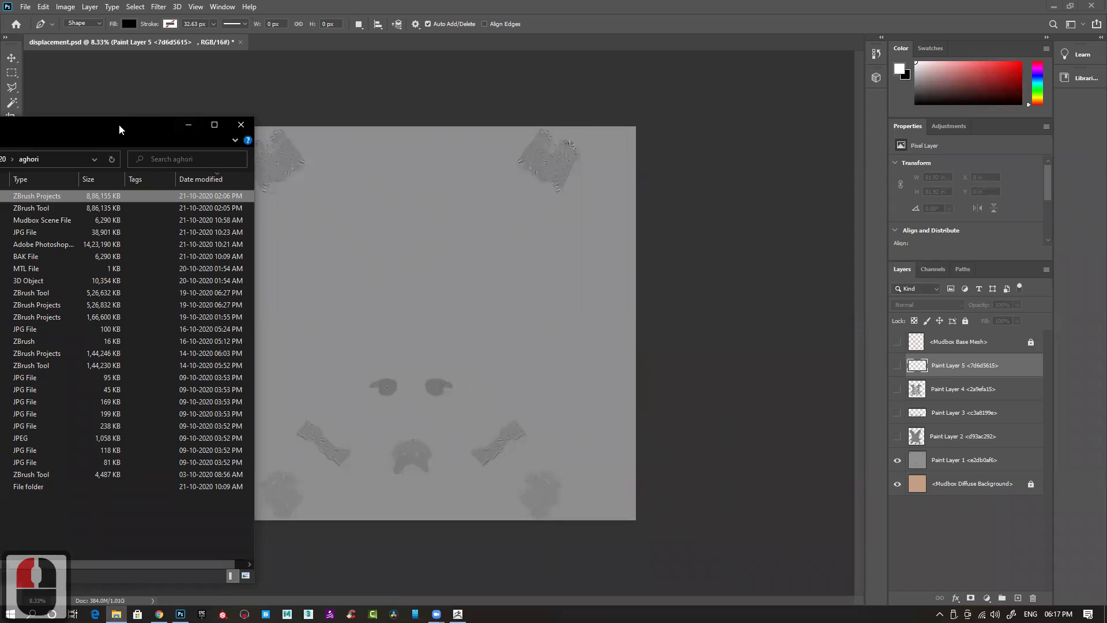
double_click(453, 117)
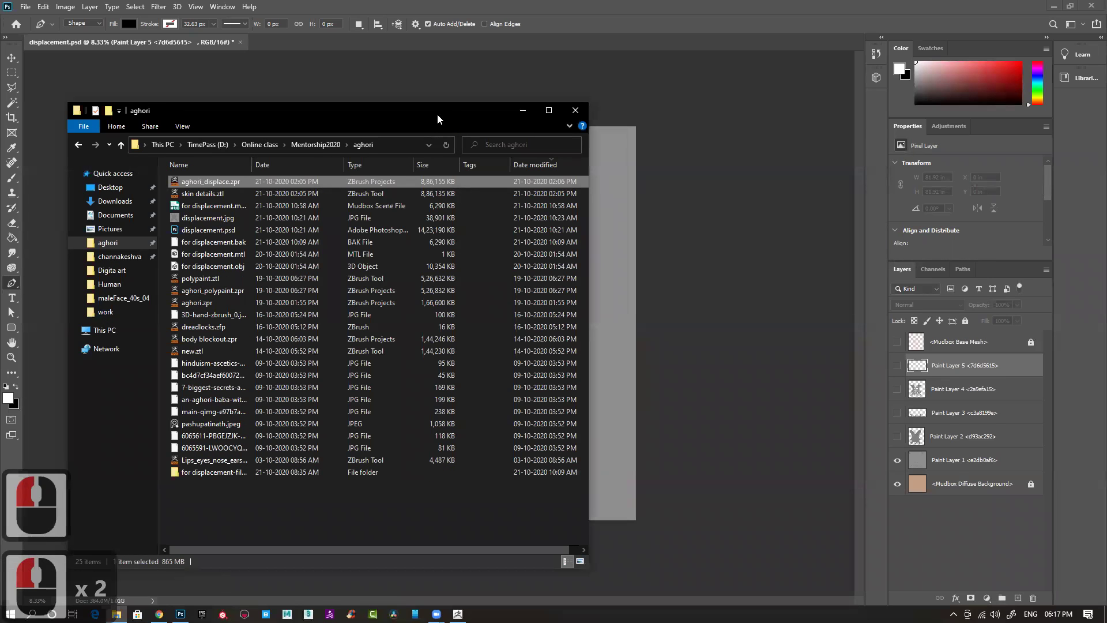
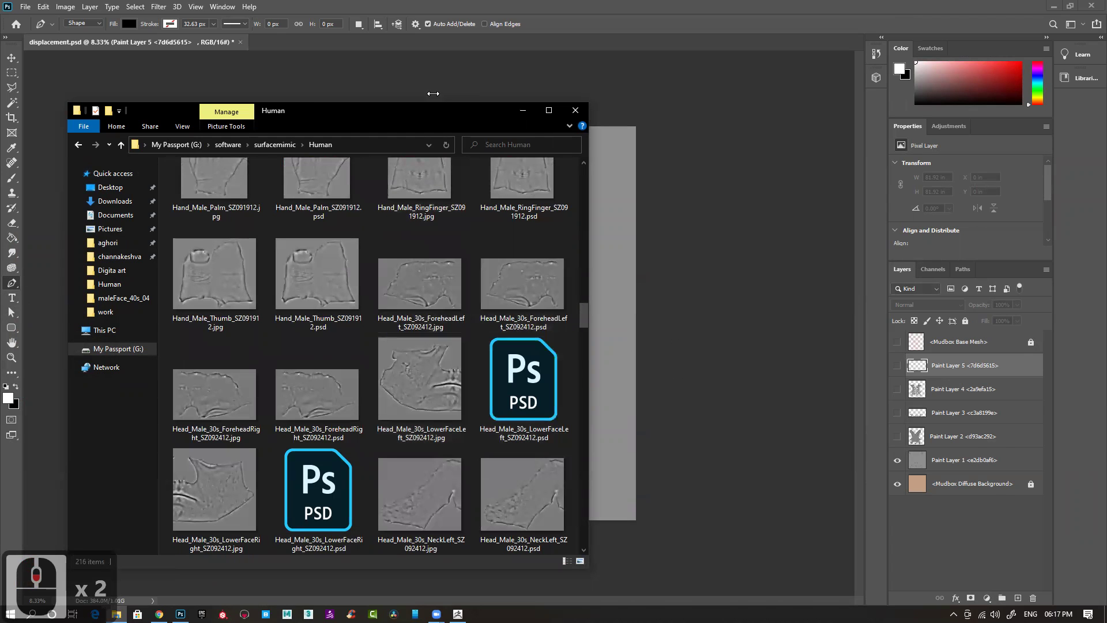
left_click(441, 284)
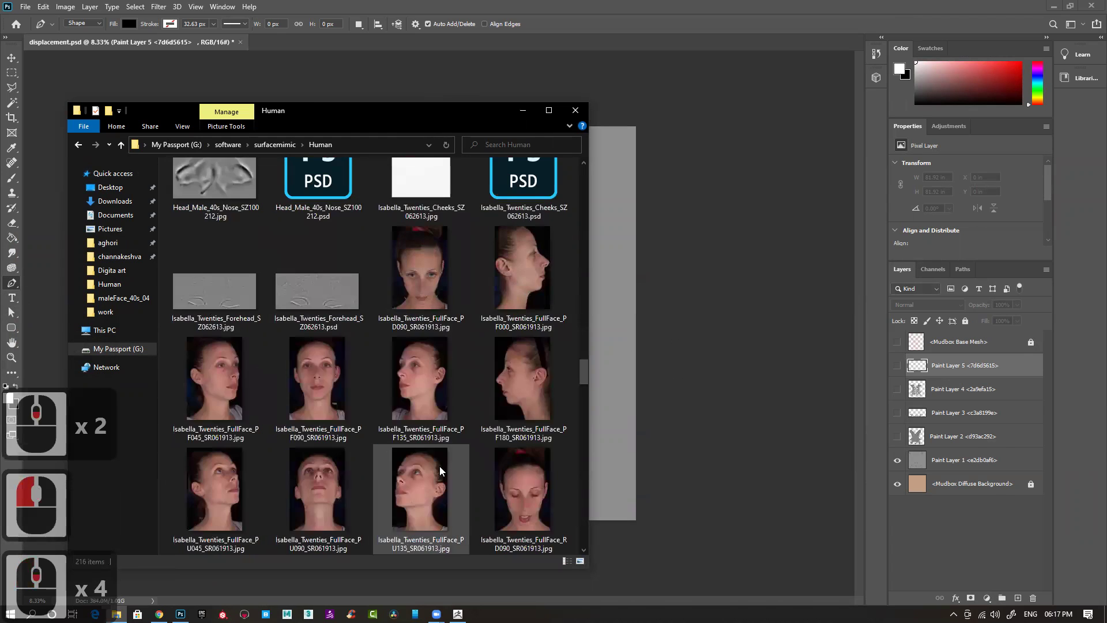
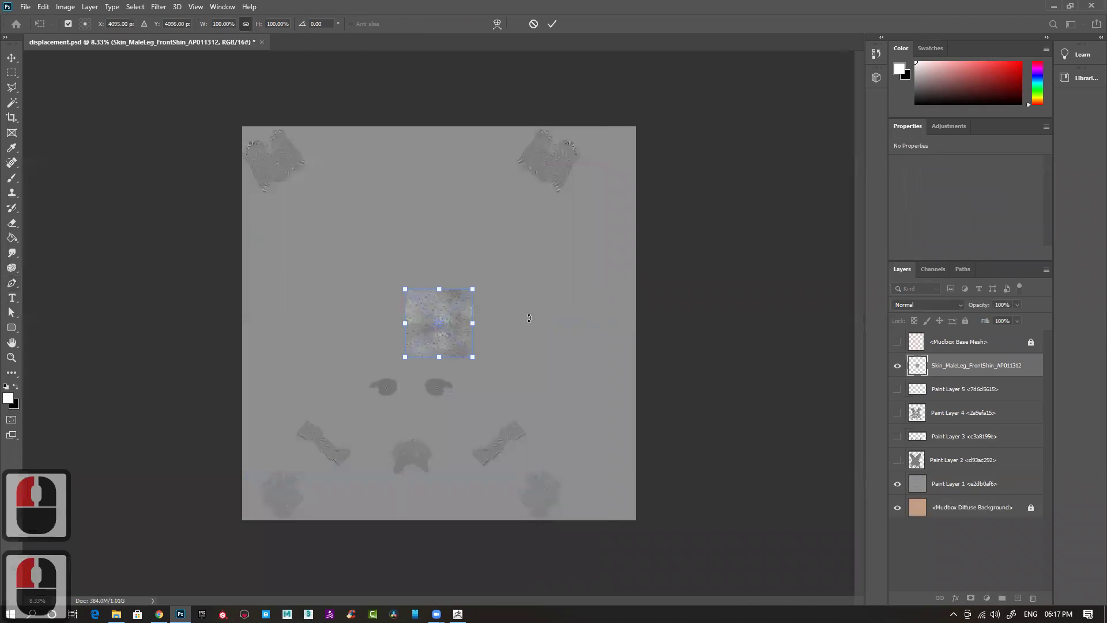
key("Return")
left_click(16, 65)
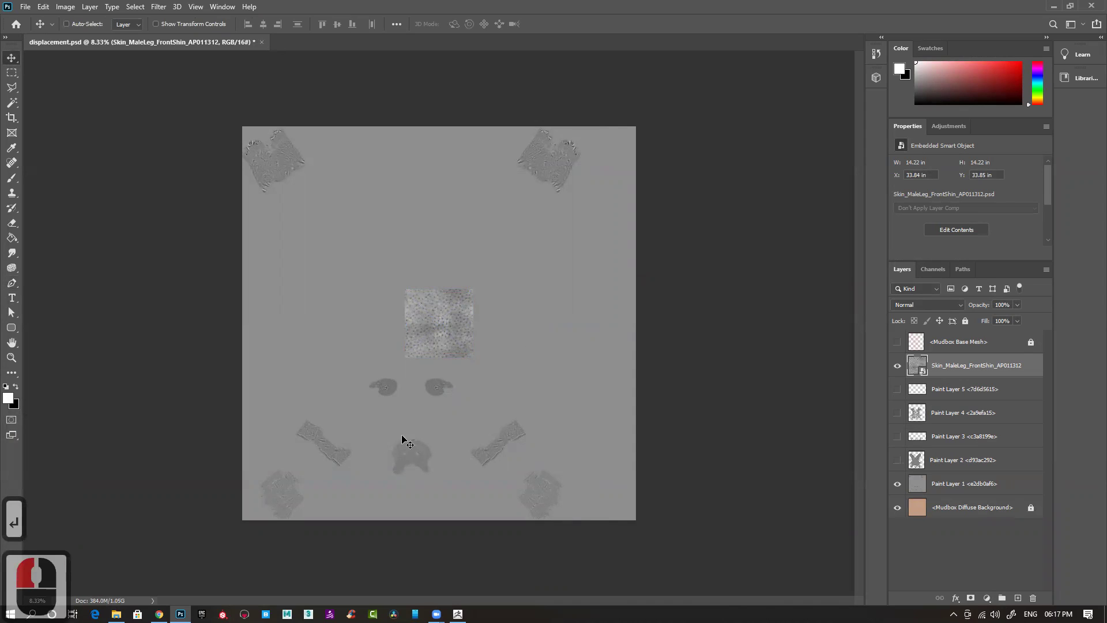
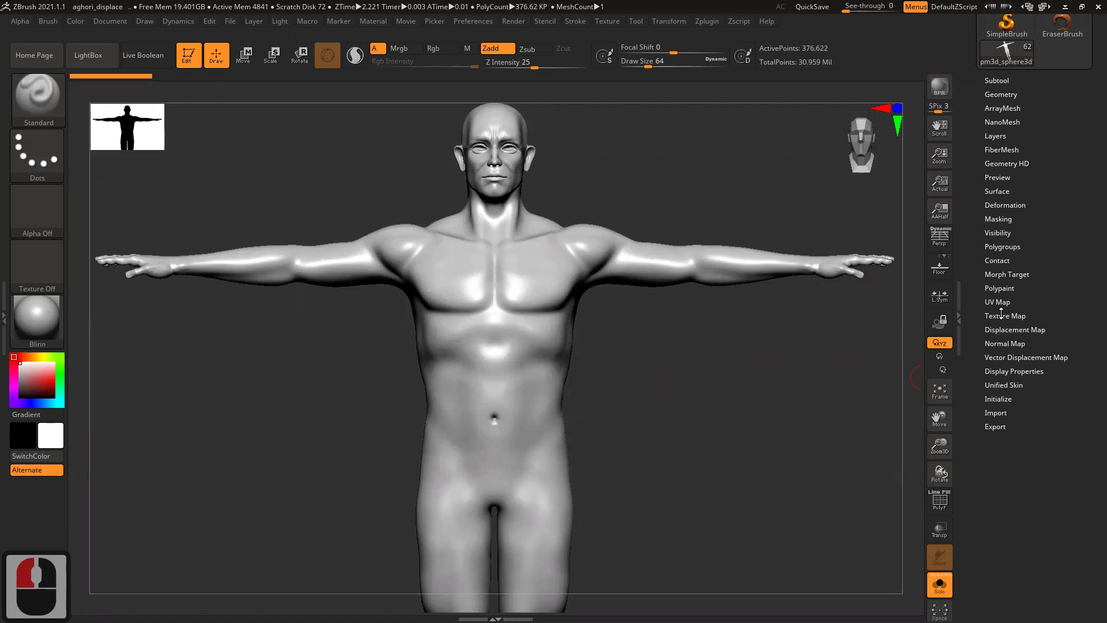
- Expand the Tool > Texture Map subpalette showing the empty texture slot
left_click(1004, 311)
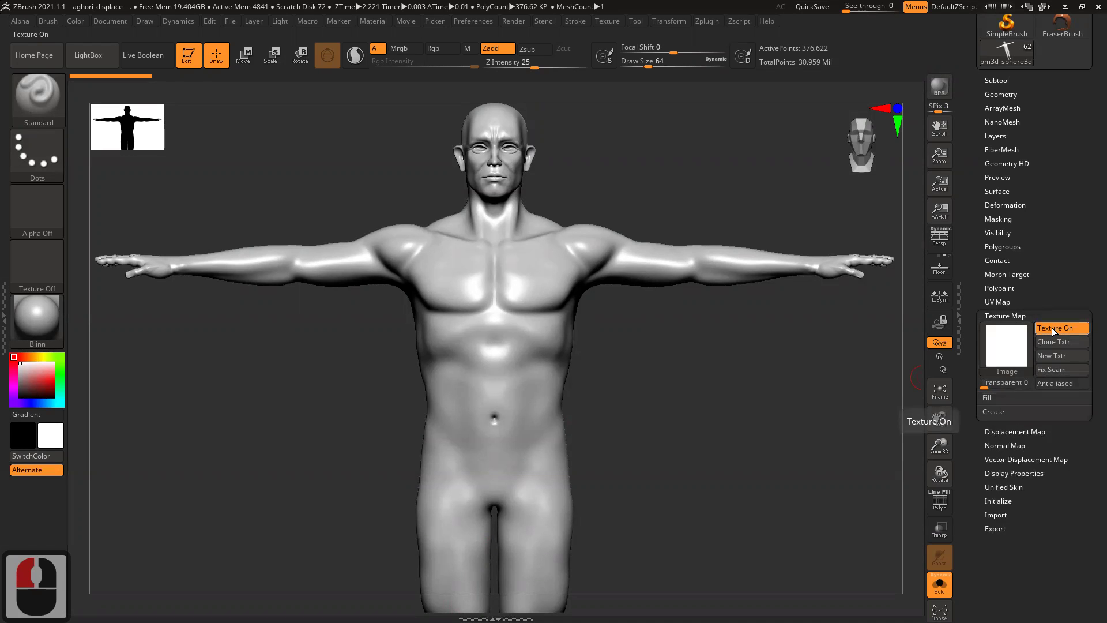
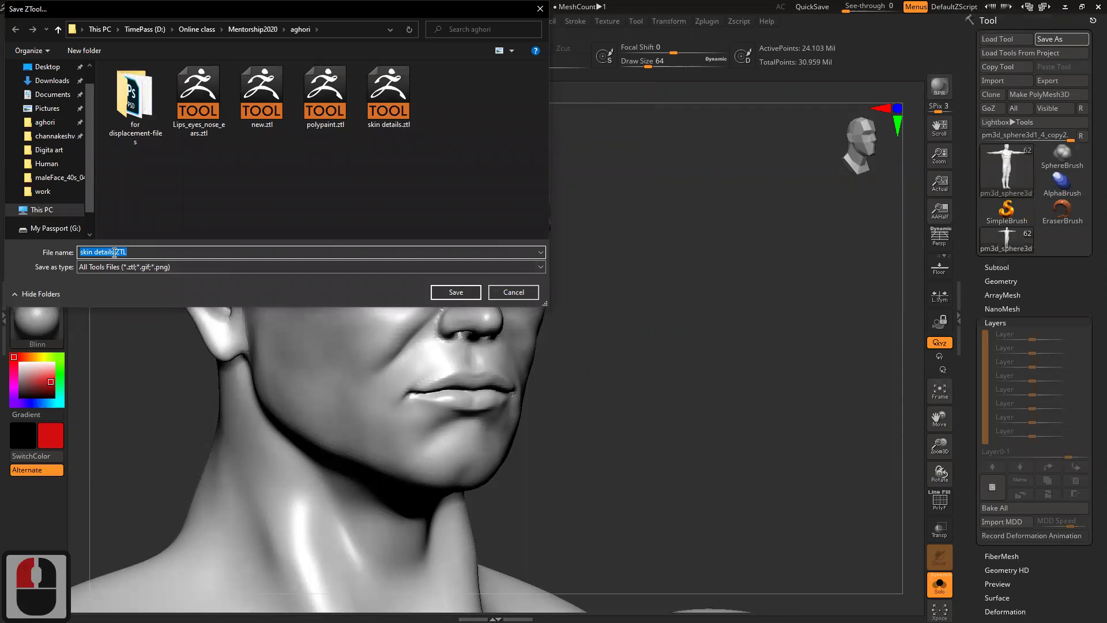
- Save the figure as a ZTool with '_test' appended to its name, then show the Subtool list
left_click(158, 264)
type("_test")
key("Return")
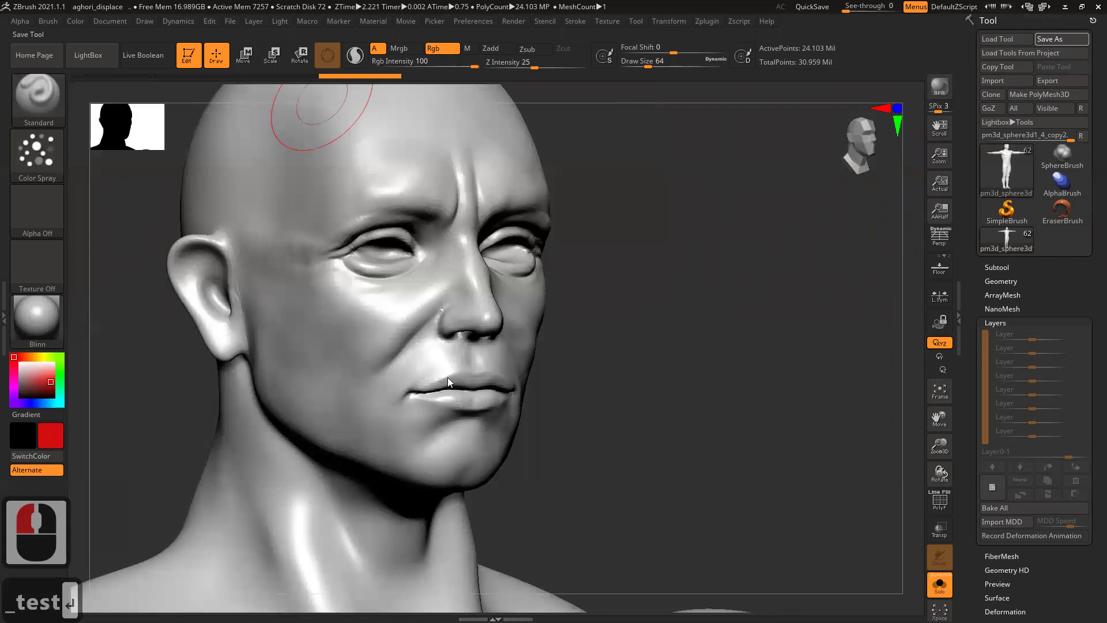
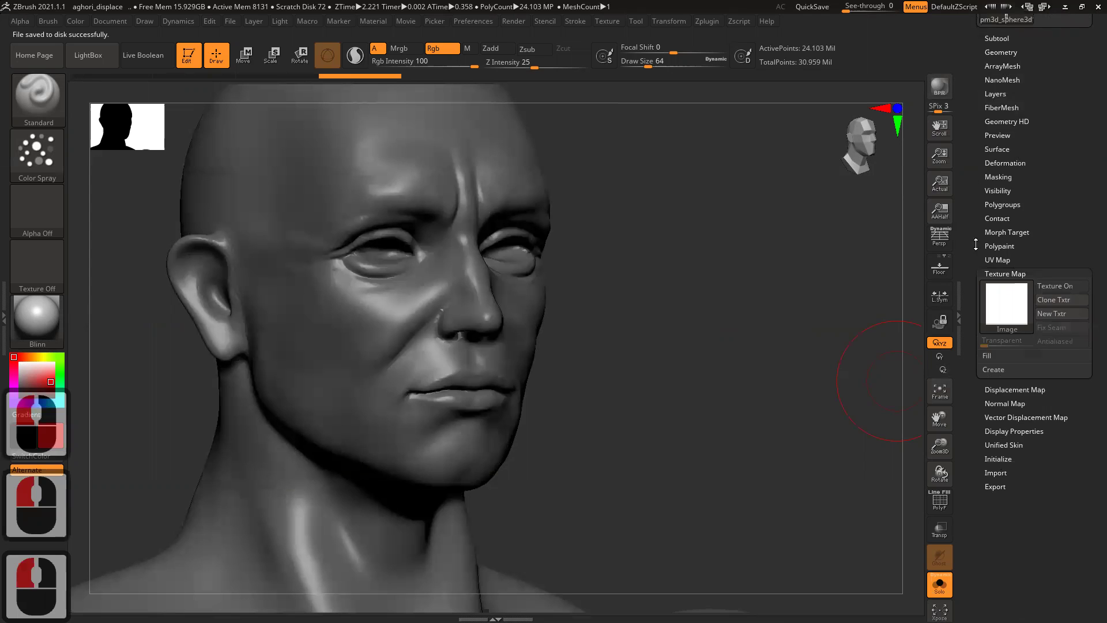
left_click(1021, 288)
left_click(1001, 266)
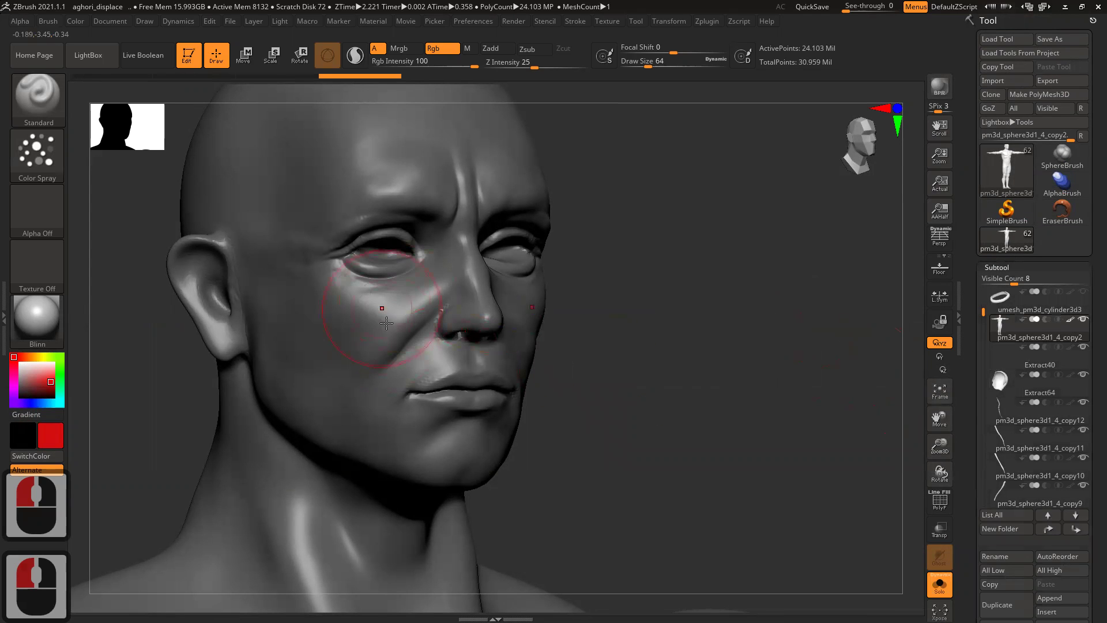
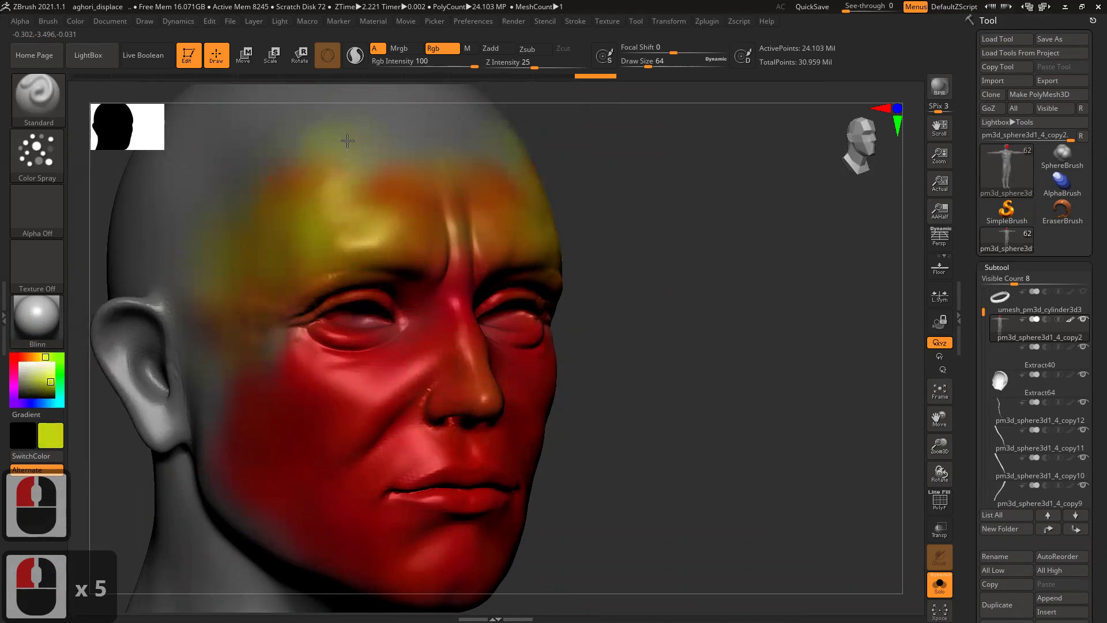
- Polypaint a warm skin tone over the red face in Rgb mode, leaving reddish eye rims
left_click(468, 197)
left_click(428, 136)
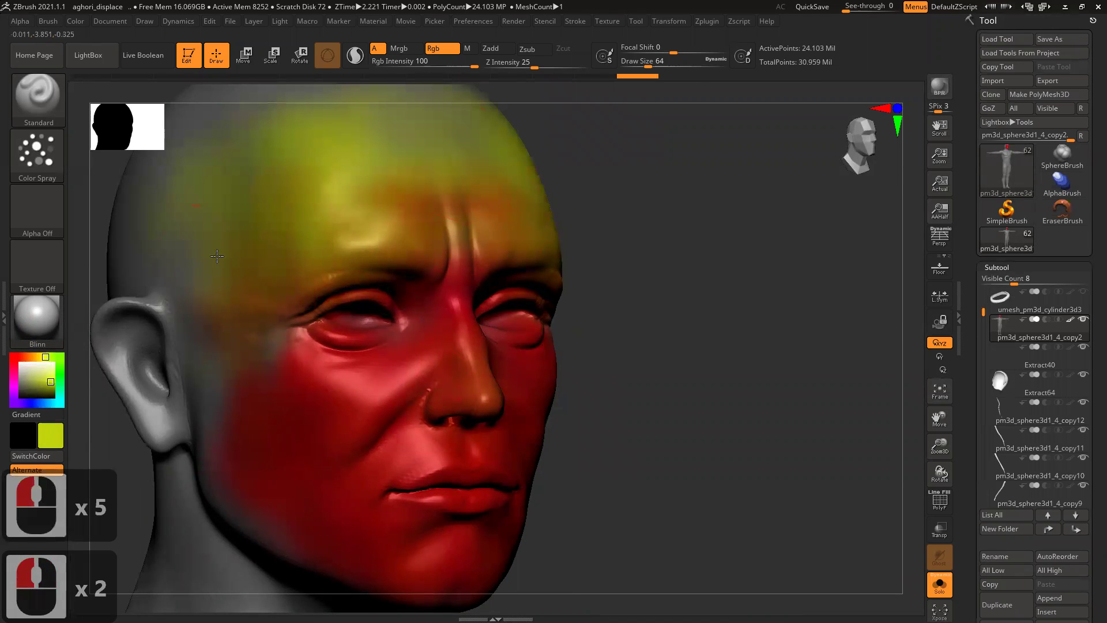
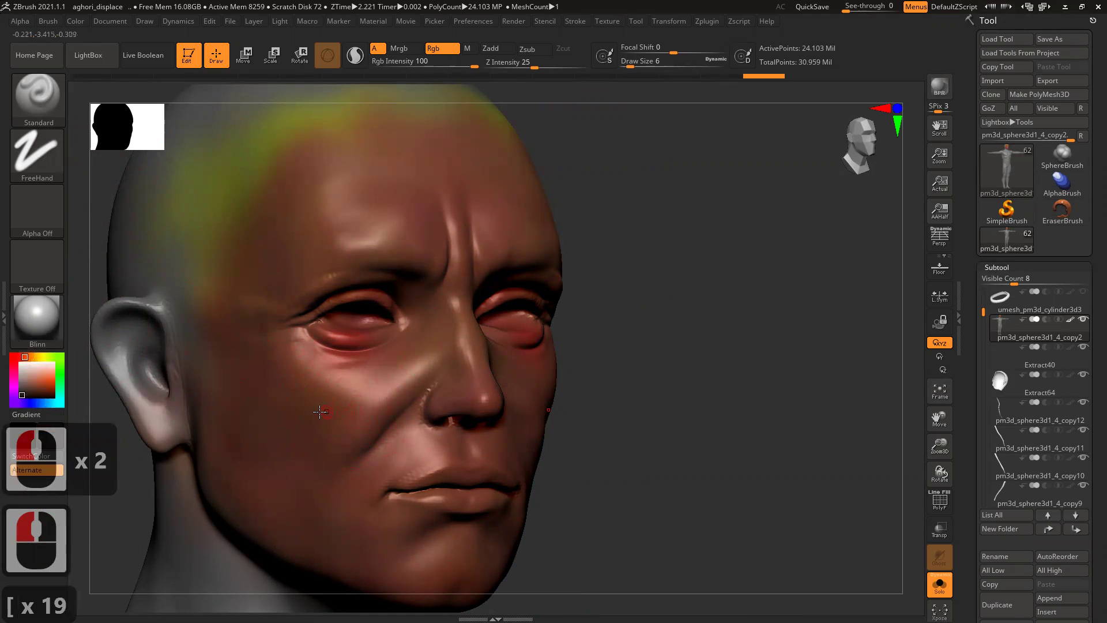
- Shrink the brush and paint a black spiral marking on the figure's cheek
key("[")
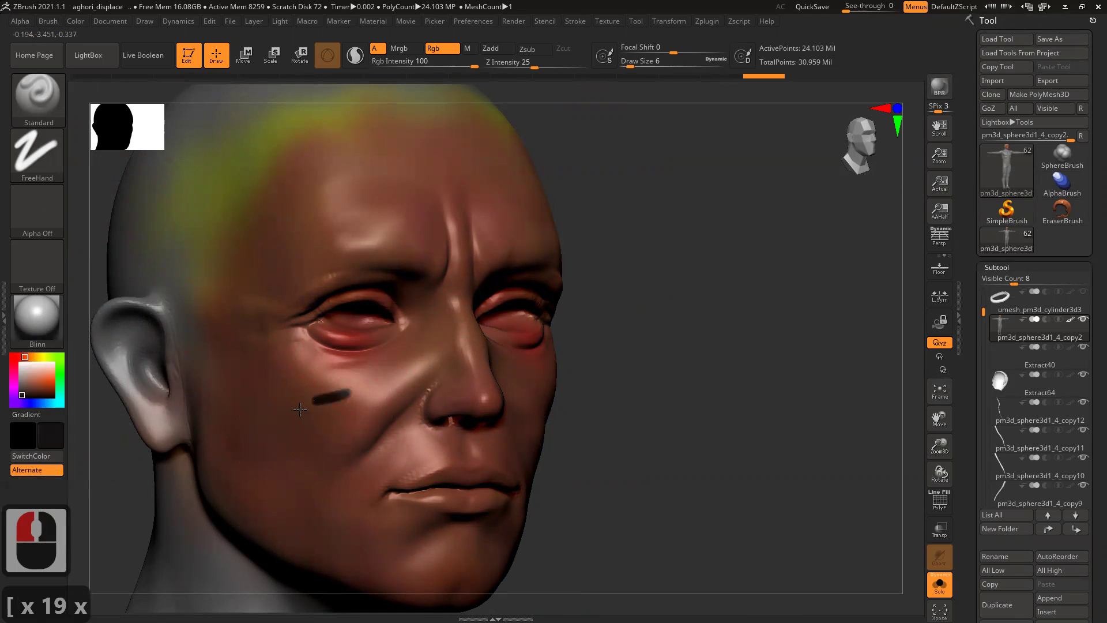
left_click(338, 431)
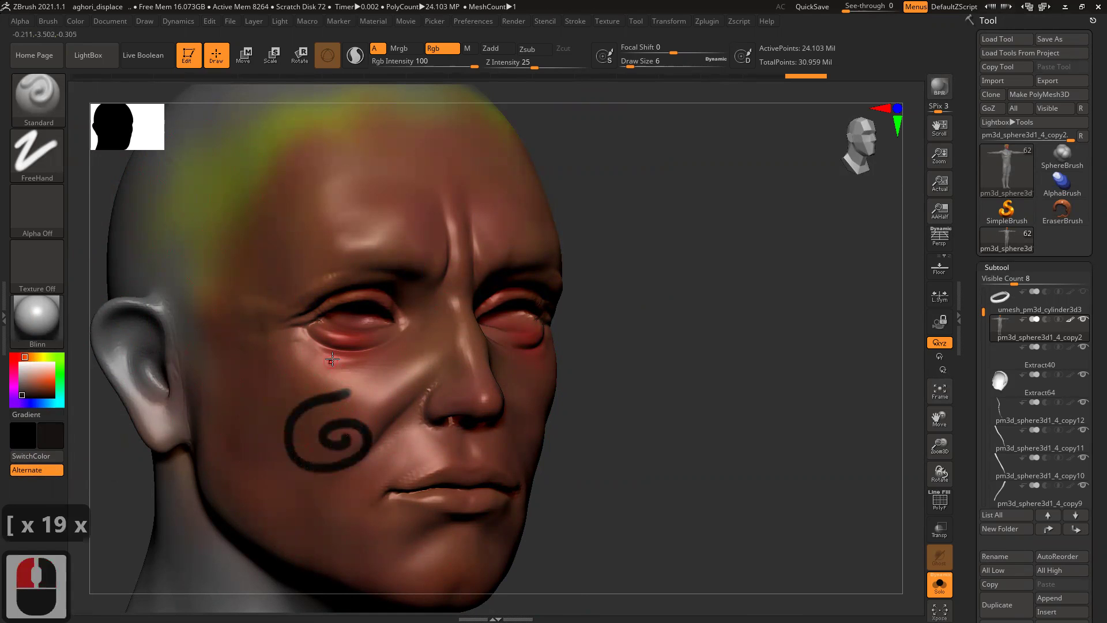
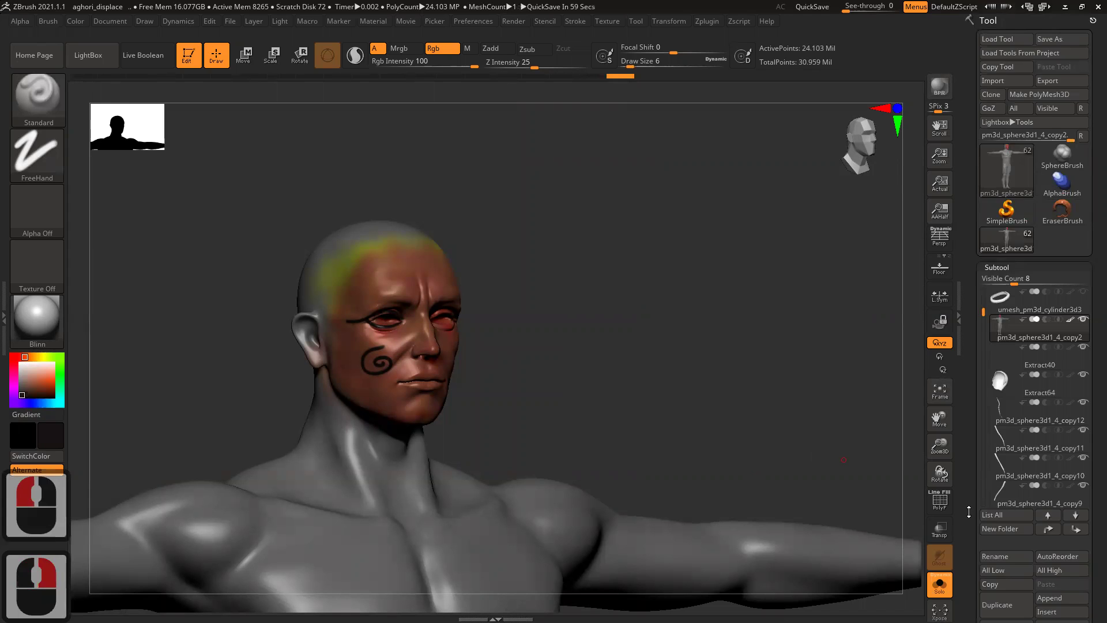
- Expand Texture Map in the Tool palette and bring up the texture library picker
left_click(983, 400)
left_click(978, 505)
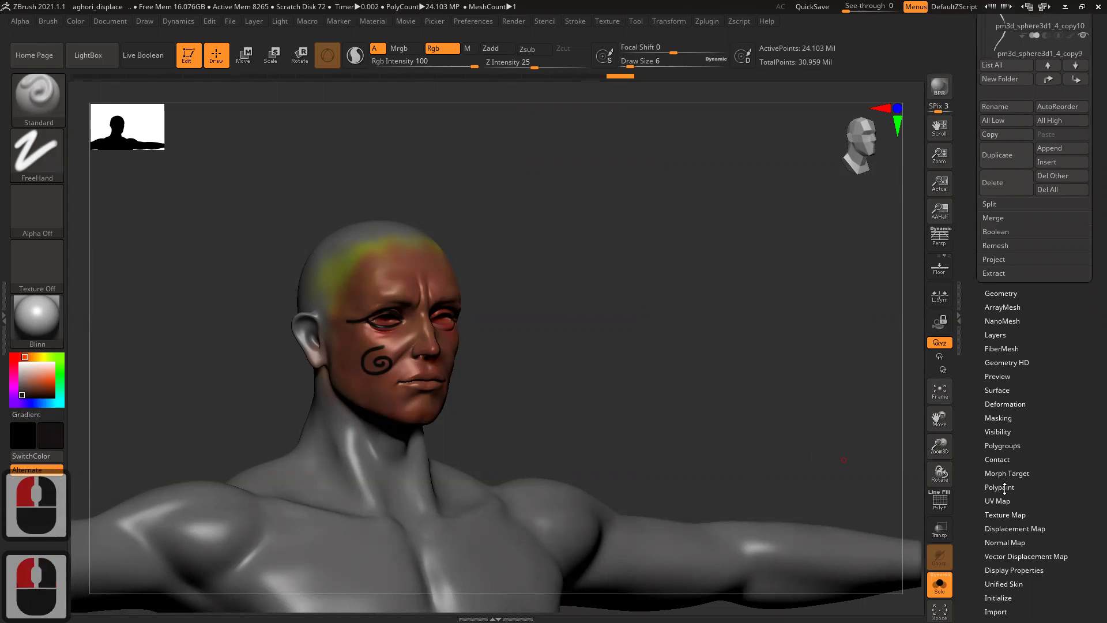
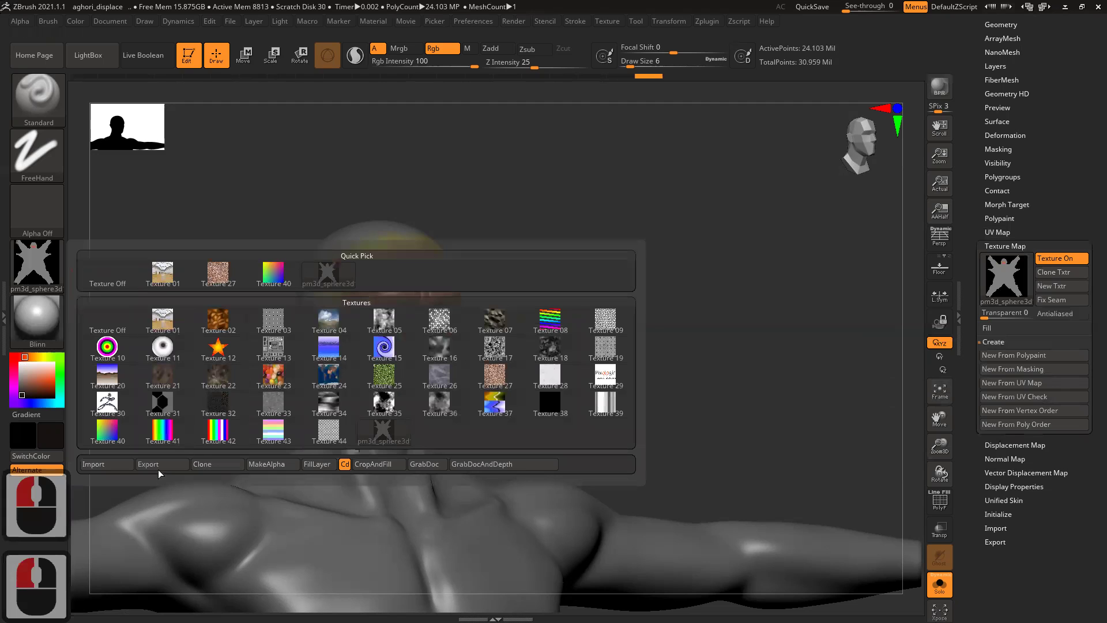
- Start exporting the ZBrush texture via the Export Image dialog in the aghori folder
left_click(161, 471)
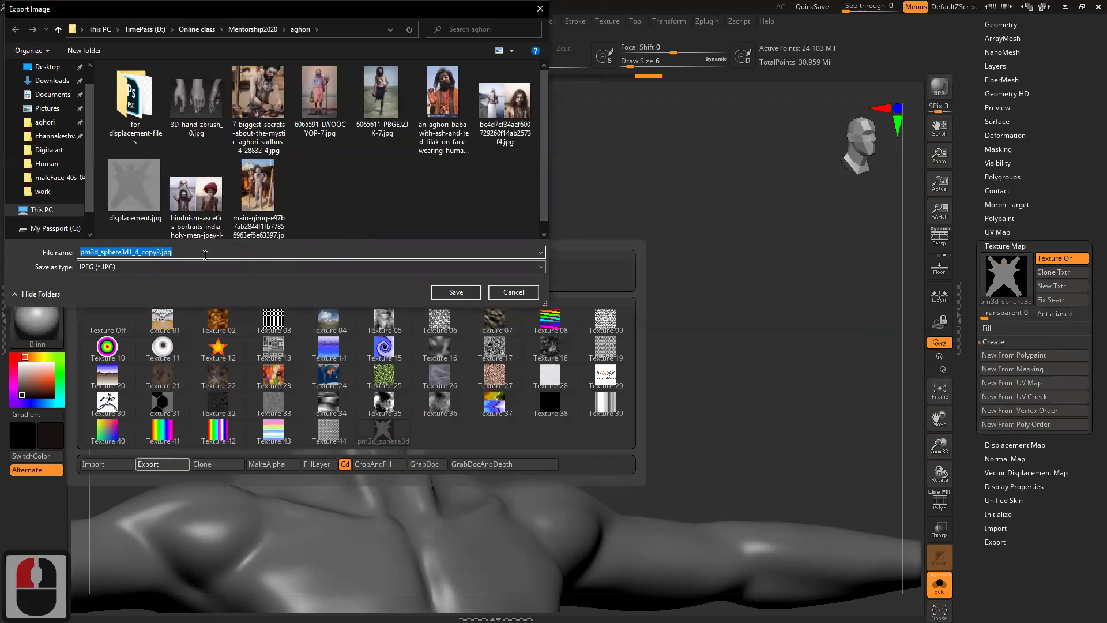
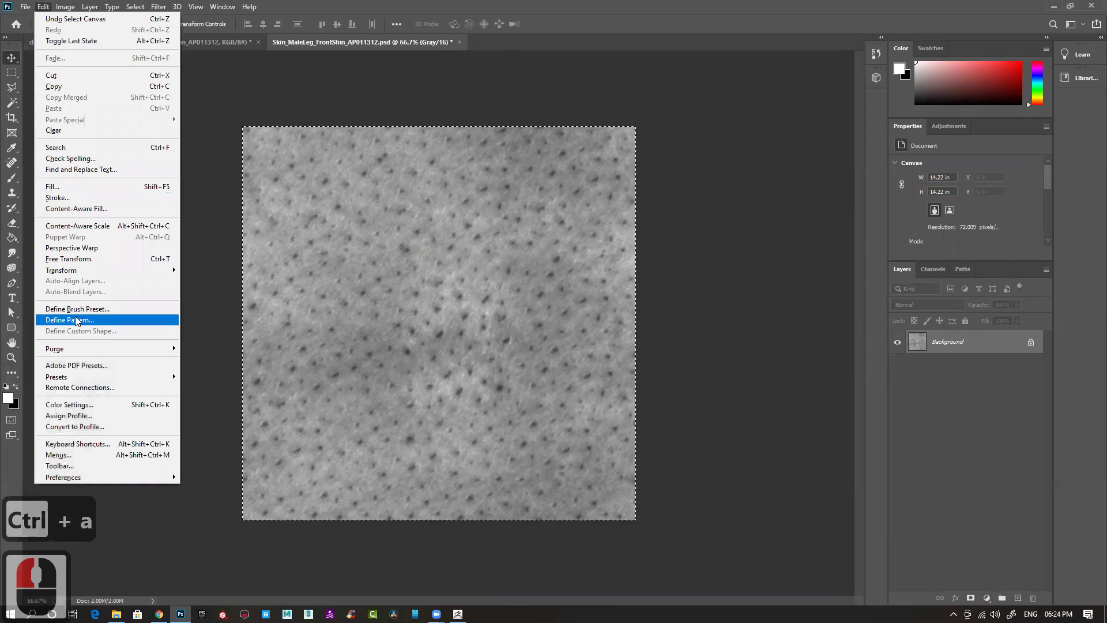
- Define the pore texture as a pattern, close its document and delete the small pasted layer
left_click(79, 320)
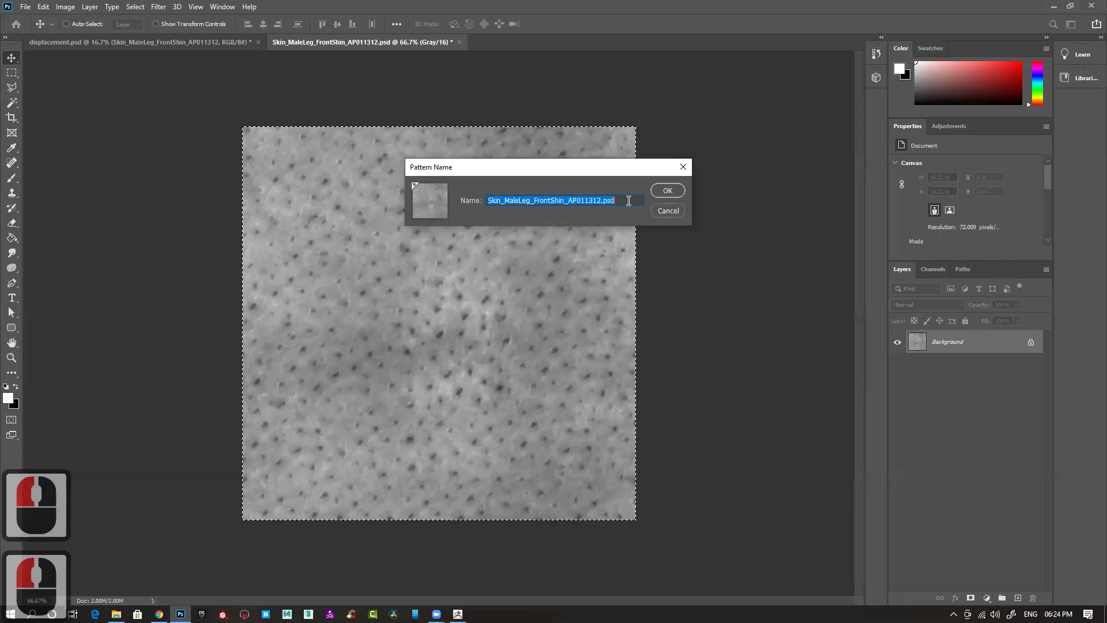
left_click(645, 197)
left_click(664, 195)
left_click(451, 48)
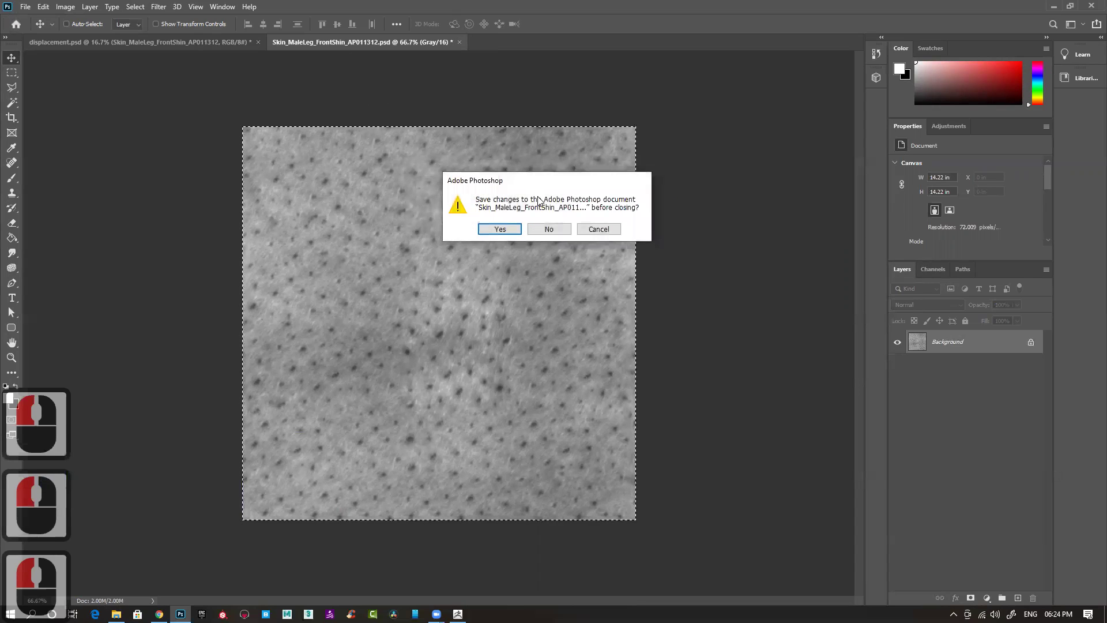
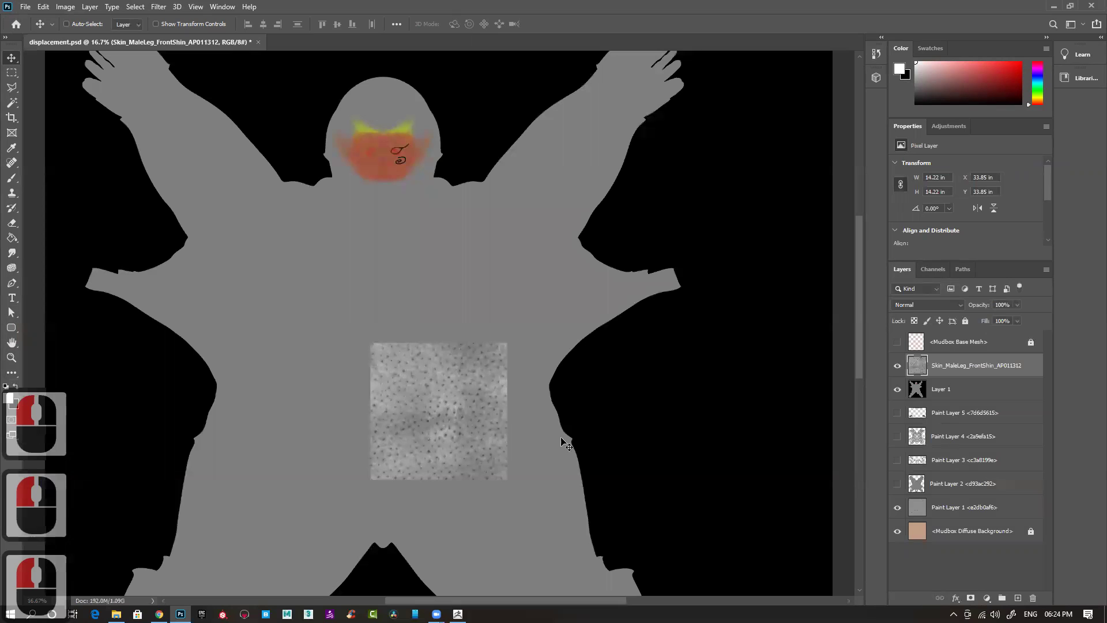
key("Delete")
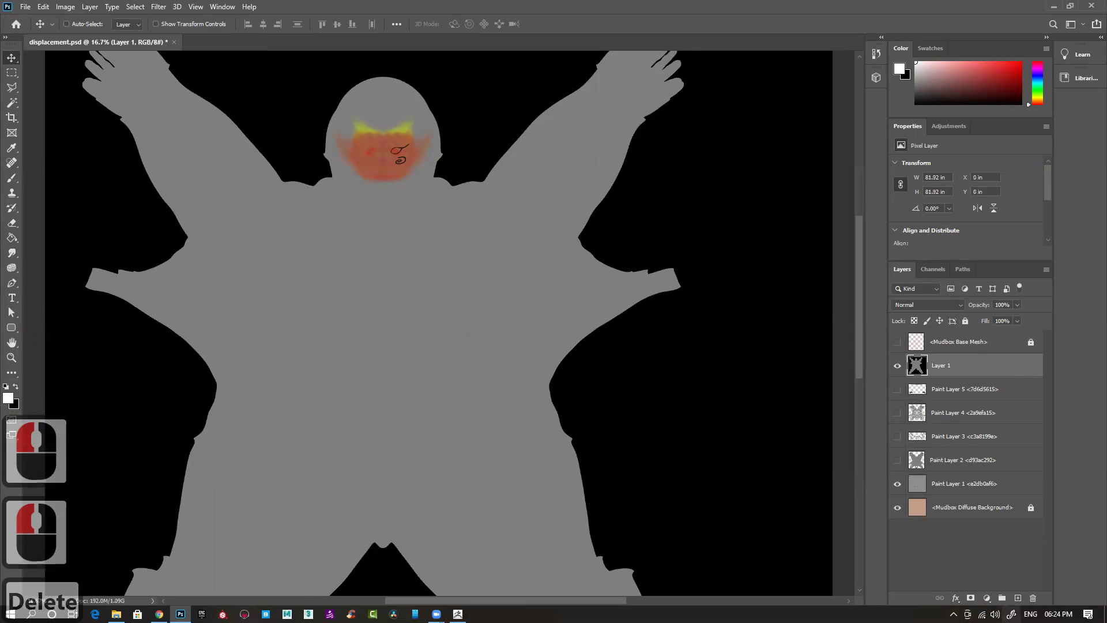
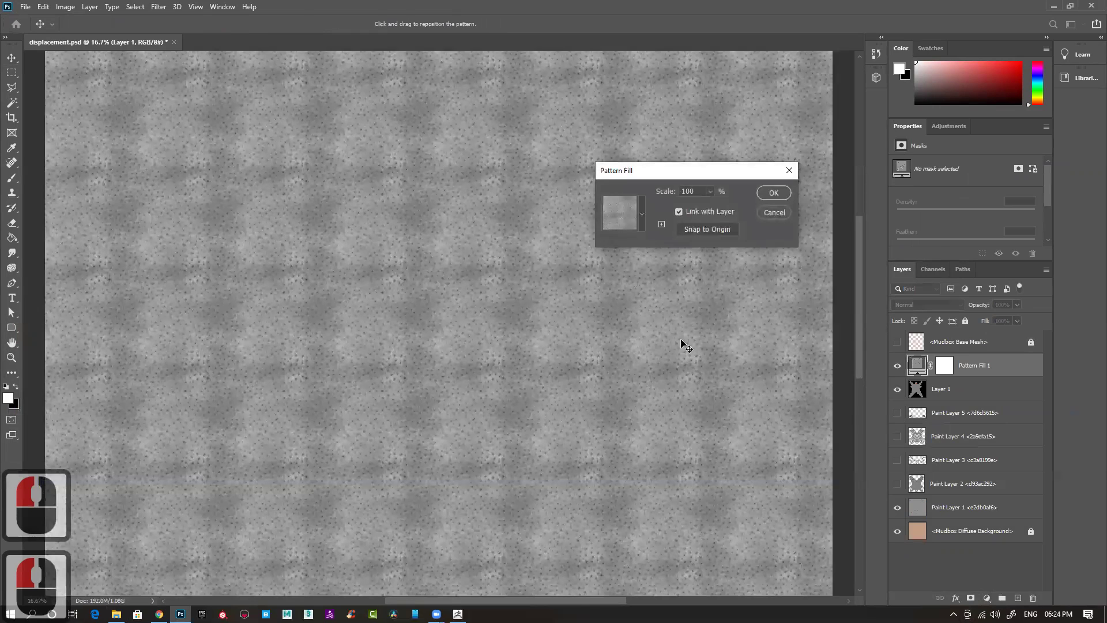
- Add a Pattern Fill layer of the pores at 56% scale and set its opacity to 61%
left_click(717, 201)
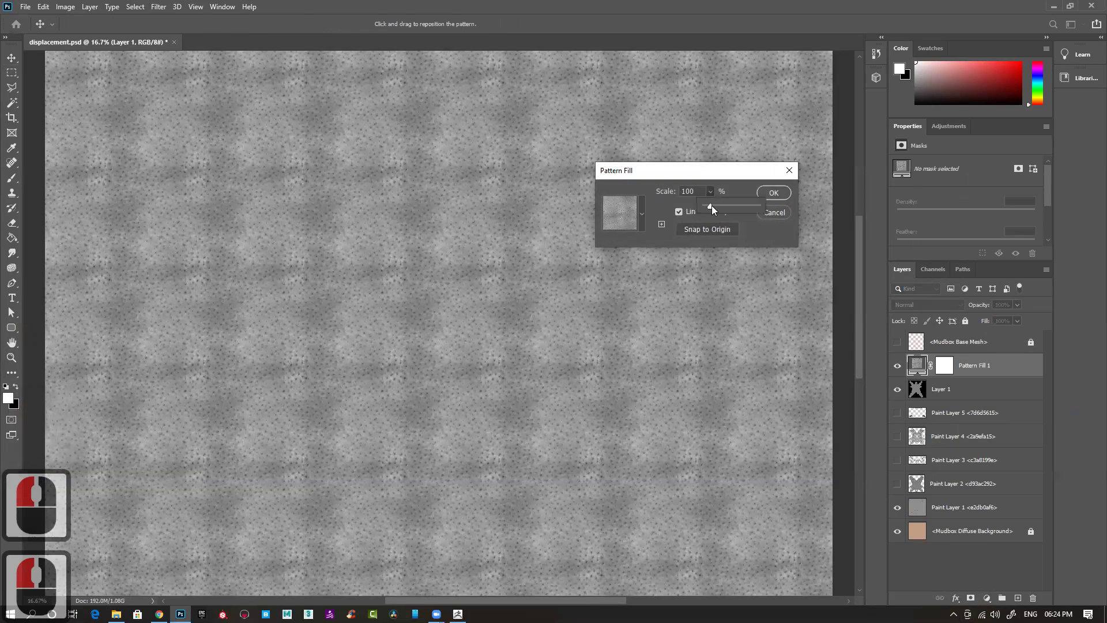
left_click(712, 211)
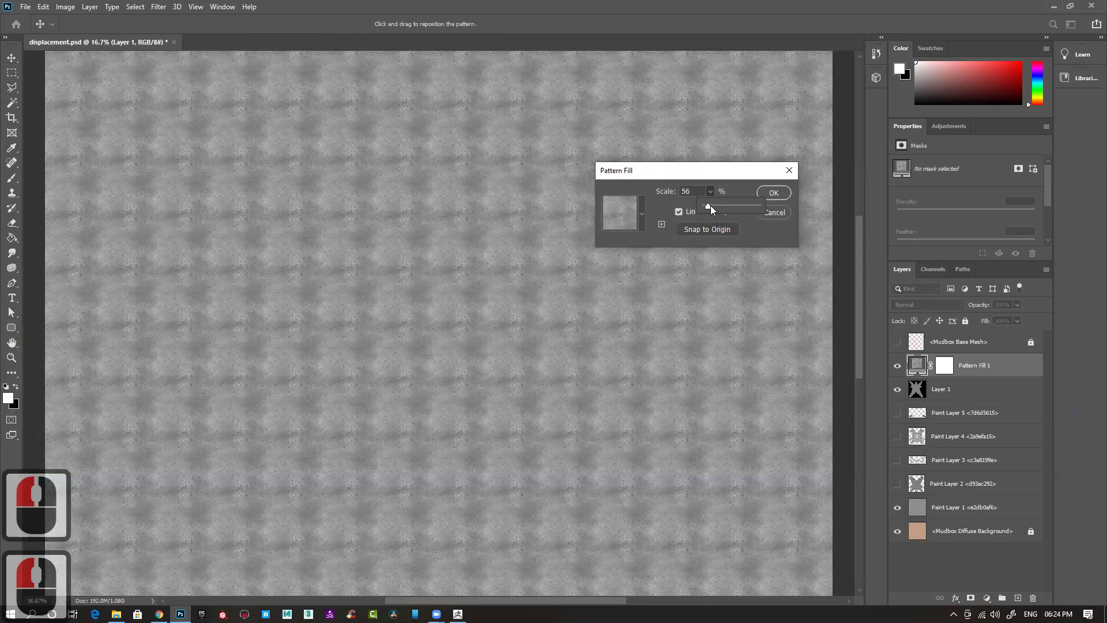
left_click(711, 210)
left_click(795, 194)
double_click(782, 198)
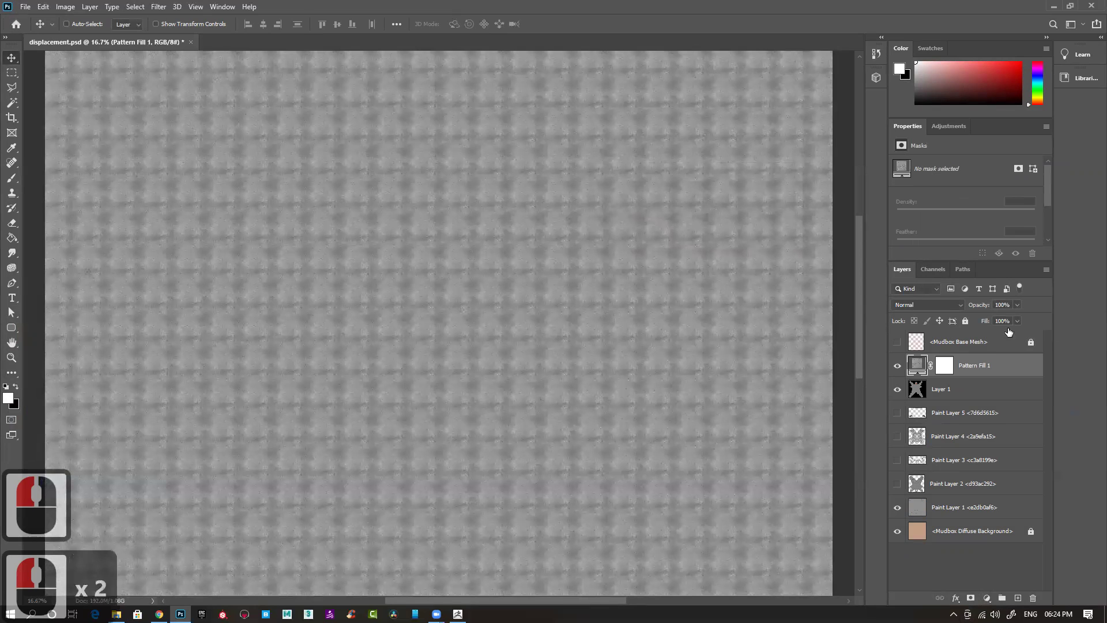
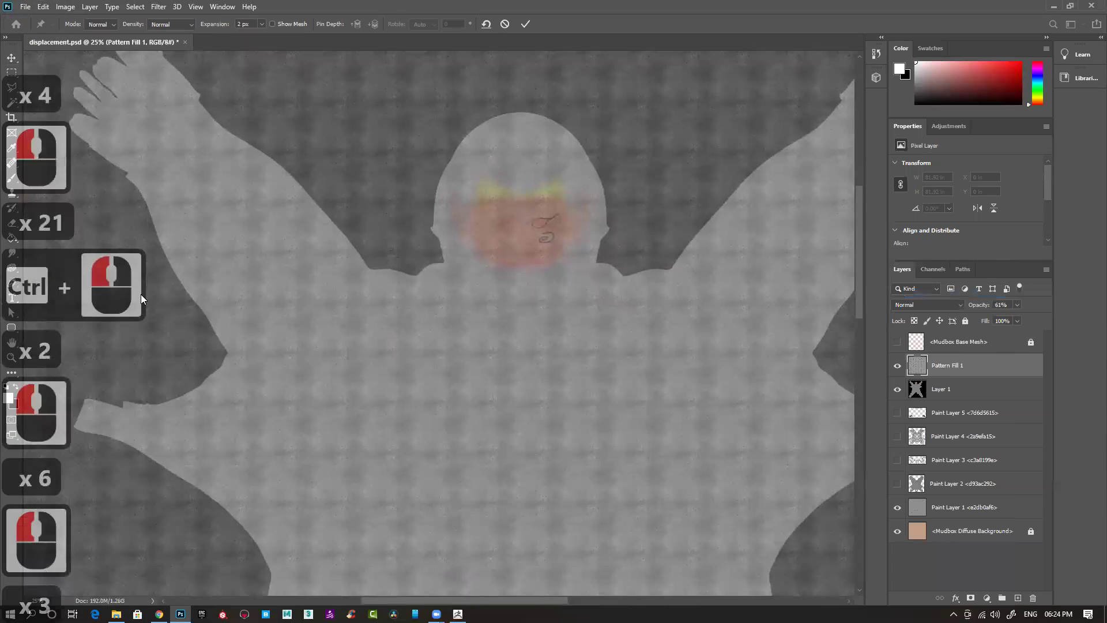
- Try Puppet Warp on the pattern layer, zoom out to inspect the whole map, then cancel the warp
double_click(111, 350)
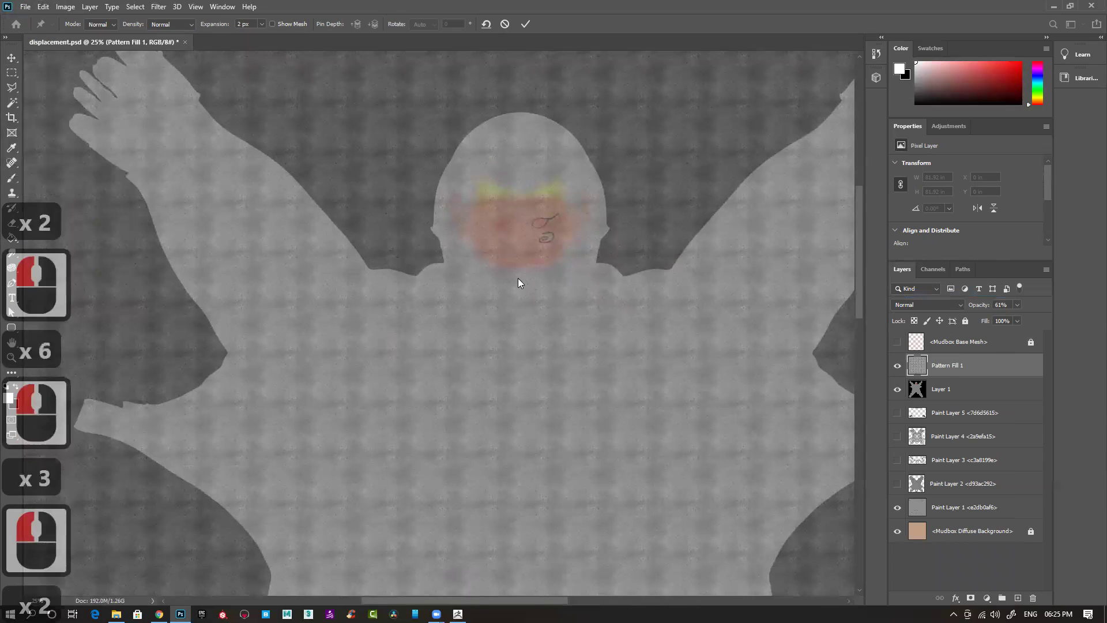
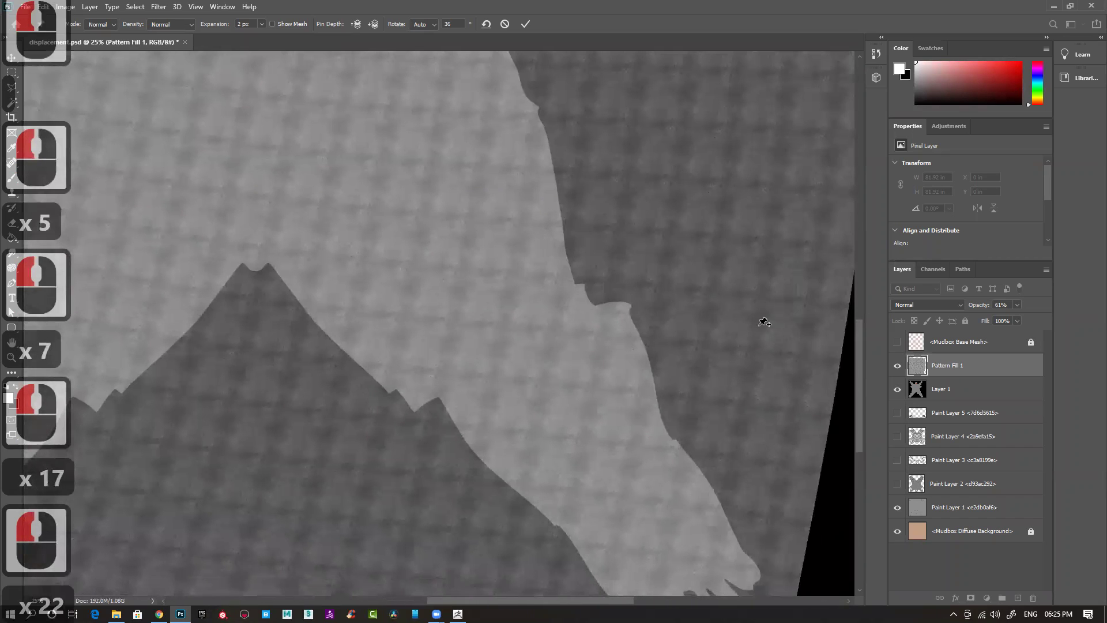
key("Left")
key("ctrl+-")
key("ctrl+-")
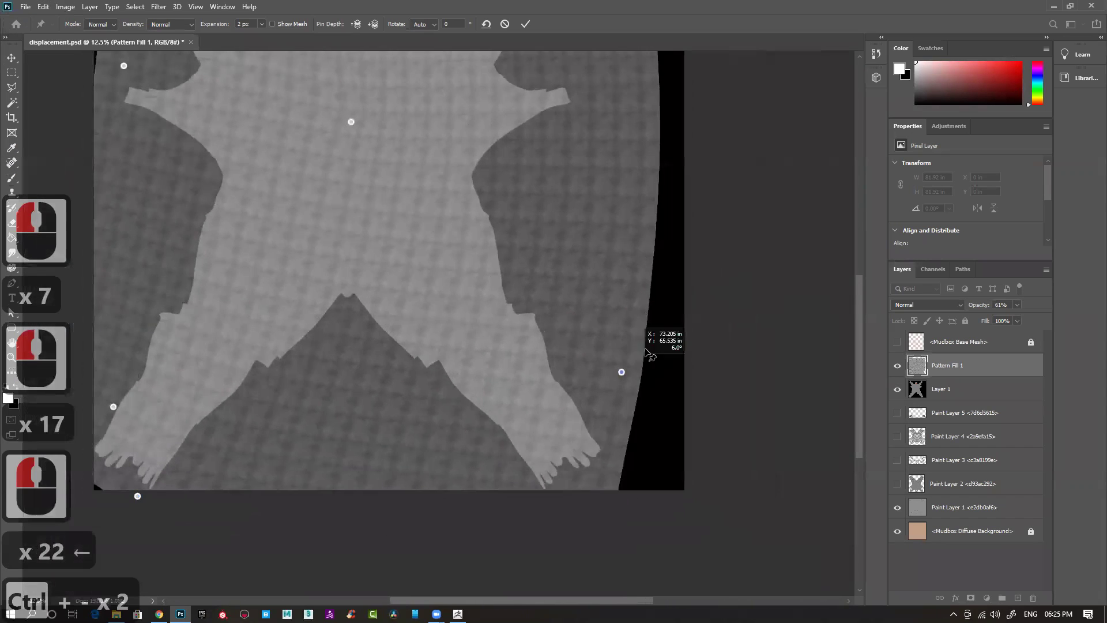
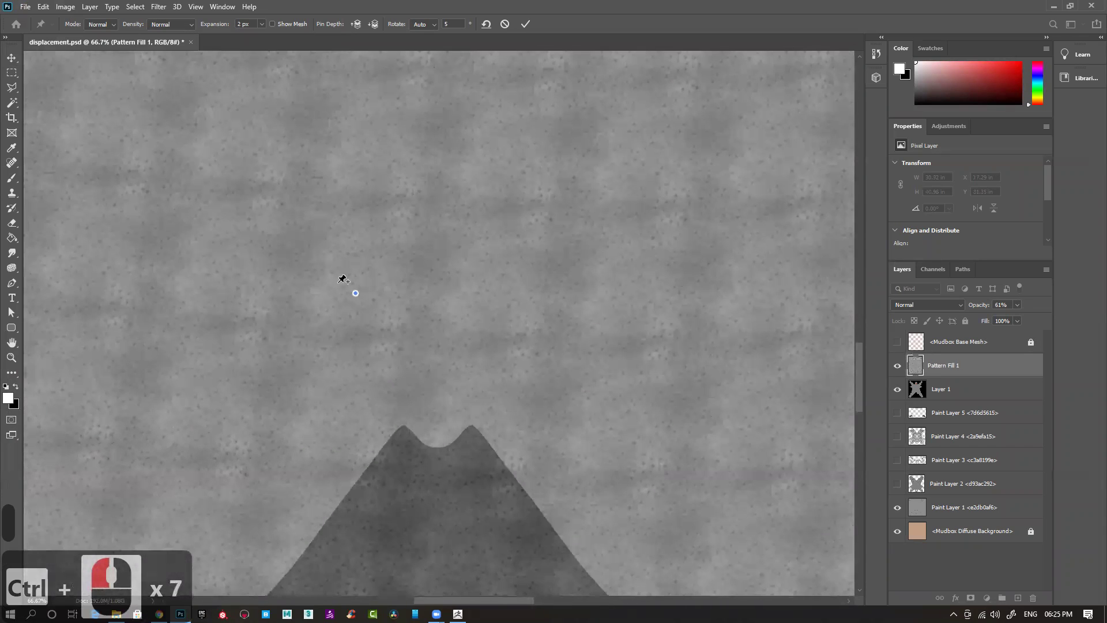
key("ctrl+0")
key("ctrl+-")
key("Escape")
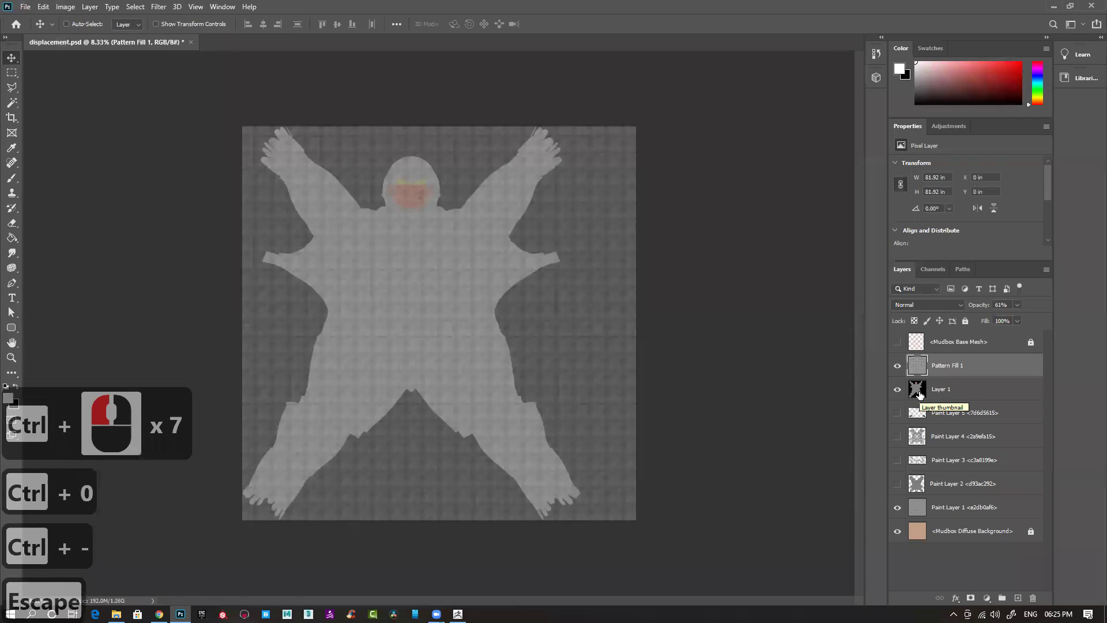
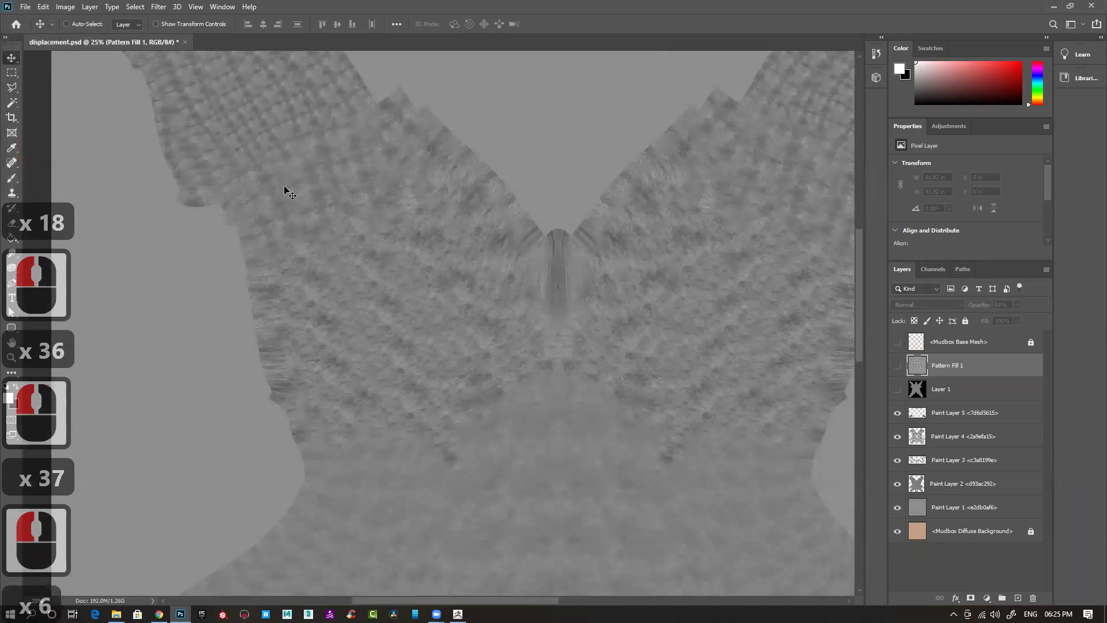
- Check the paint layers' visibility, then close displacement.psd and return to the Home screen
key("ctrl+-")
key("ctrl+-")
left_click(467, 448)
left_click(446, 402)
double_click(405, 441)
left_click(192, 47)
left_click(558, 239)
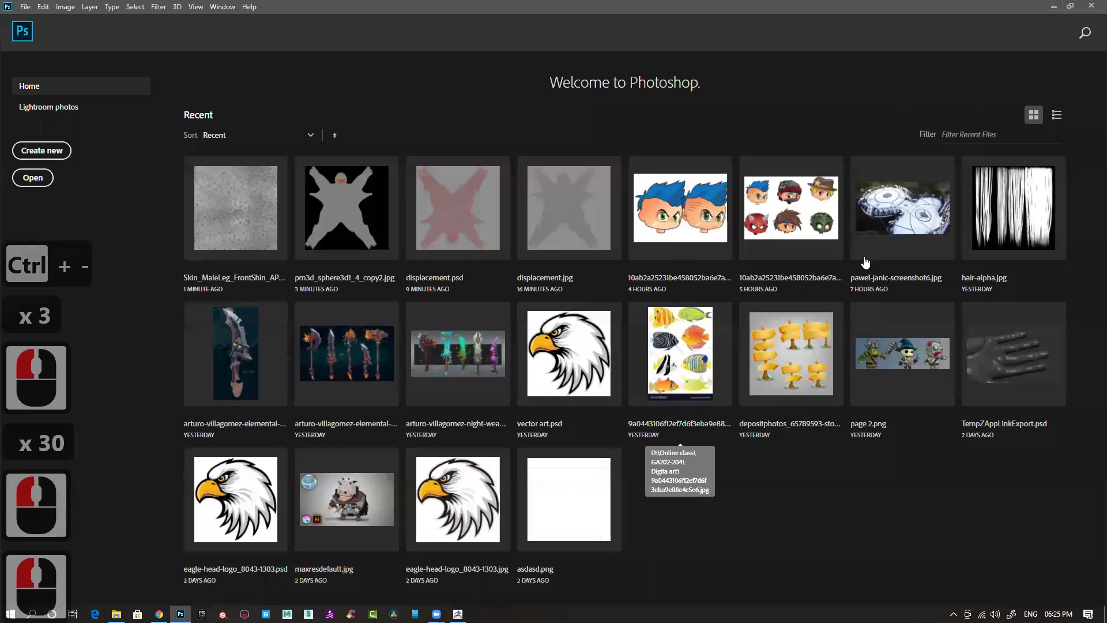
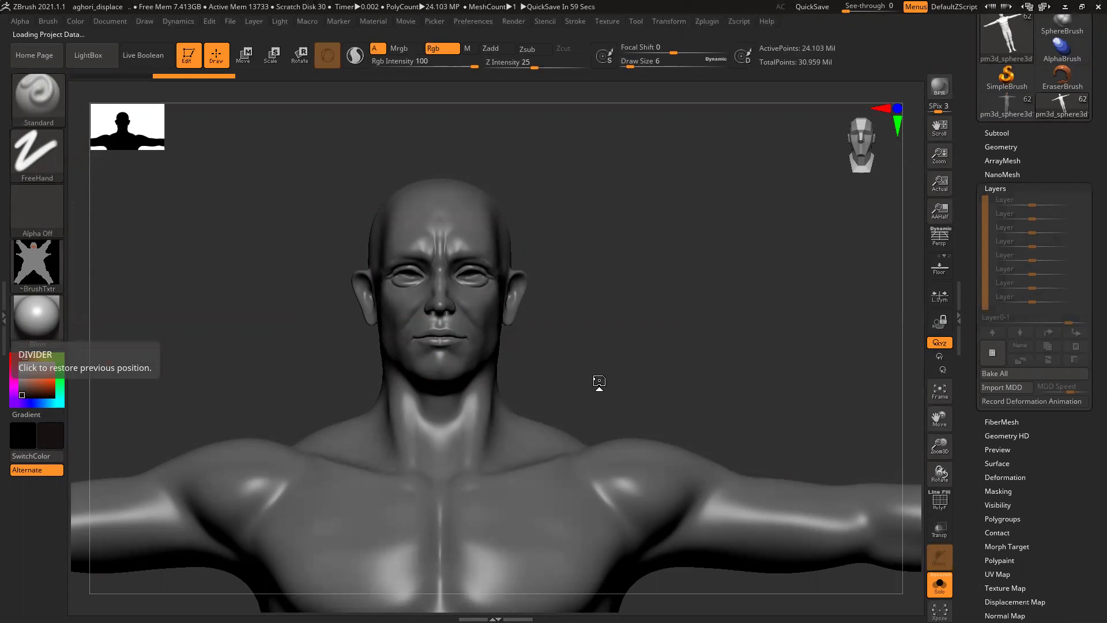
- Dismiss prompts repeatedly with Escape while the T-posed figure project finishes loading
key("Escape")
key("Escape")
key("Escape")
key("Escape")
key("Escape")
key("Escape")
key("Escape")
key("Escape")
key("Escape")
key("Escape")
key("Escape")
key("Escape")
key("Escape")
key("Escape")
key("Escape")
key("Escape")
key("Escape")
key("Escape")
key("Escape")
key("Escape")
key("Escape")
key("Escape")
key("Escape")
key("Escape")
key("Escape")
key("Escape")
key("Escape")
key("Escape")
key("Escape")
key("Escape")
key("Escape")
key("Escape")
key("Escape")
key("Escape")
key("Escape")
key("Escape")
key("Escape")
key("Escape")
key("Escape")
key("Escape")
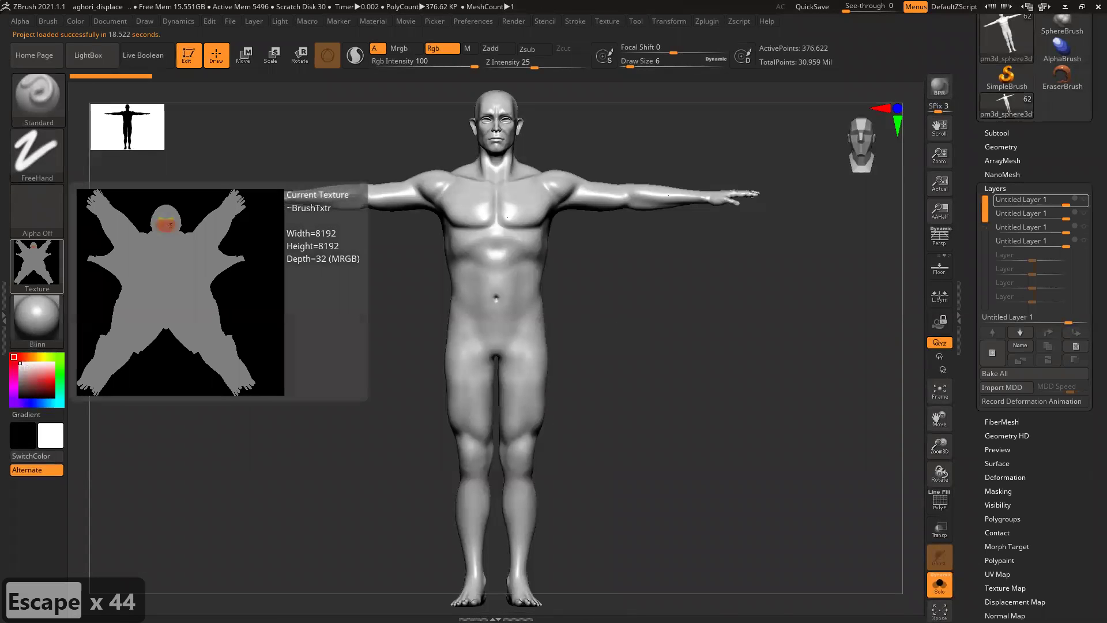
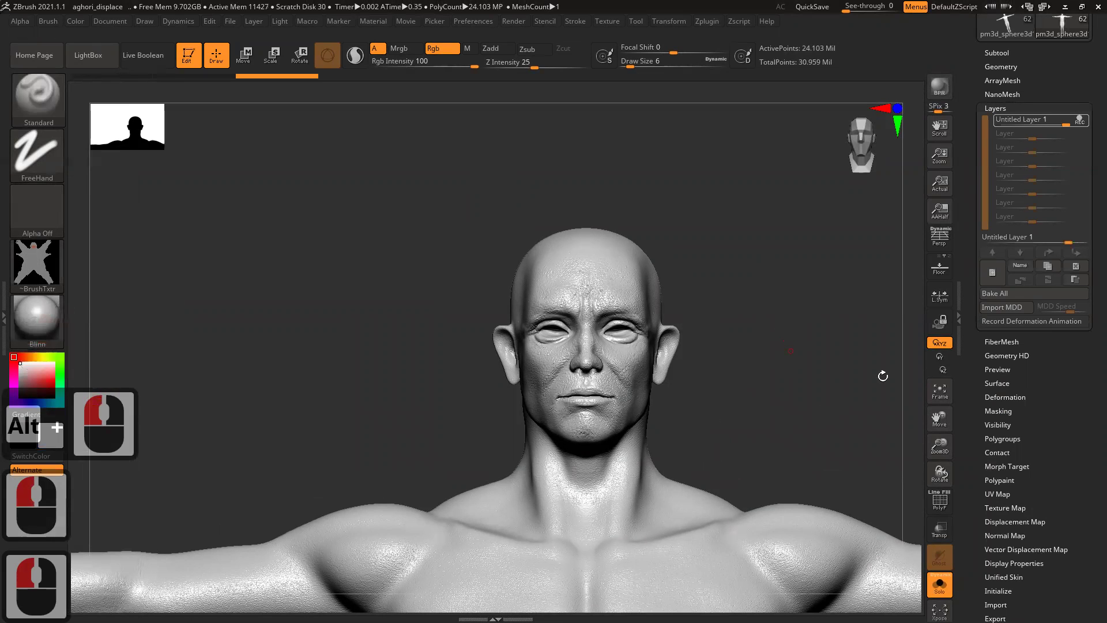
- Scroll the Tool palette down to bring the Displacement Map subpalette into view
left_click(992, 428)
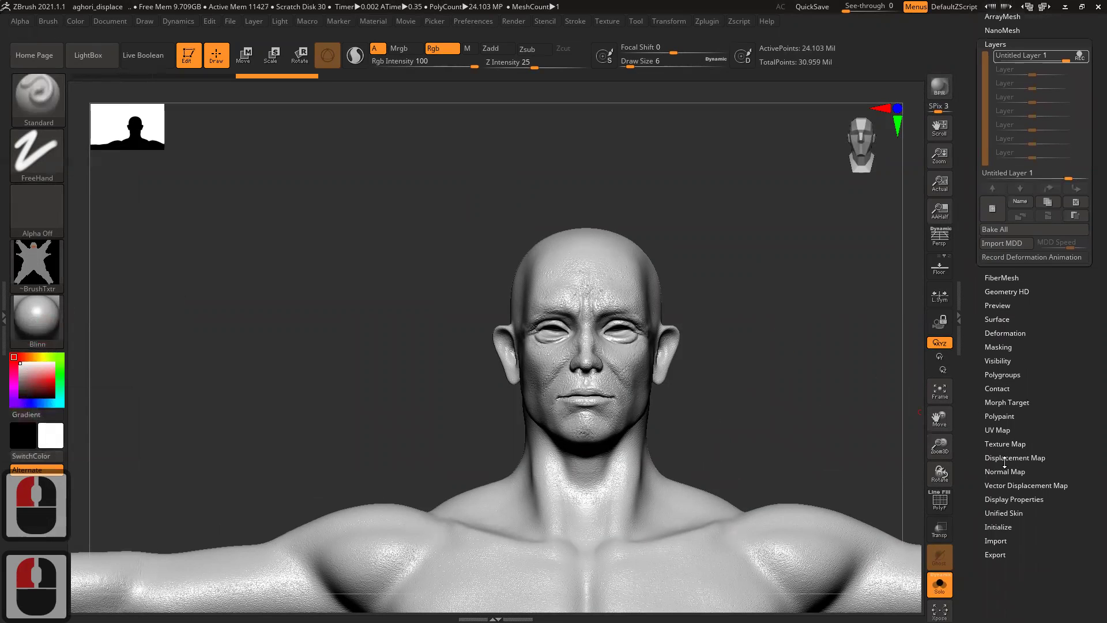
- Expand the Displacement Map settings to apply the skin-pore map to the mesh
left_click(1009, 457)
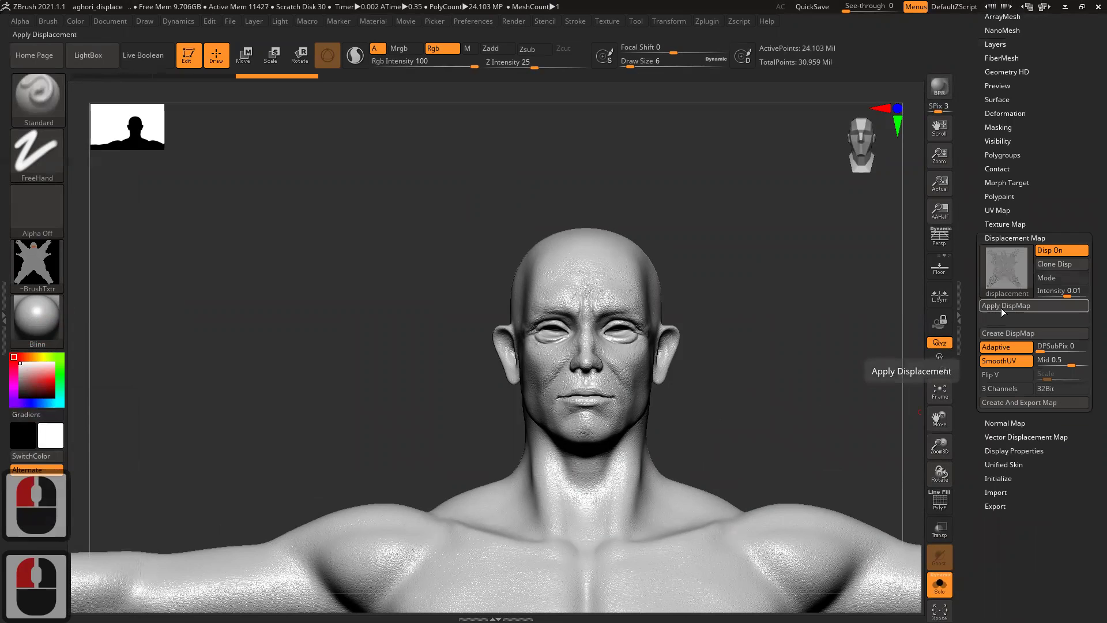
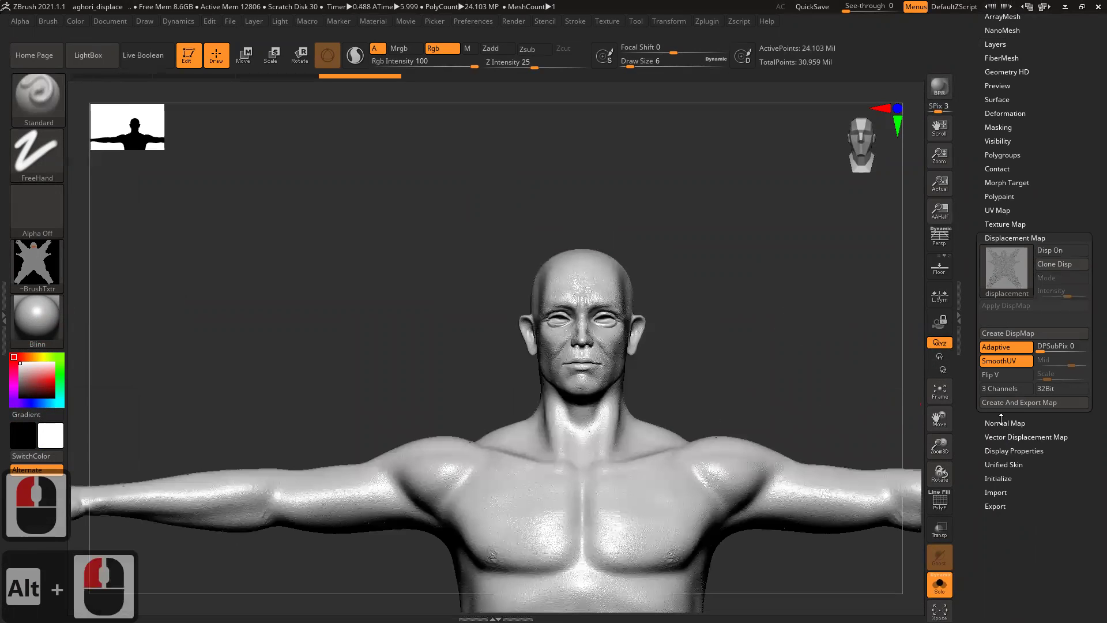
left_click(1003, 179)
left_click(1002, 177)
left_click(982, 225)
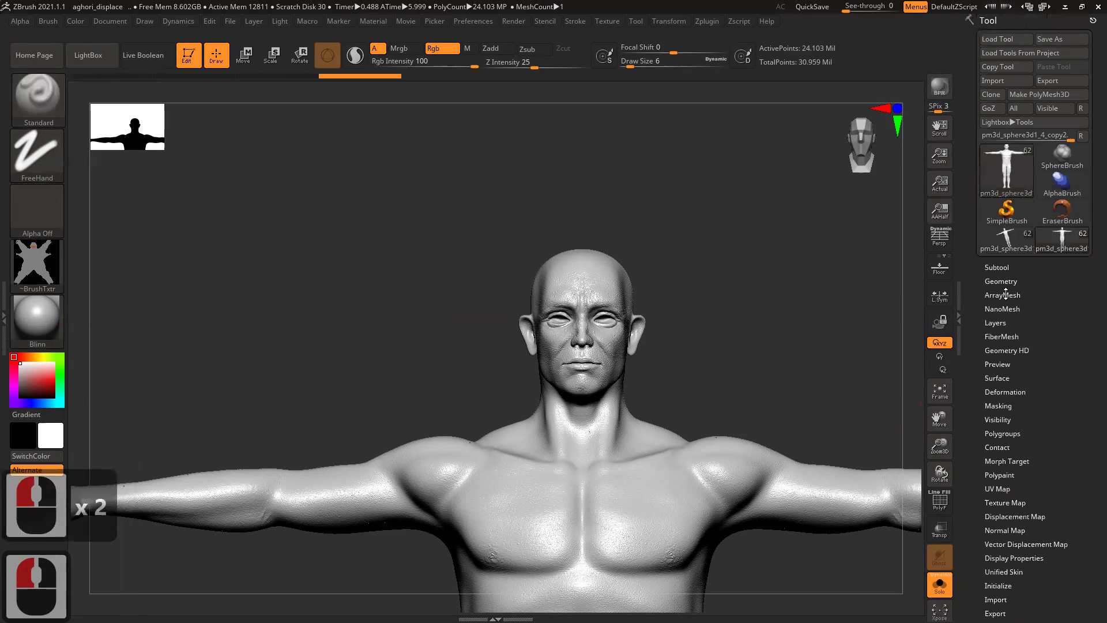
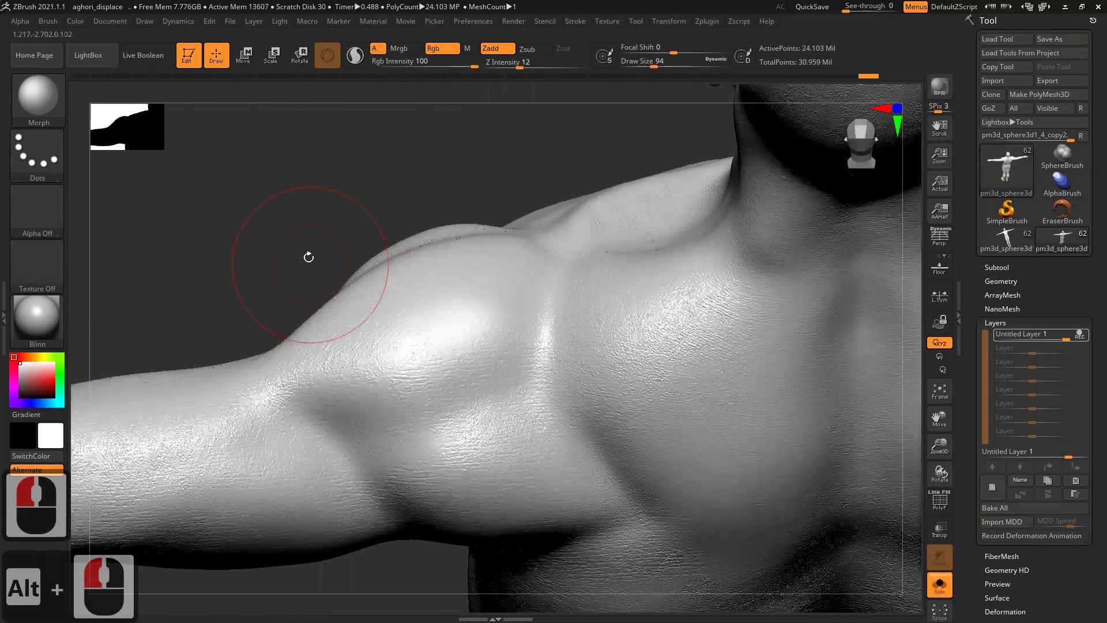
left_click(810, 267)
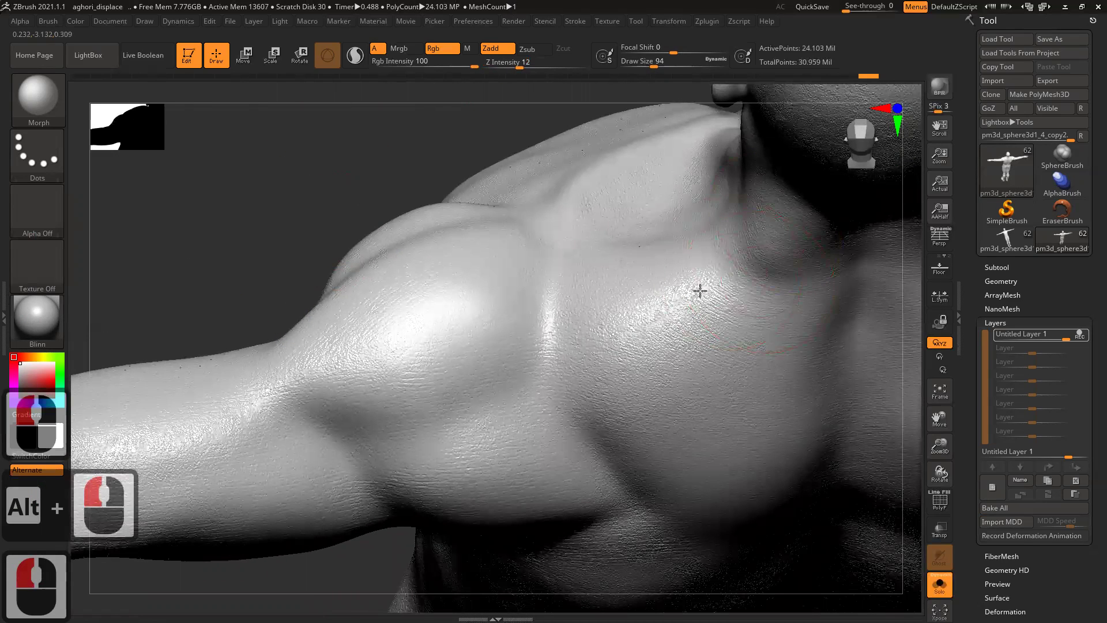
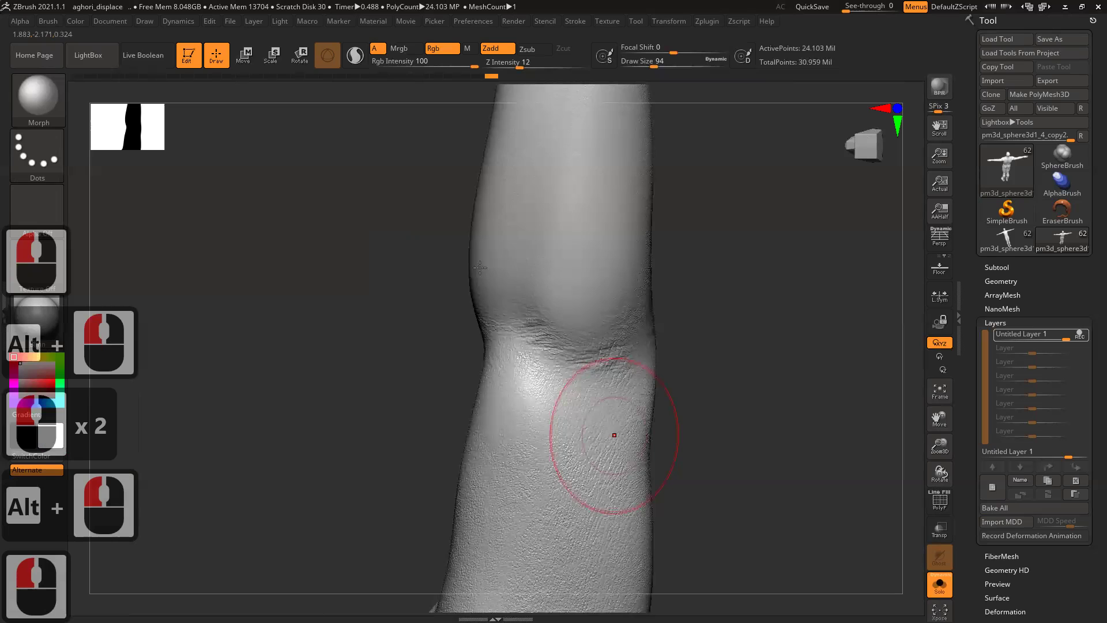
- Enlarge the brush draw size from 94 to 212 while working over the elbow and forearm
left_click(426, 316)
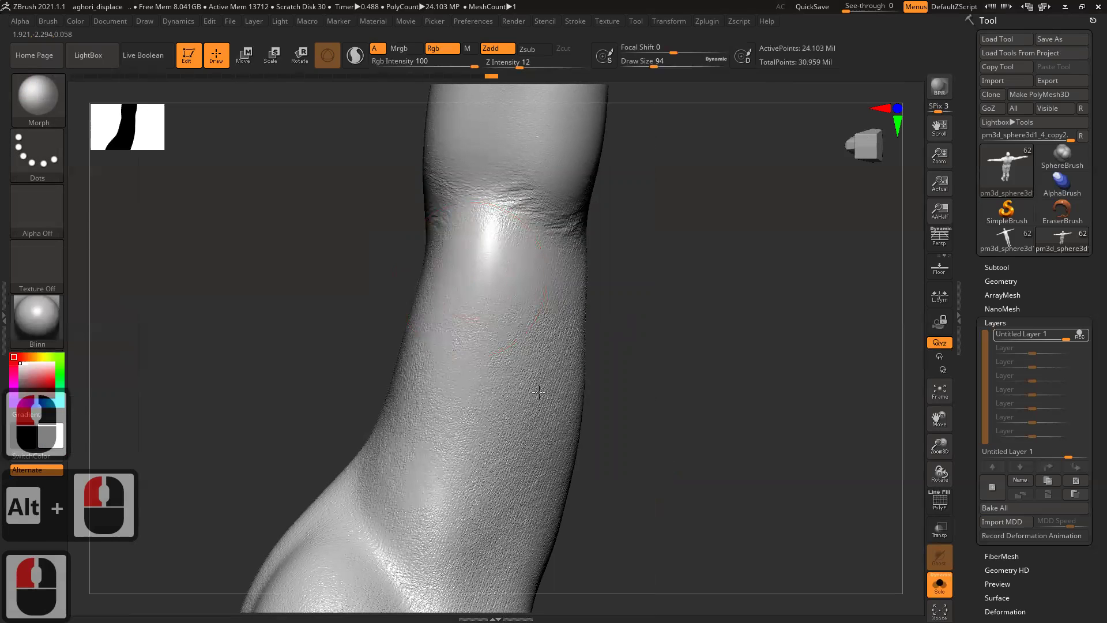
key("]")
key("]")
key("]")
left_click(520, 379)
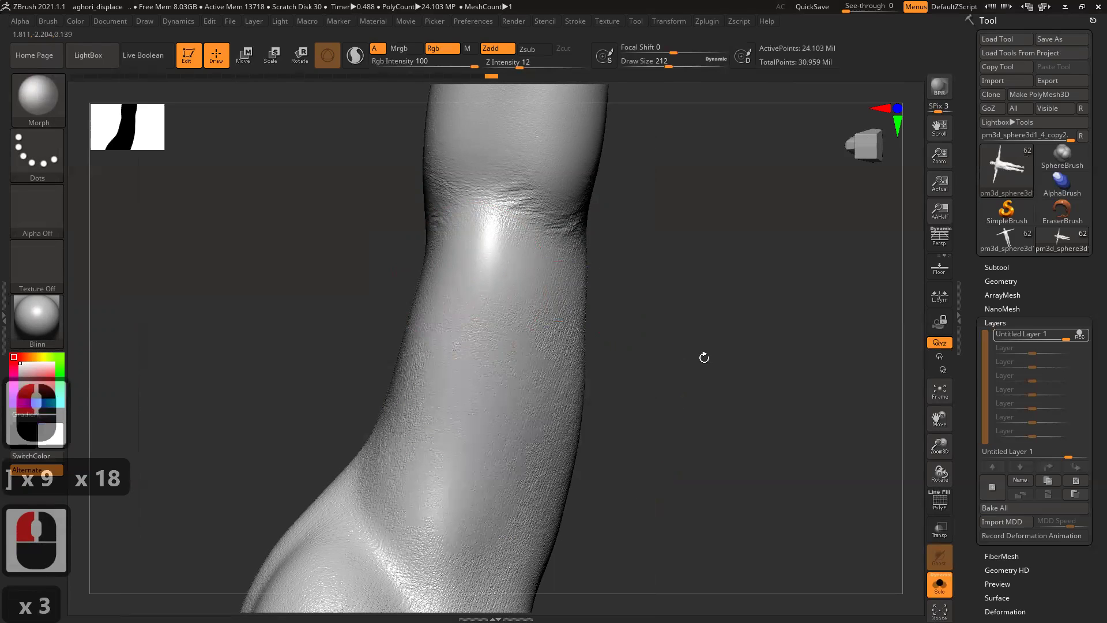
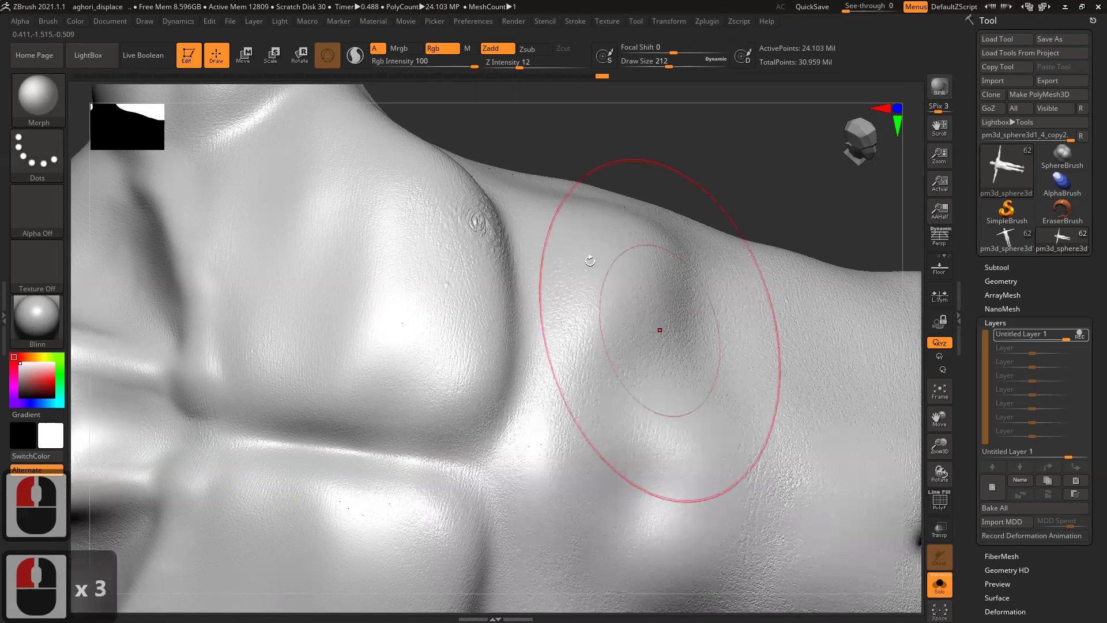
key("f")
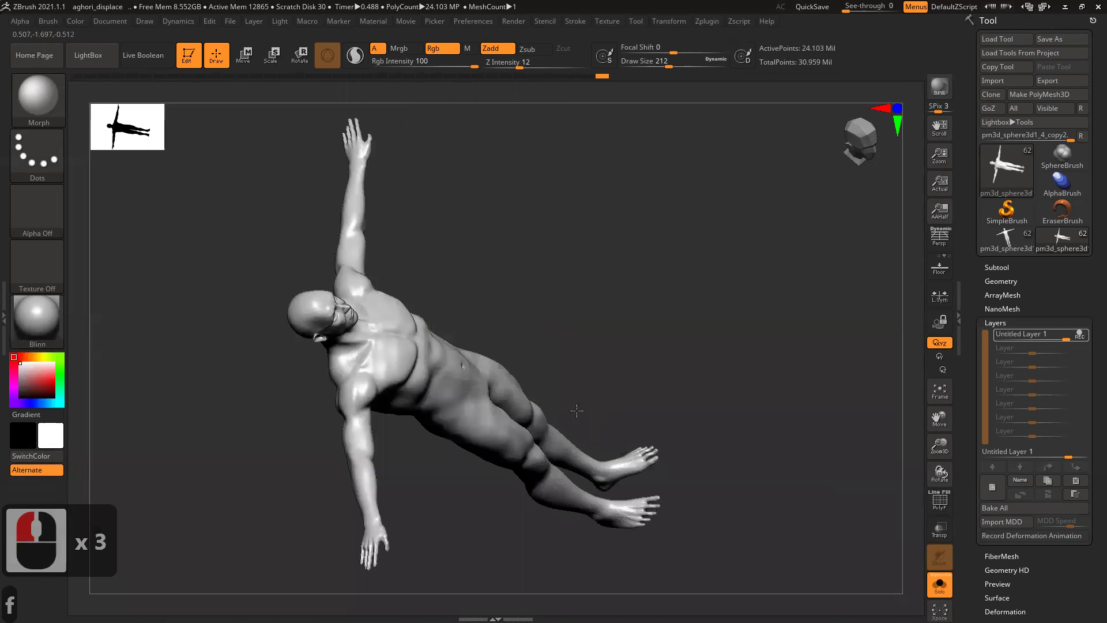
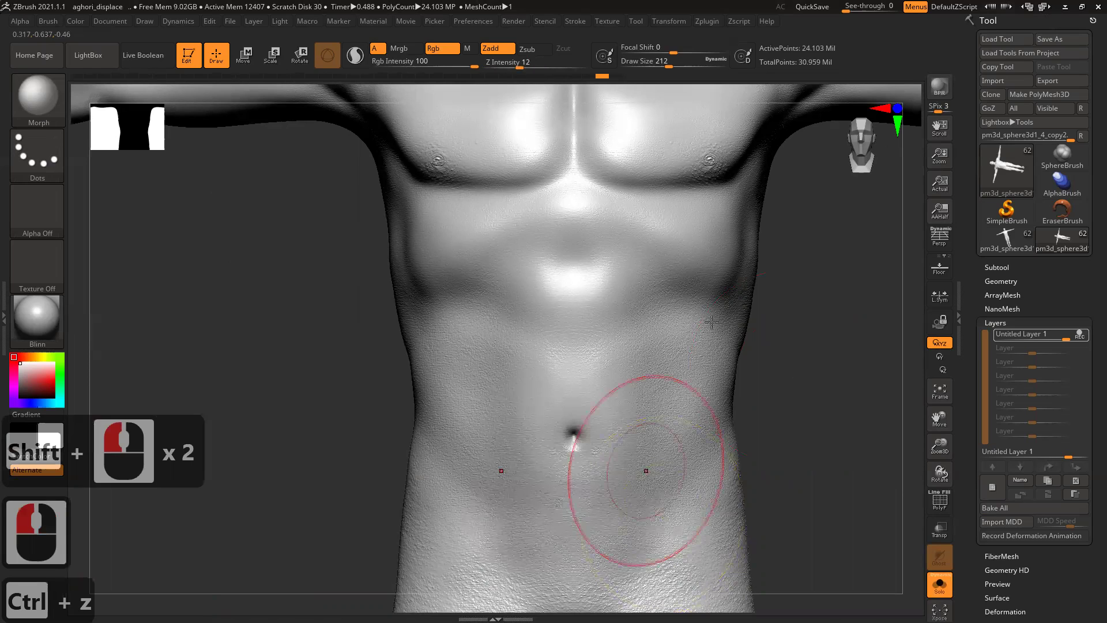
left_click(678, 254)
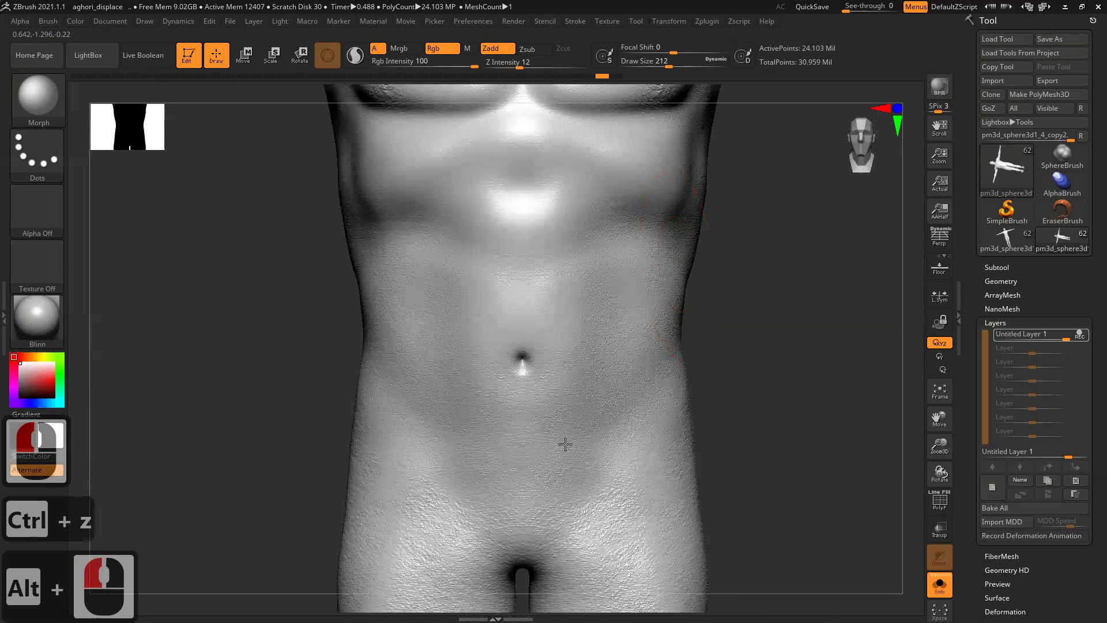
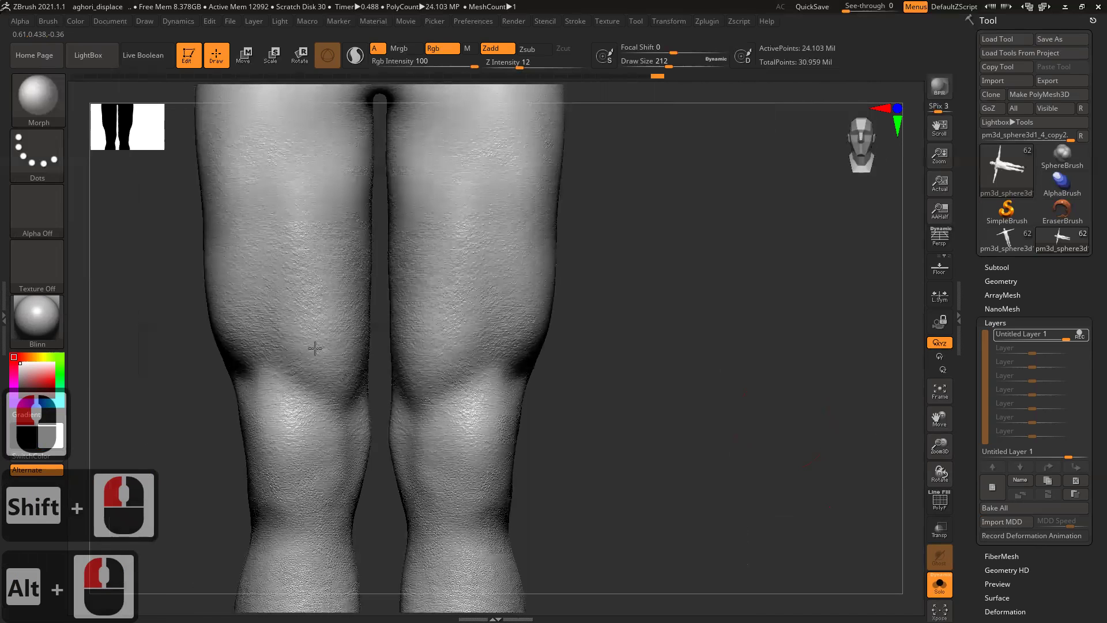
- Lower the brush Focal Shift to -34 while inspecting the legs and feet
left_click(426, 383)
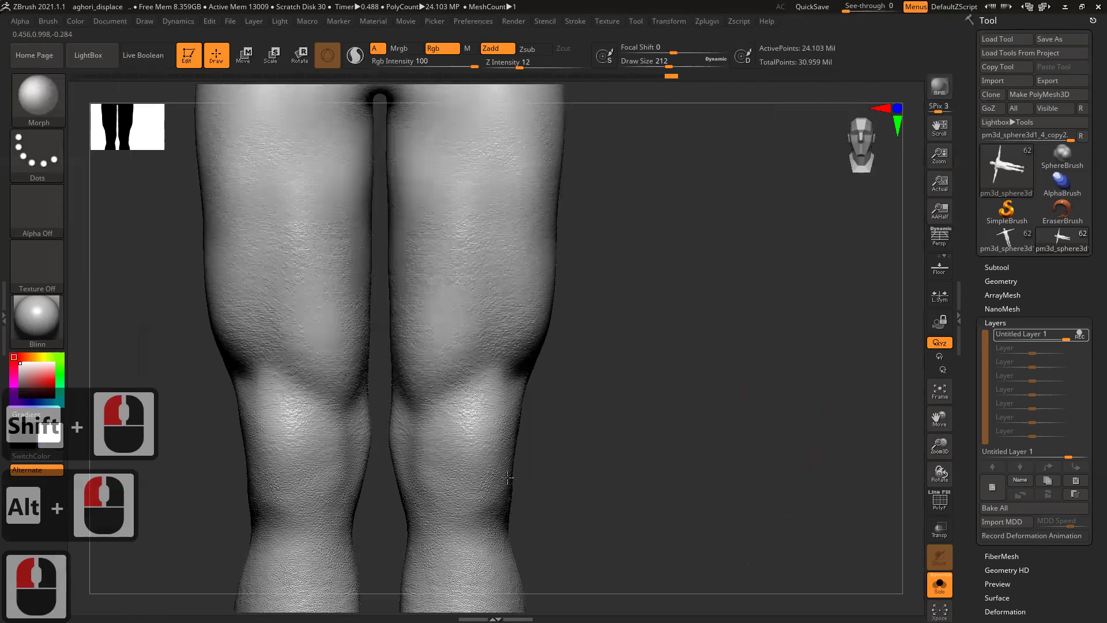
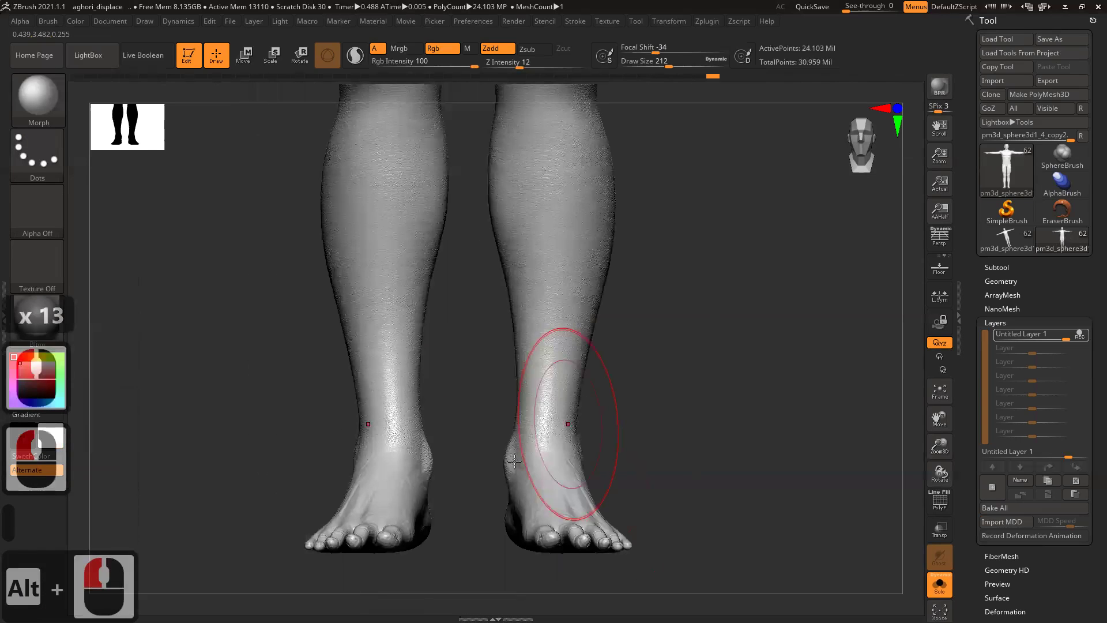
left_click(658, 412)
left_click(594, 426)
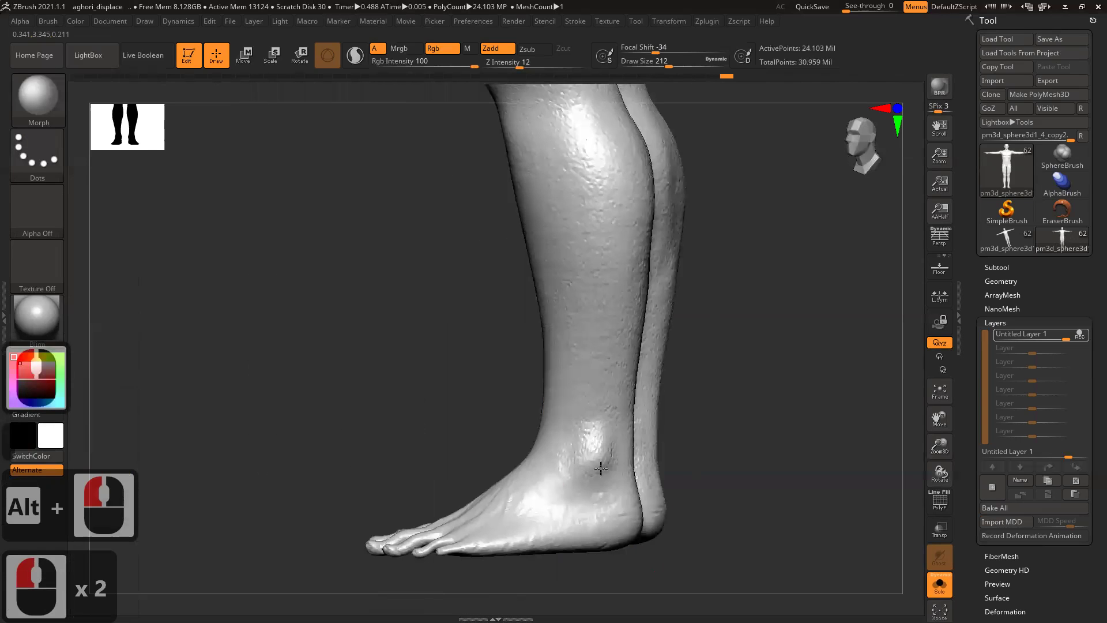
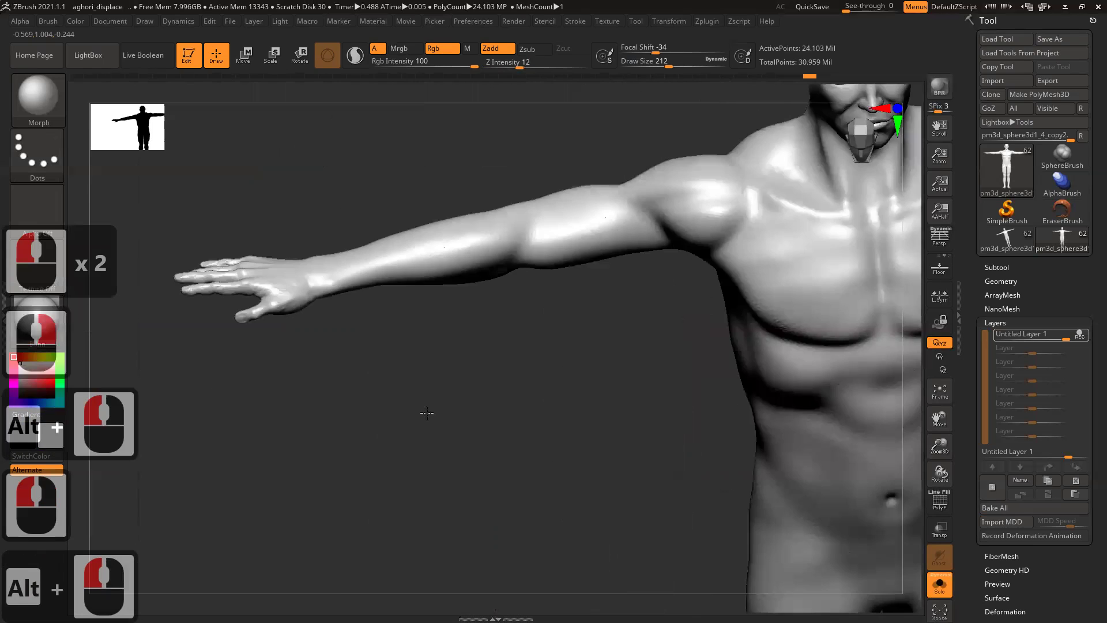
- Orbit around the arm to inspect the pore texture on the upper arm and thighs
right_click(537, 401)
left_click(500, 461)
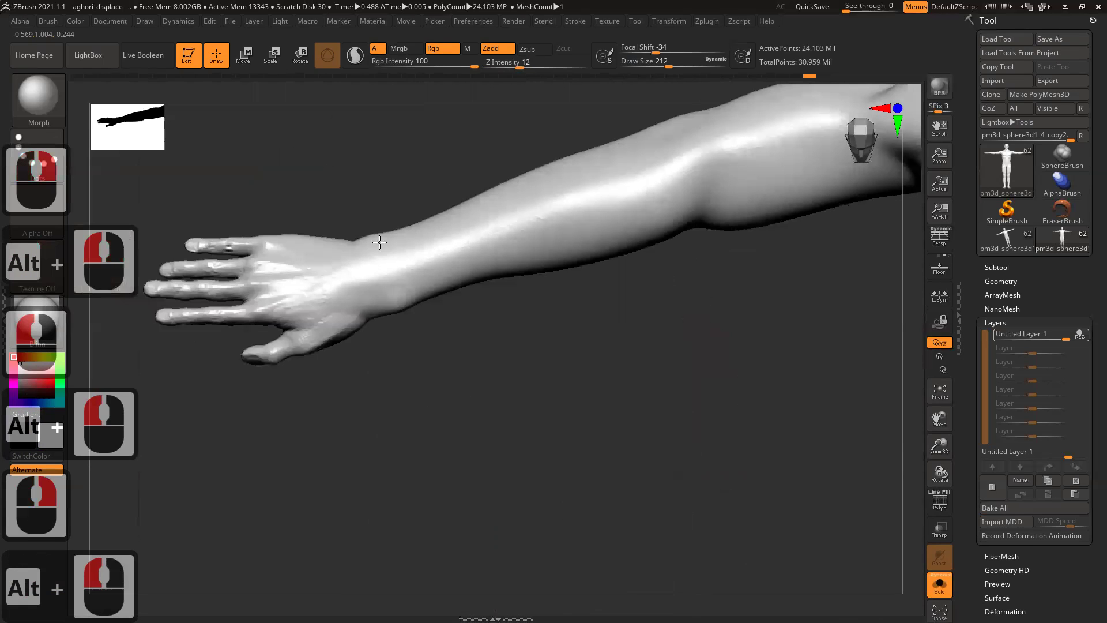
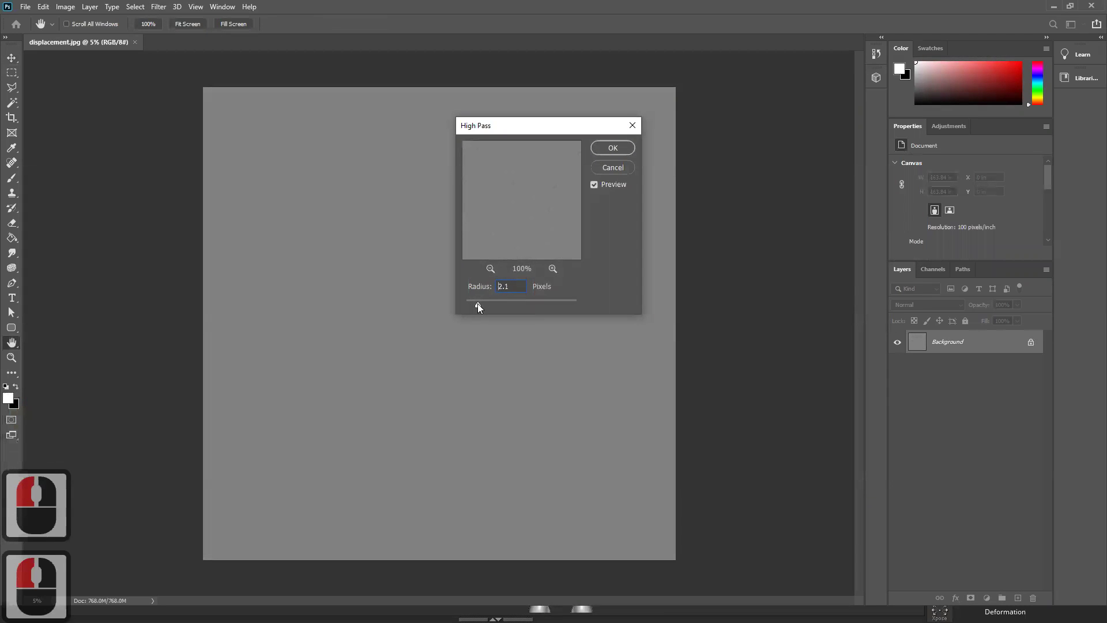
- Apply a High Pass filter at 3.1 pixel radius to displacement.jpg
left_click(482, 308)
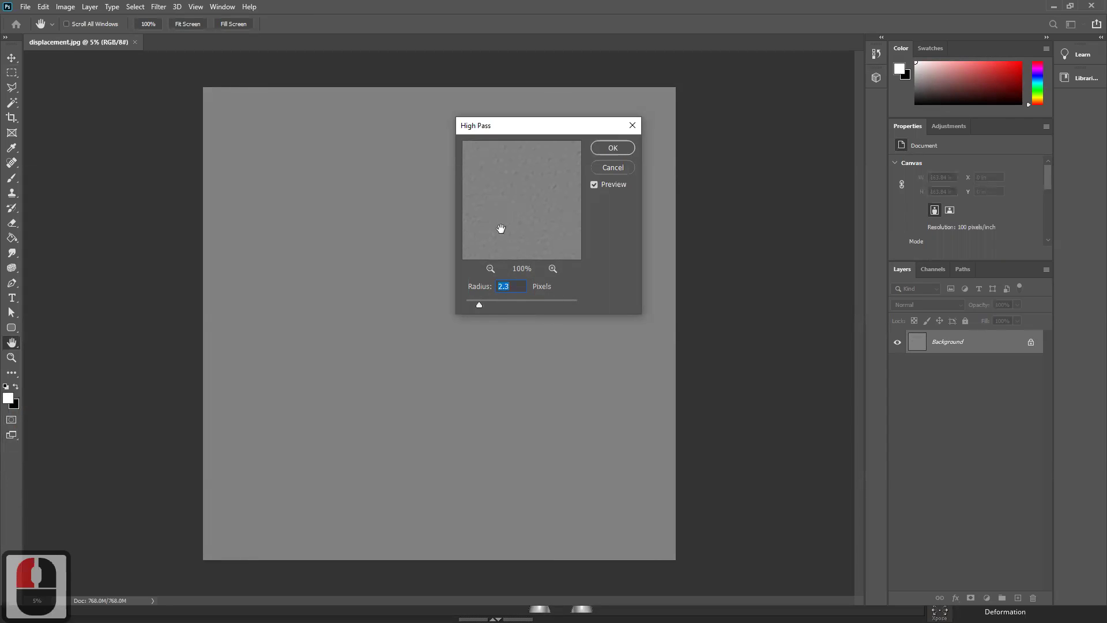
left_click(552, 211)
left_click(544, 220)
left_click(551, 234)
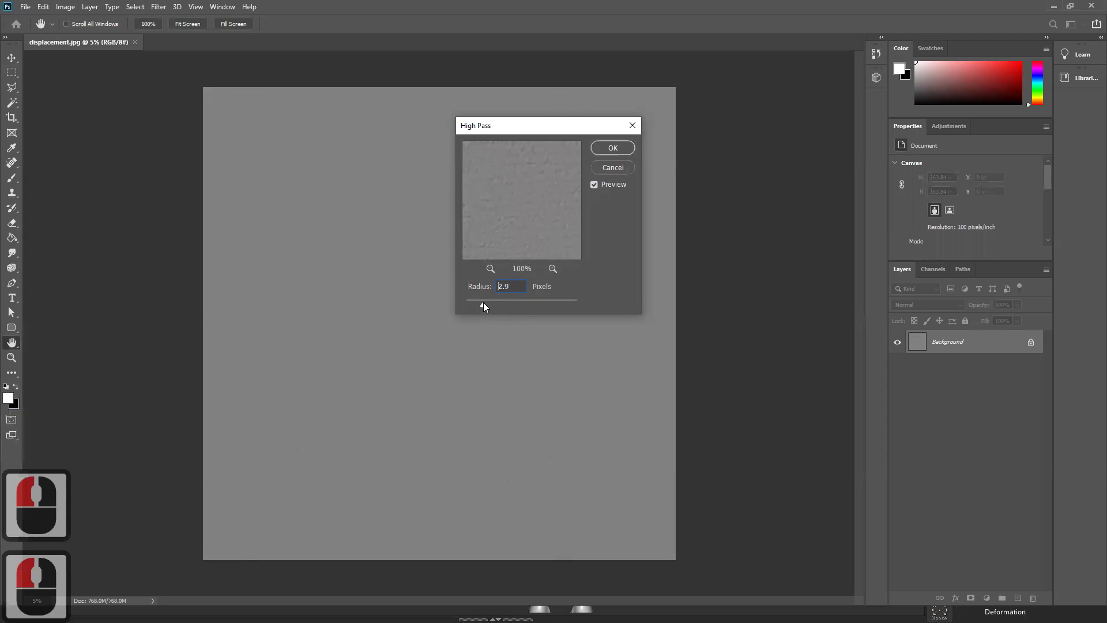
left_click(492, 305)
left_click(482, 306)
left_click(488, 307)
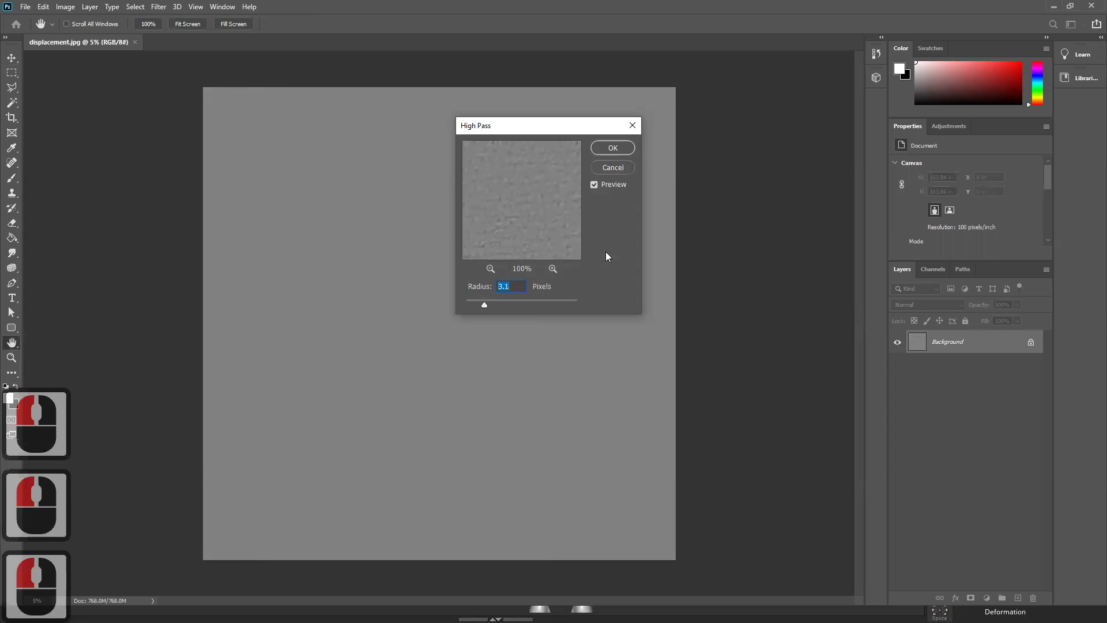
left_click(615, 153)
key("ctrl+space")
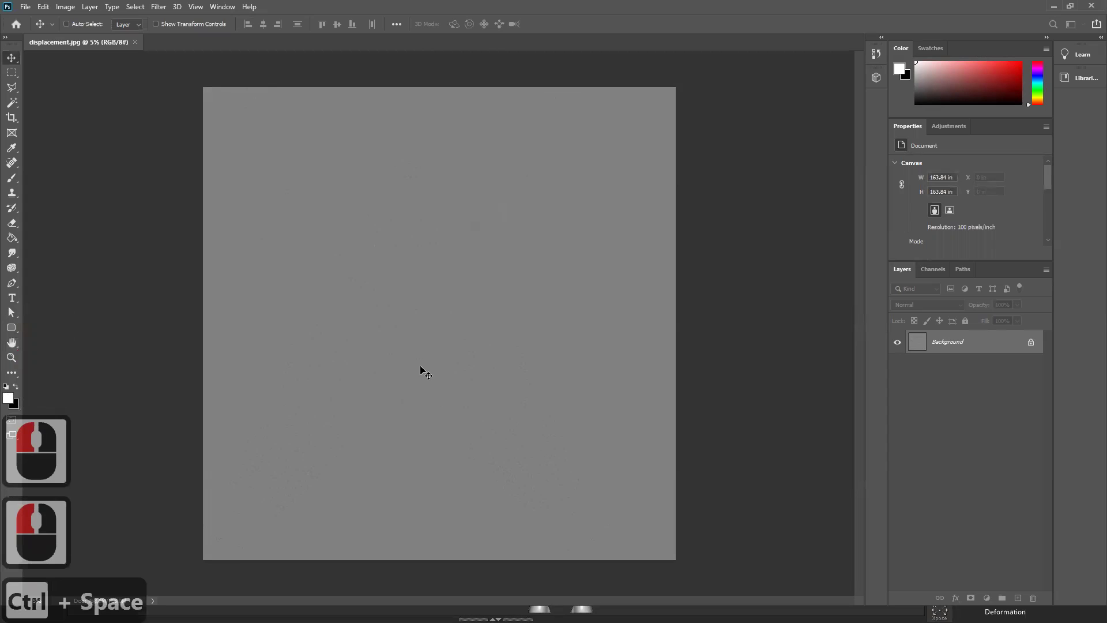
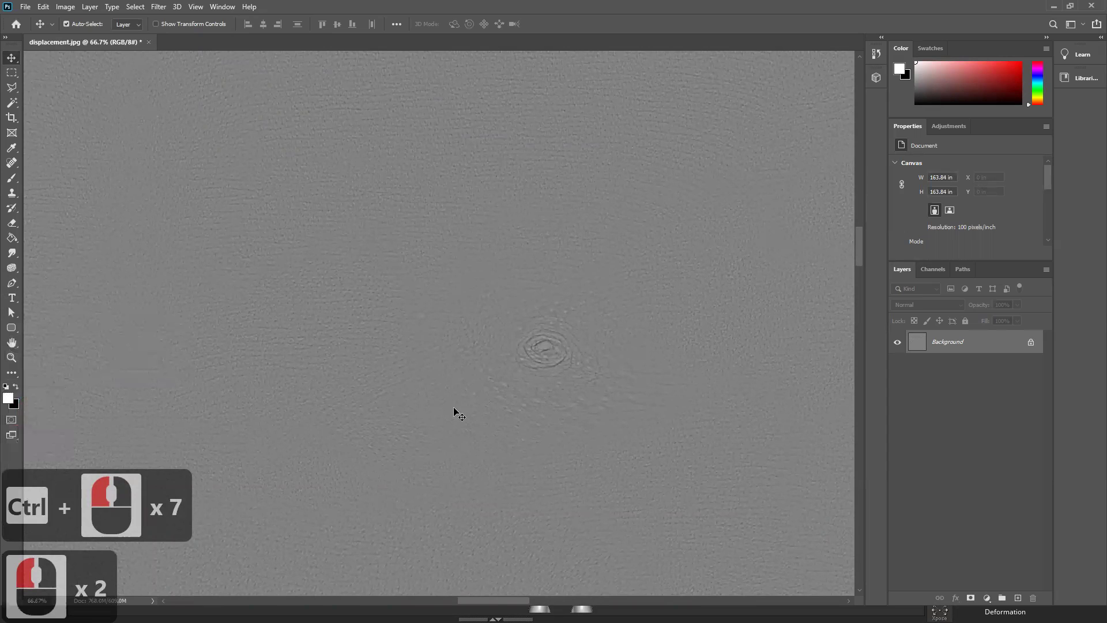
key("ctrl+z")
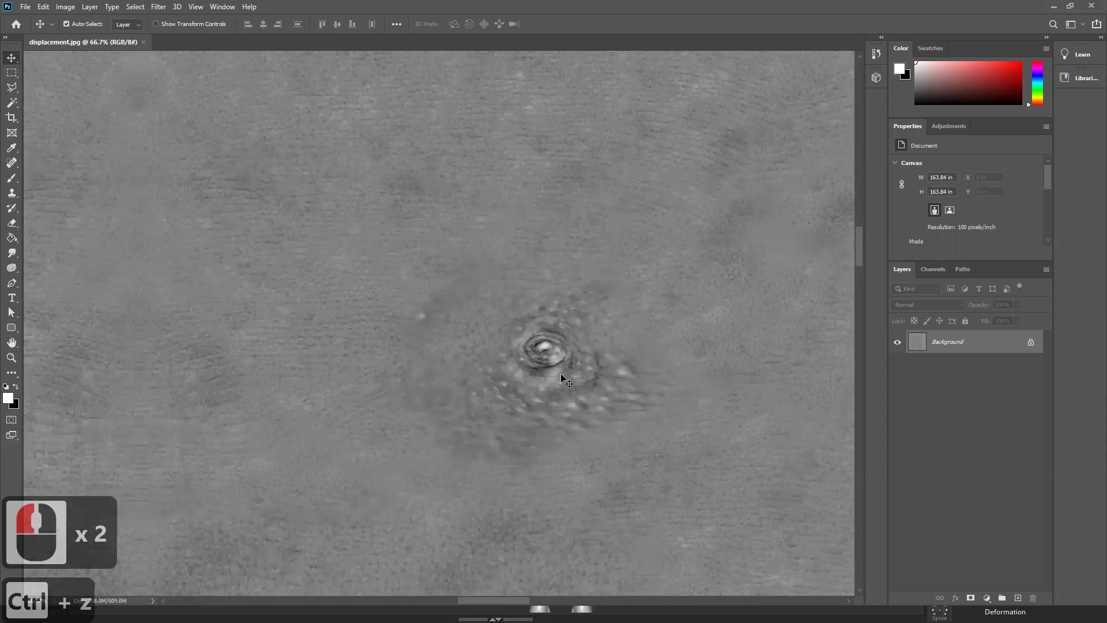
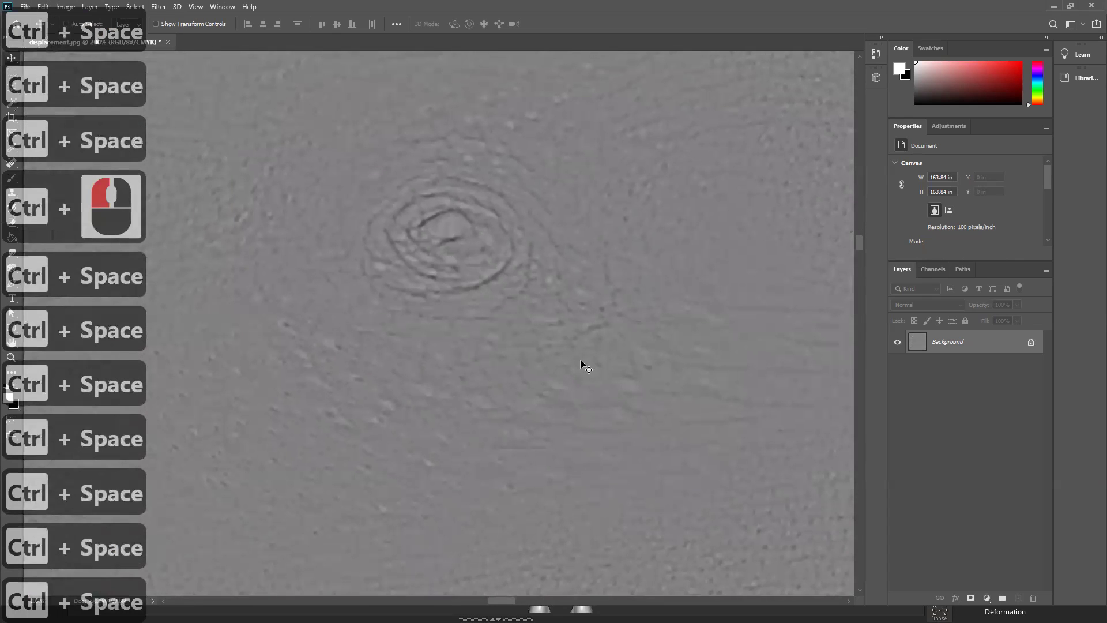
key("ctrl+i")
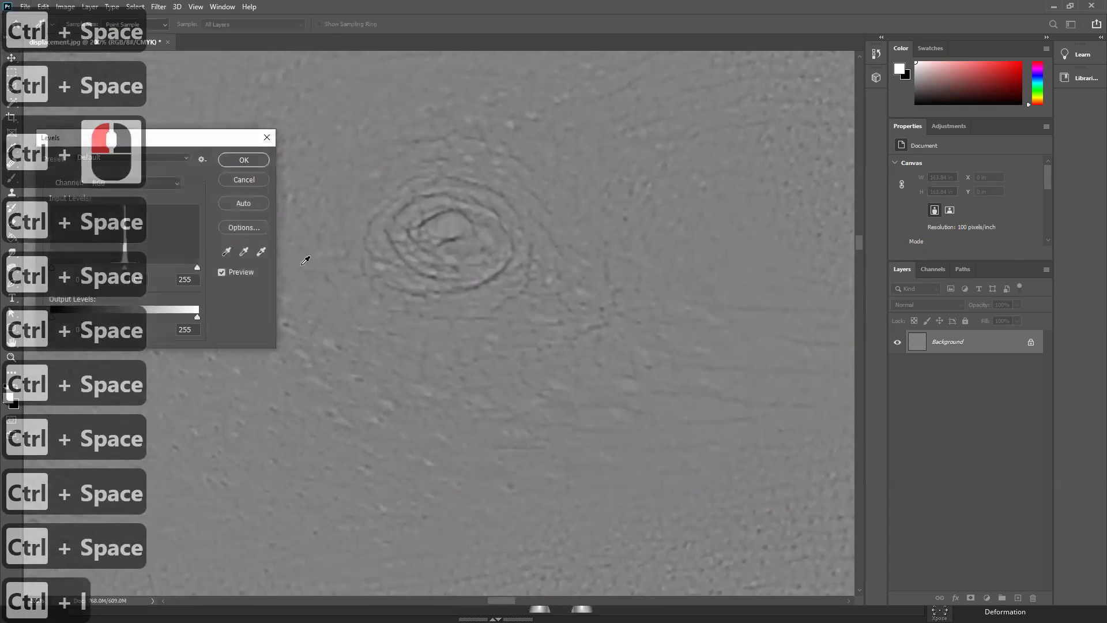
- Apply a Levels adjustment with input levels about 9, 1.00, 246 to strengthen the detail
left_click(680, 356)
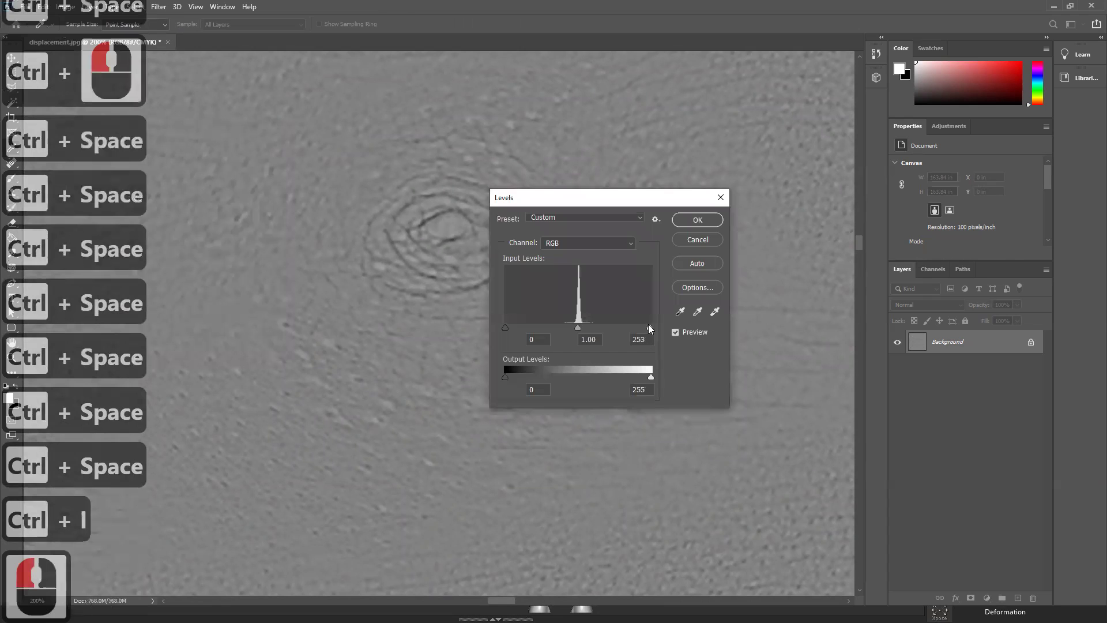
left_click(616, 332)
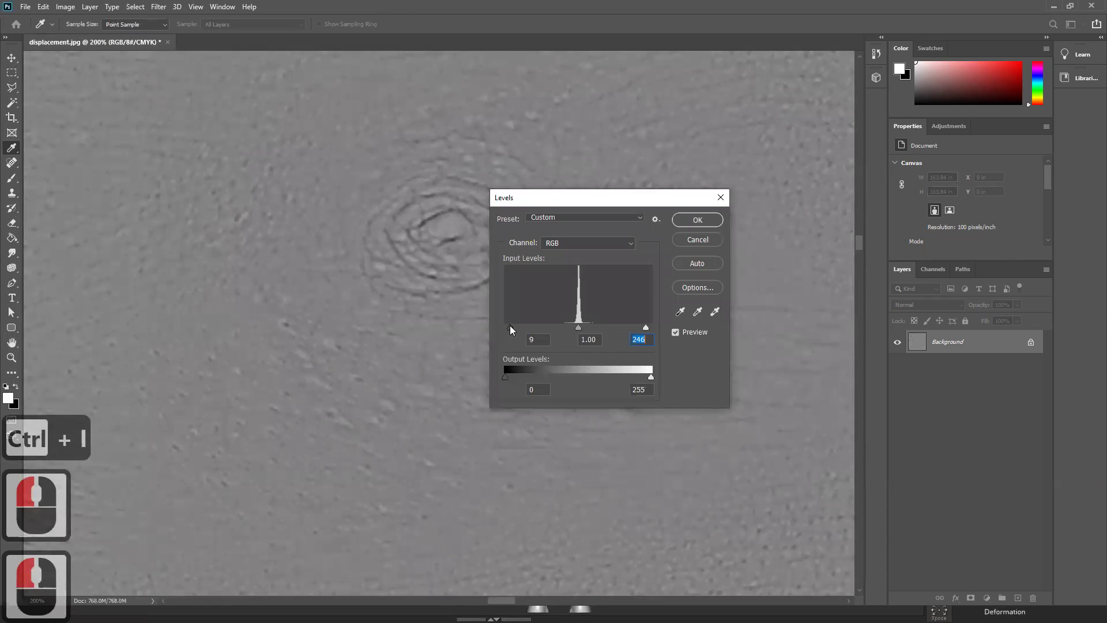
left_click(568, 333)
left_click(575, 331)
left_click(700, 226)
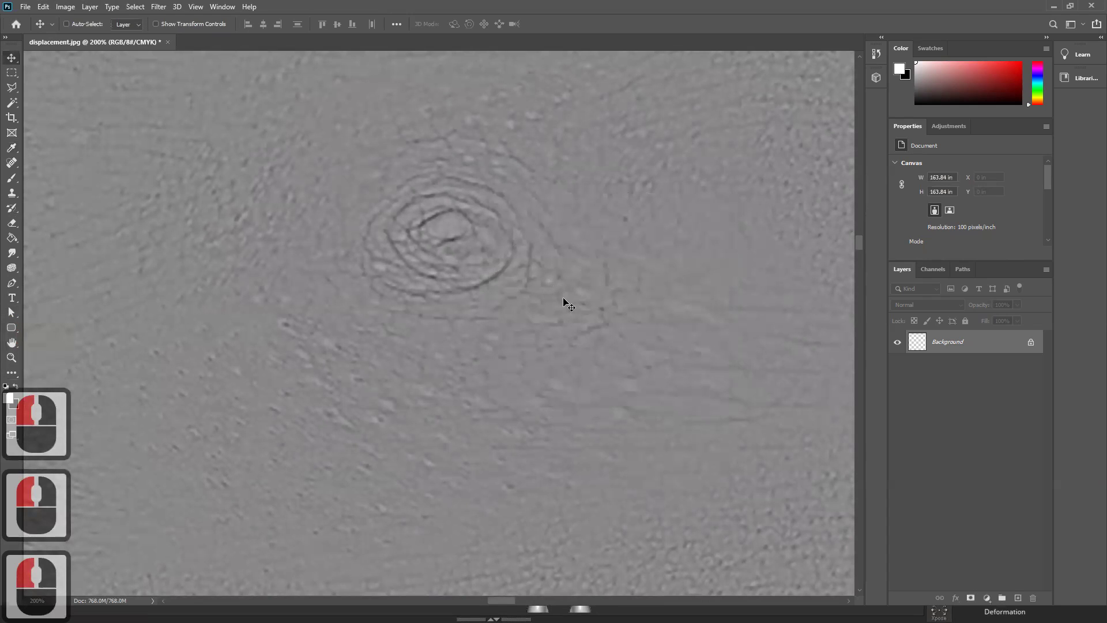
- Save a copy as displacement_02.jpg in the aghori folder, accepting the JPEG options
key("ctrl+shift+s")
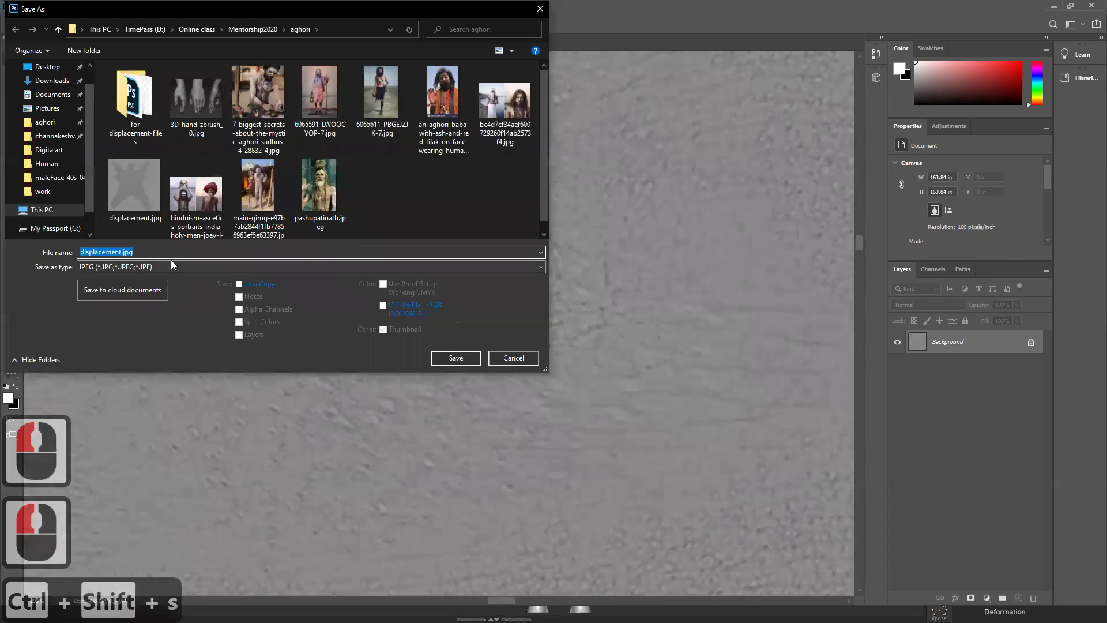
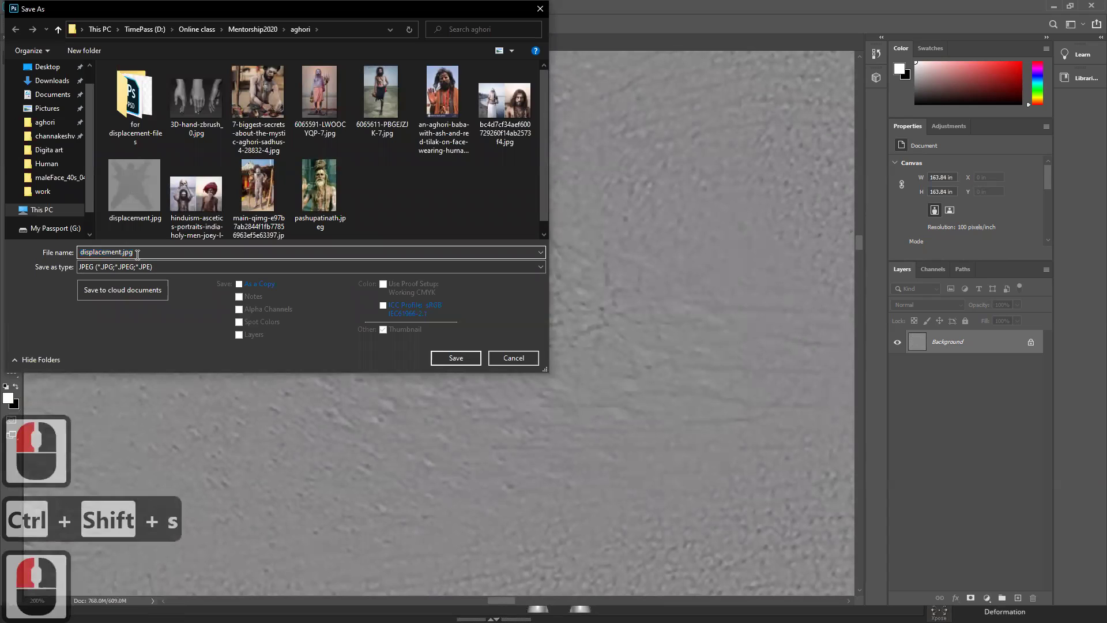
key("Right")
type("_02")
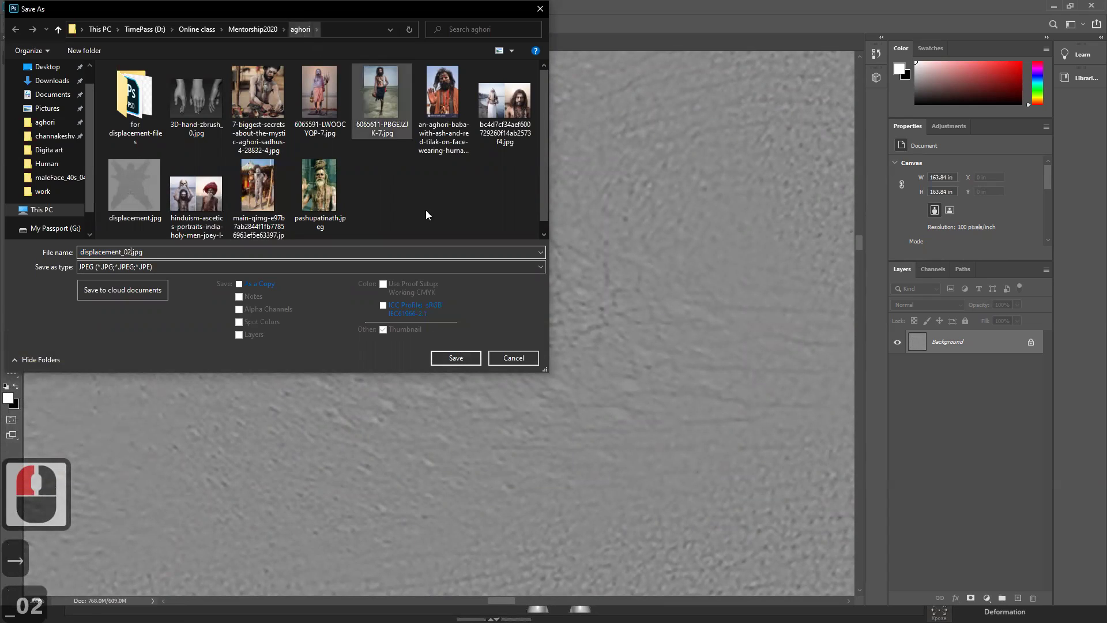
left_click(457, 363)
left_click(440, 221)
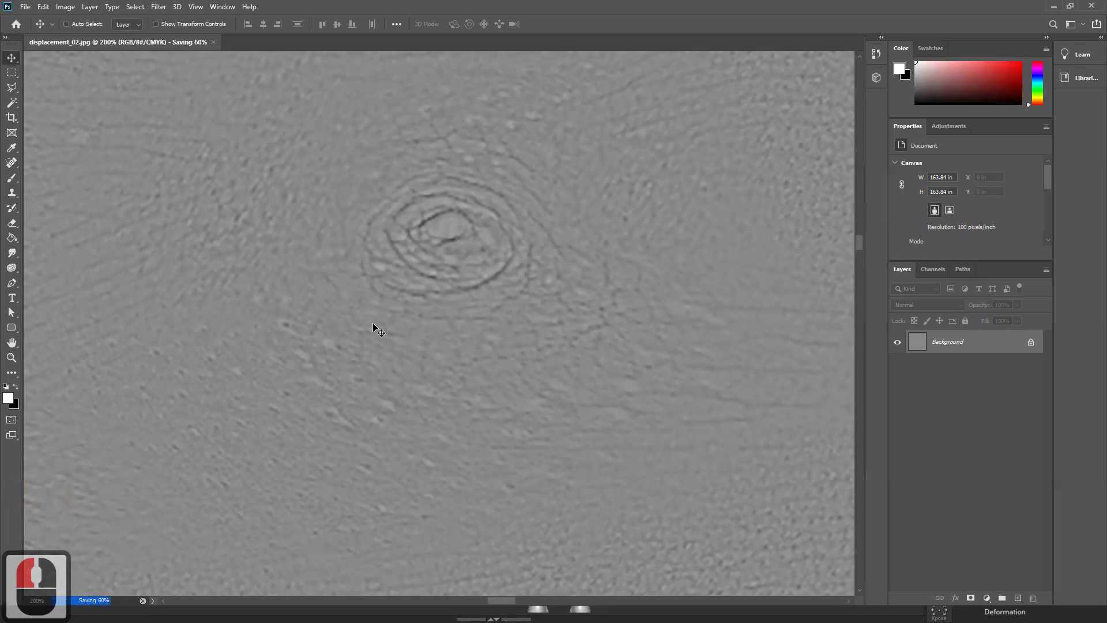
left_click(378, 329)
key("ctrl+alt+i")
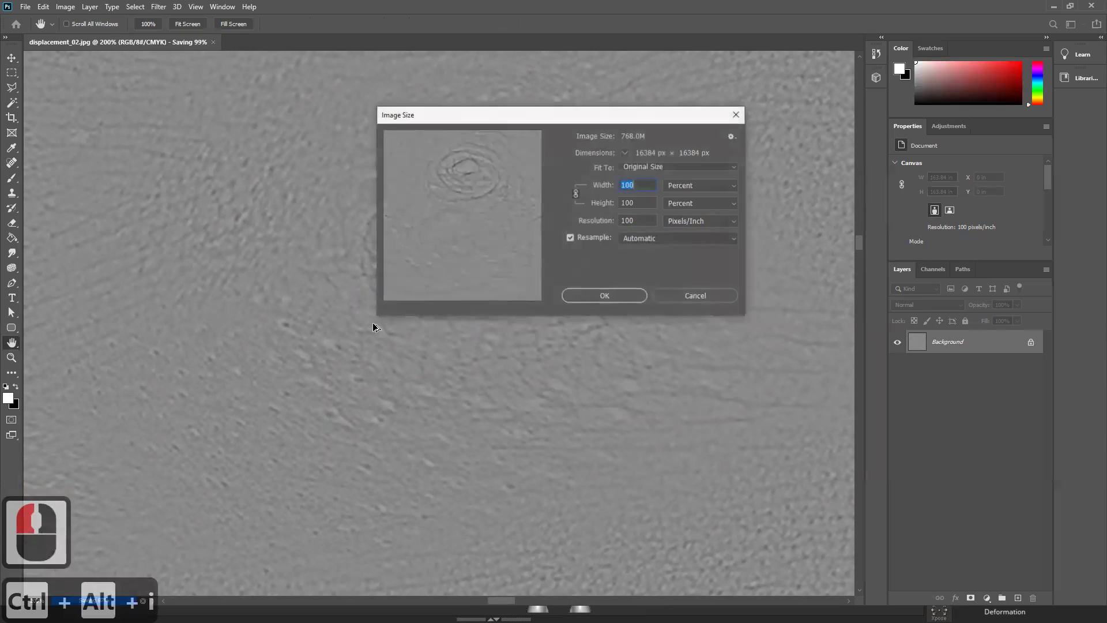
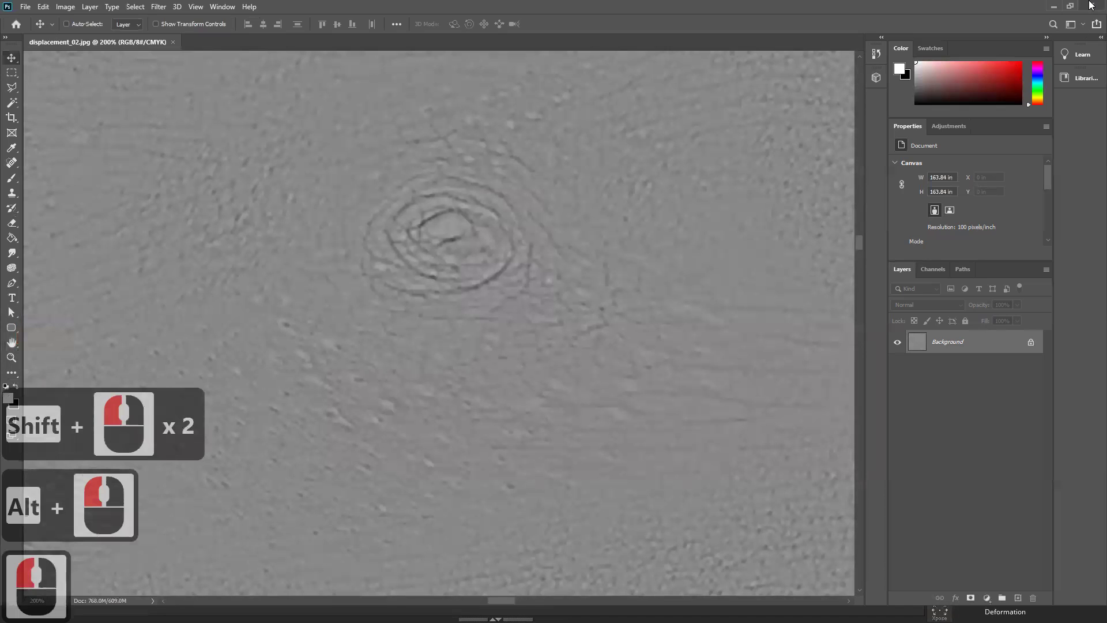
- Close the displacement_02.jpg document in Photoshop
left_click(1092, 16)
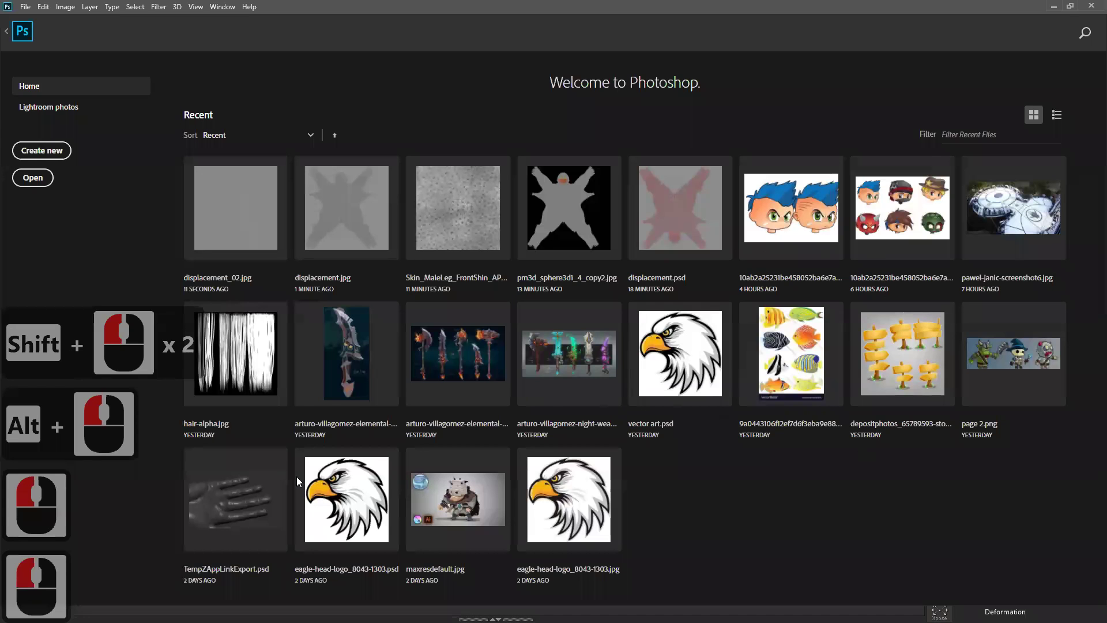
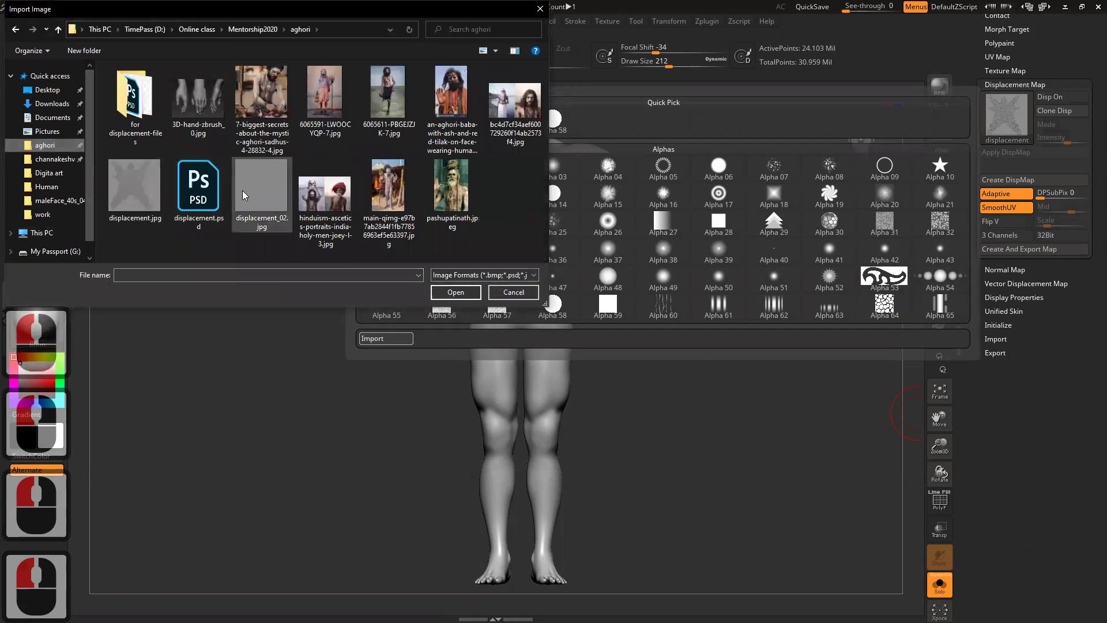
- Close the image-import browser without loading anything and return to the canvas
left_click(272, 204)
left_click(461, 296)
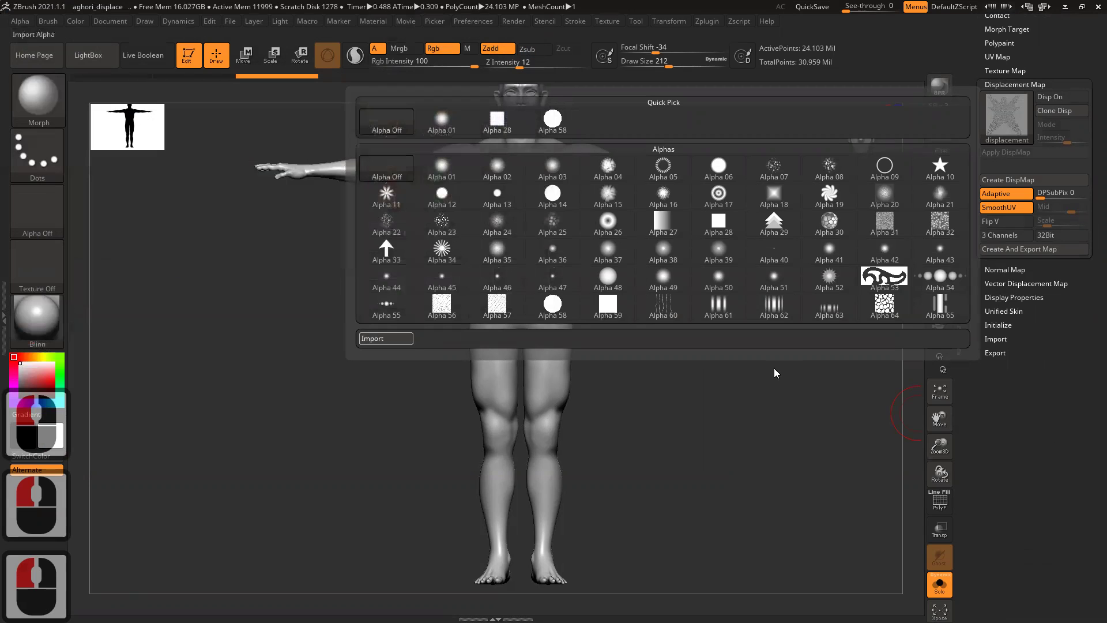
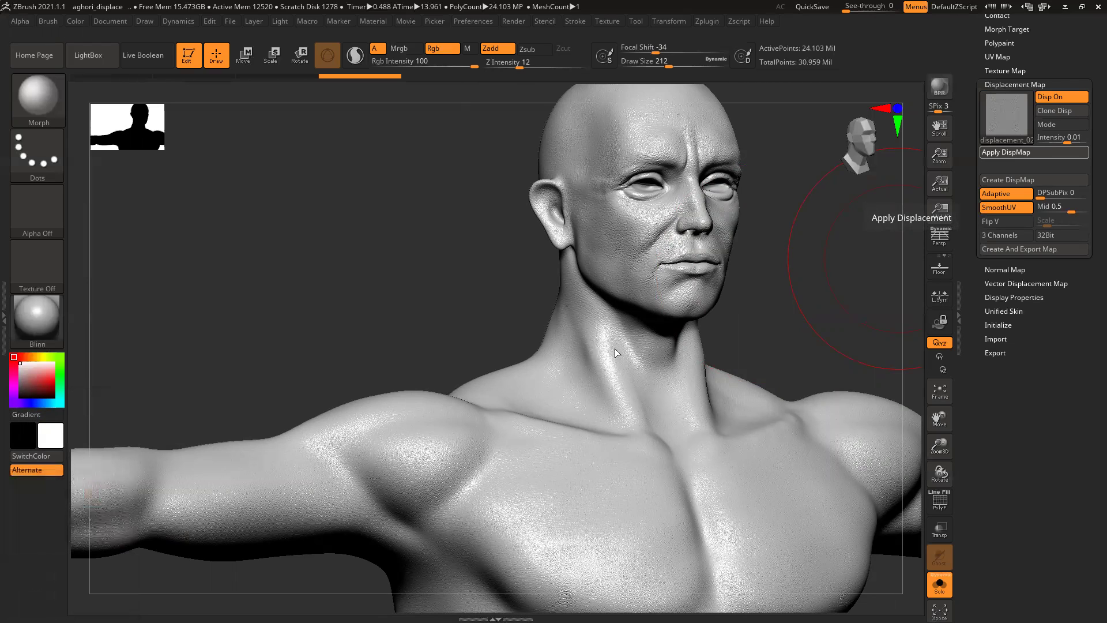
- Add a new sculpt layer and apply the pore displacement map into the mesh on it
left_click(984, 71)
left_click(981, 127)
left_click(994, 77)
left_click(999, 52)
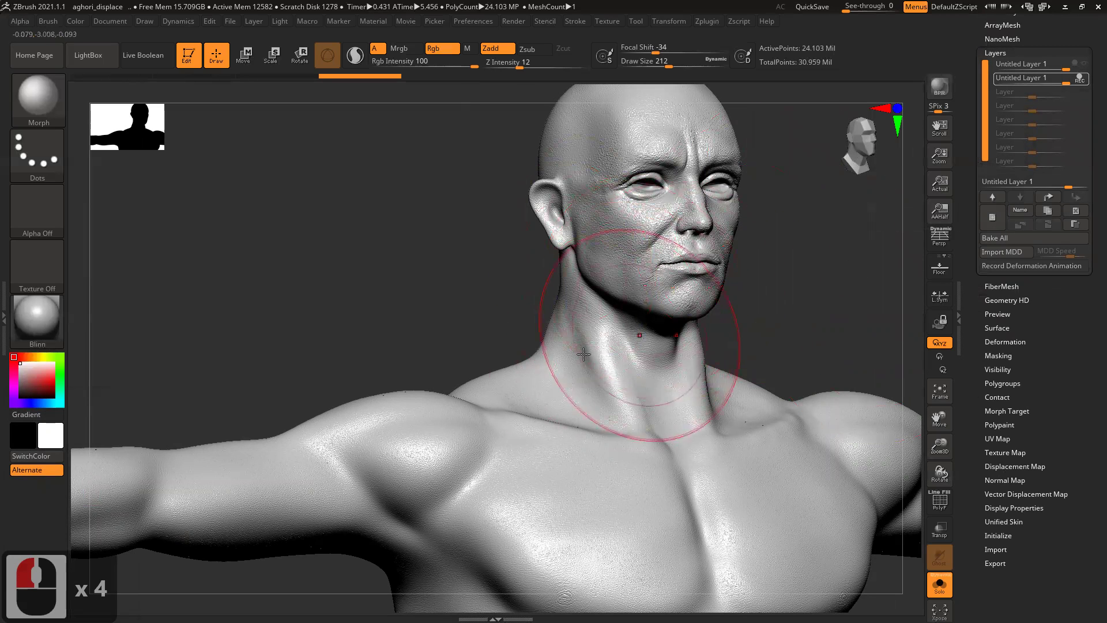
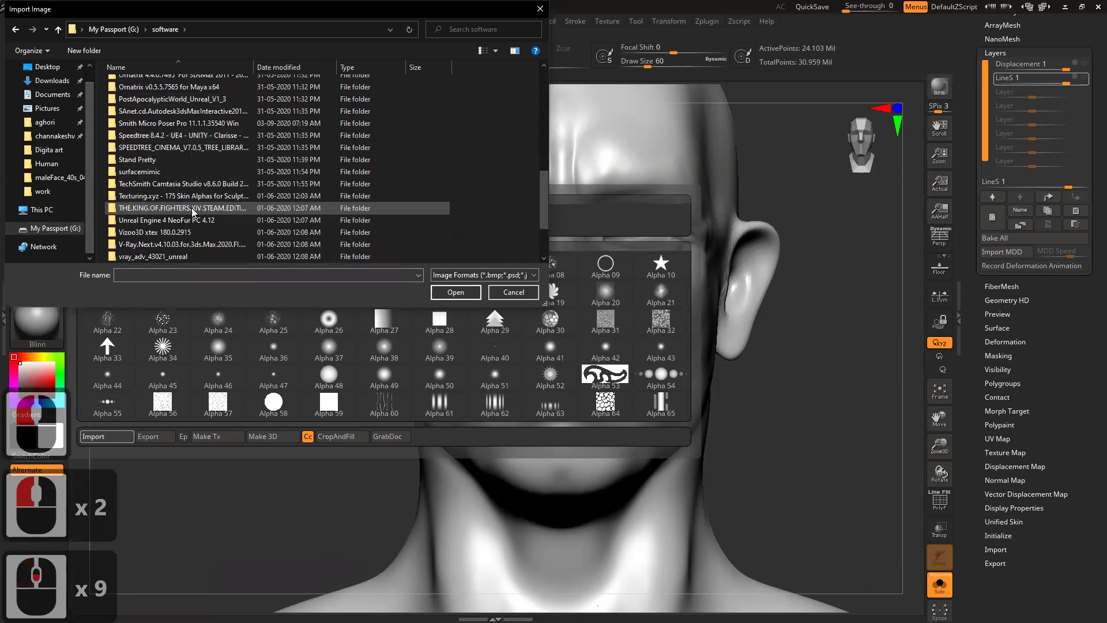
- Browse into Texturing.xyz and the maleFace_40s_04 face alpha set folder
double_click(158, 165)
left_click(163, 87)
double_click(246, 183)
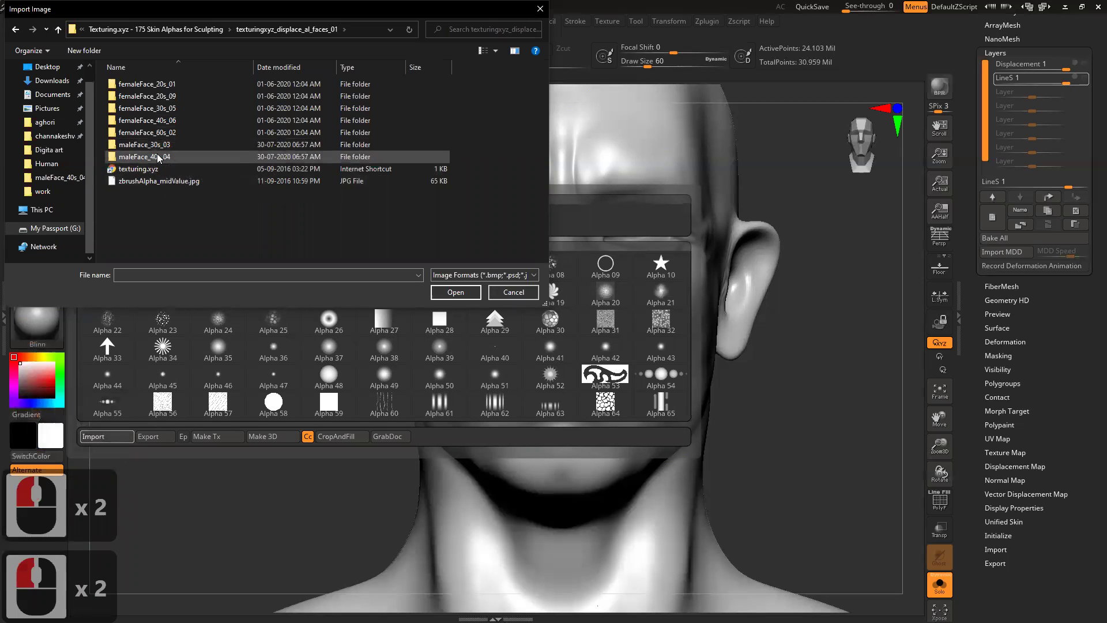
double_click(161, 157)
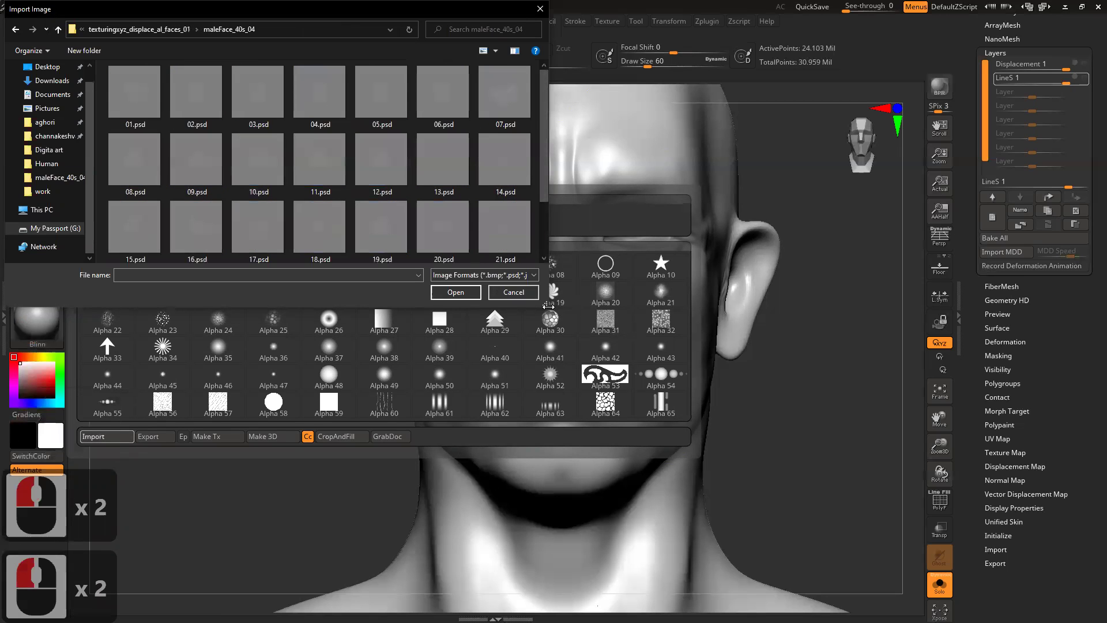
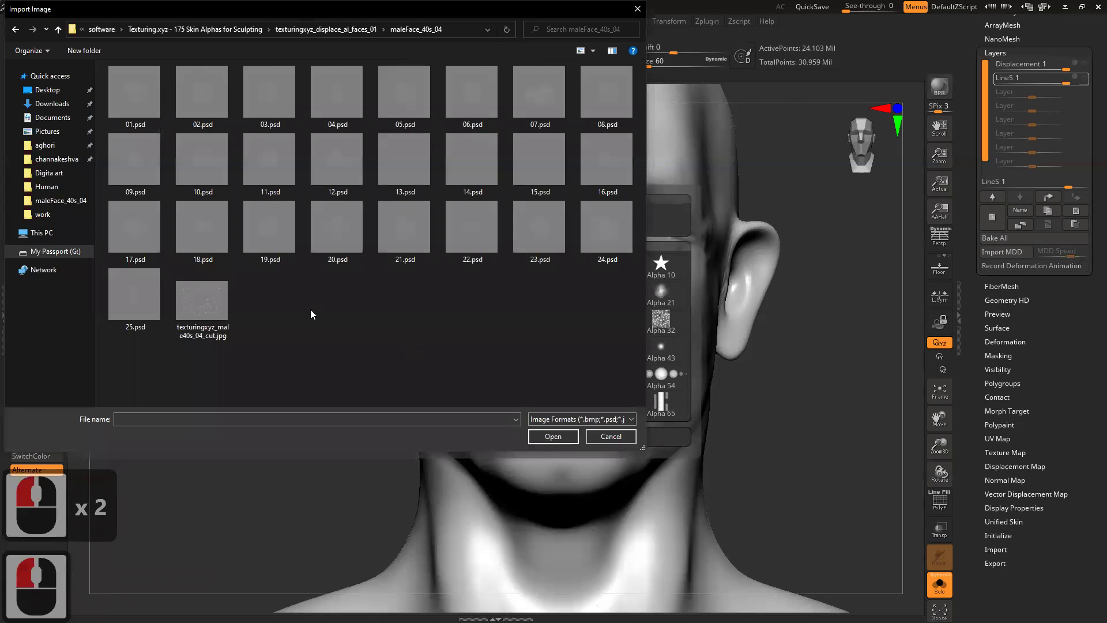
- Review the set's numbered face-region guide image, then dismiss the import browser
right_click(204, 304)
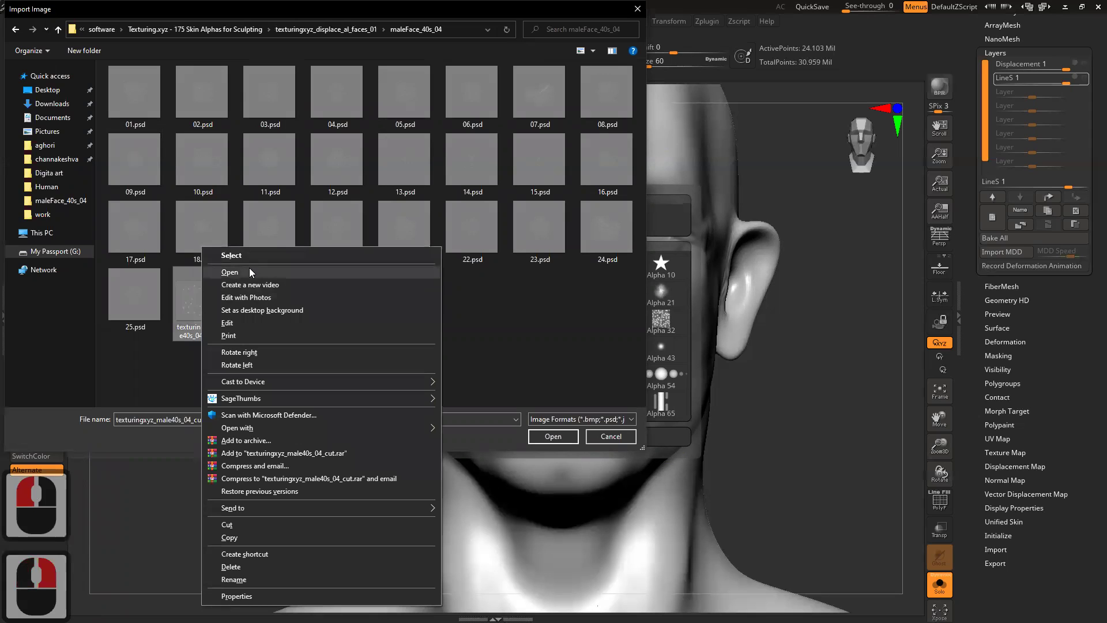
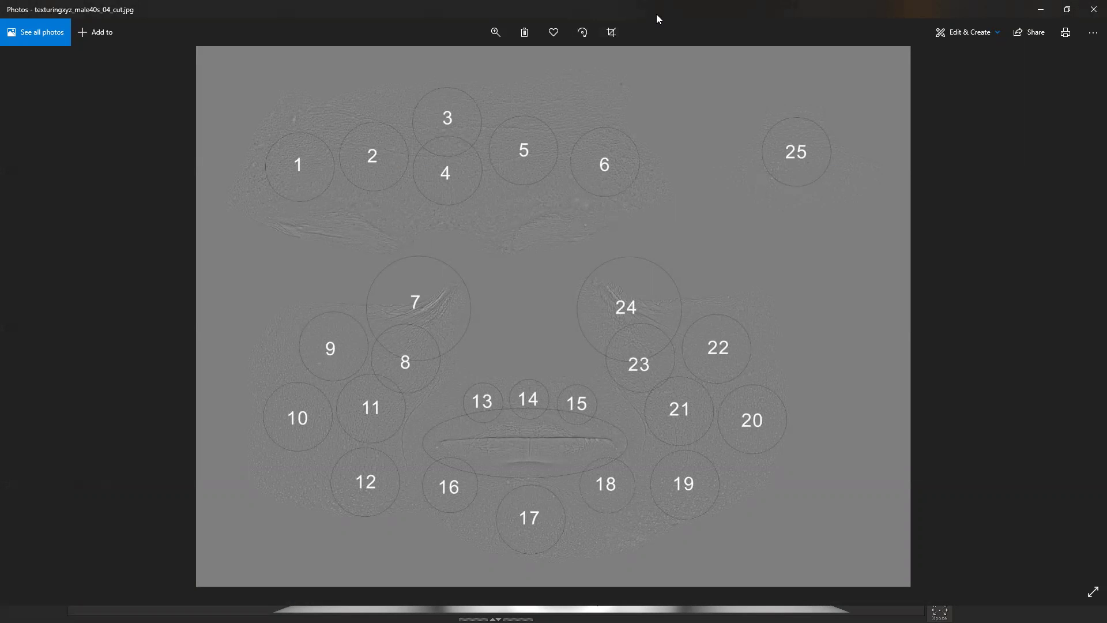
left_click(659, 18)
left_click(142, 95)
left_click(568, 439)
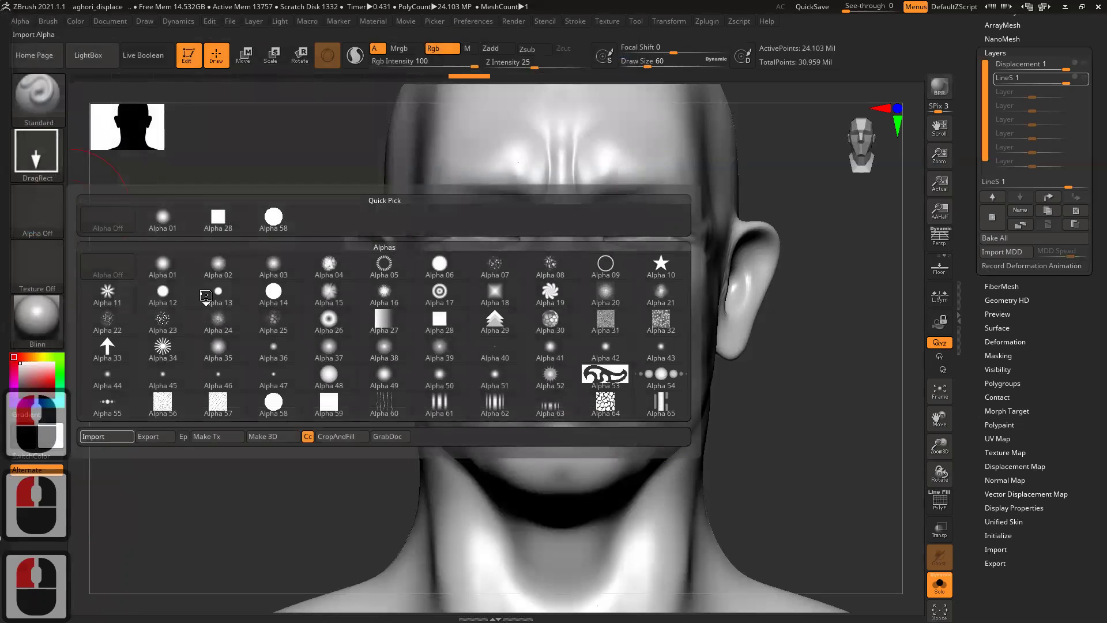
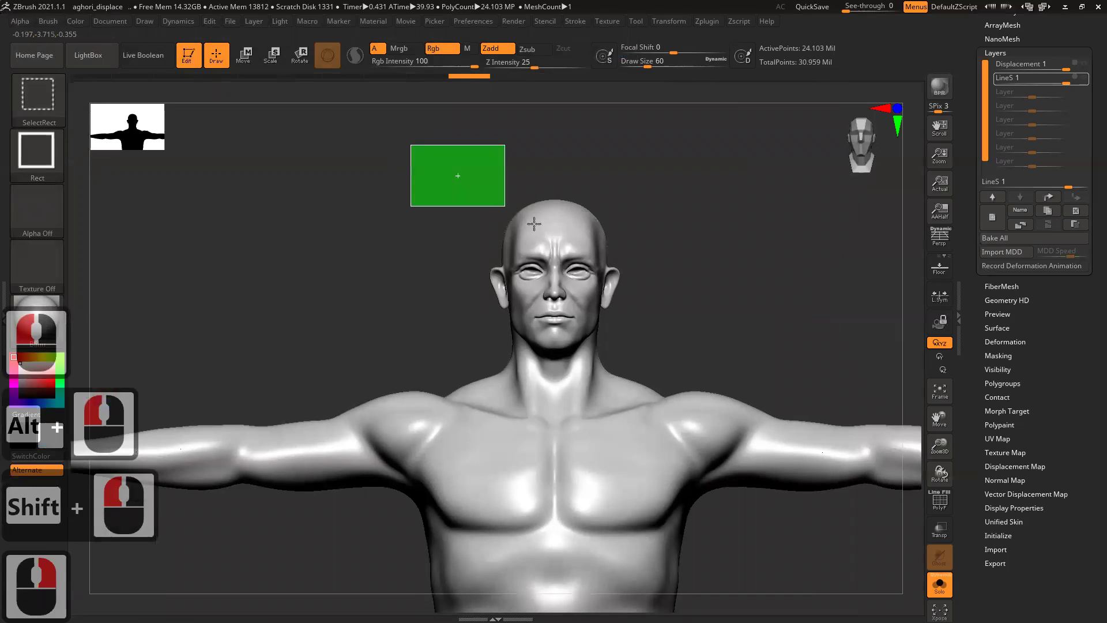
- Hide the body so only the head polygroup shows, and frame the face
left_click(711, 373)
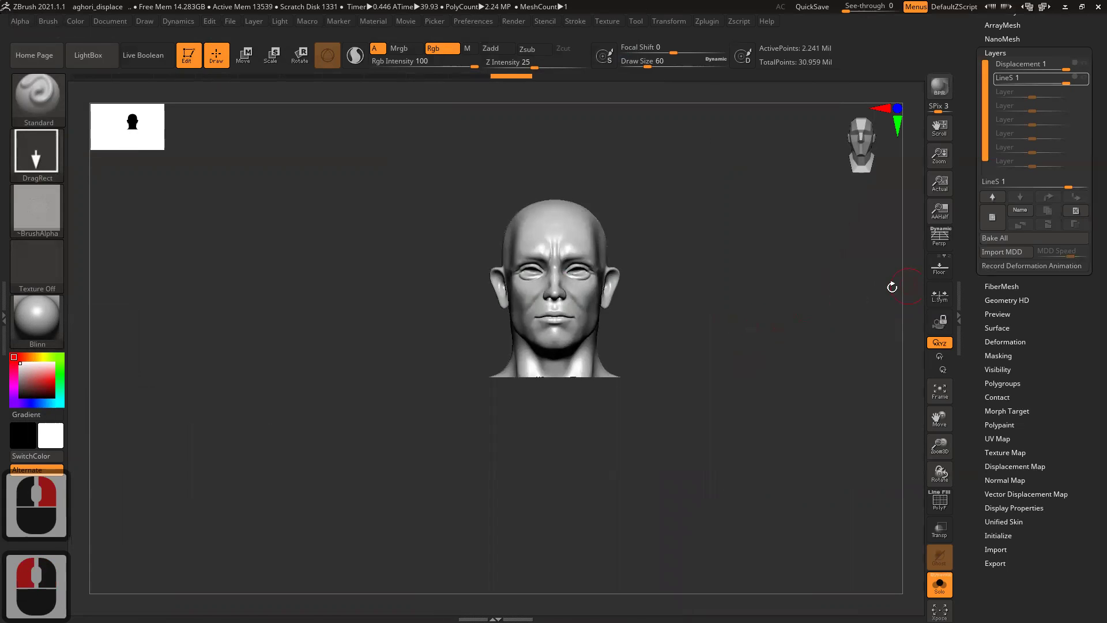
left_click(592, 255)
right_click(618, 280)
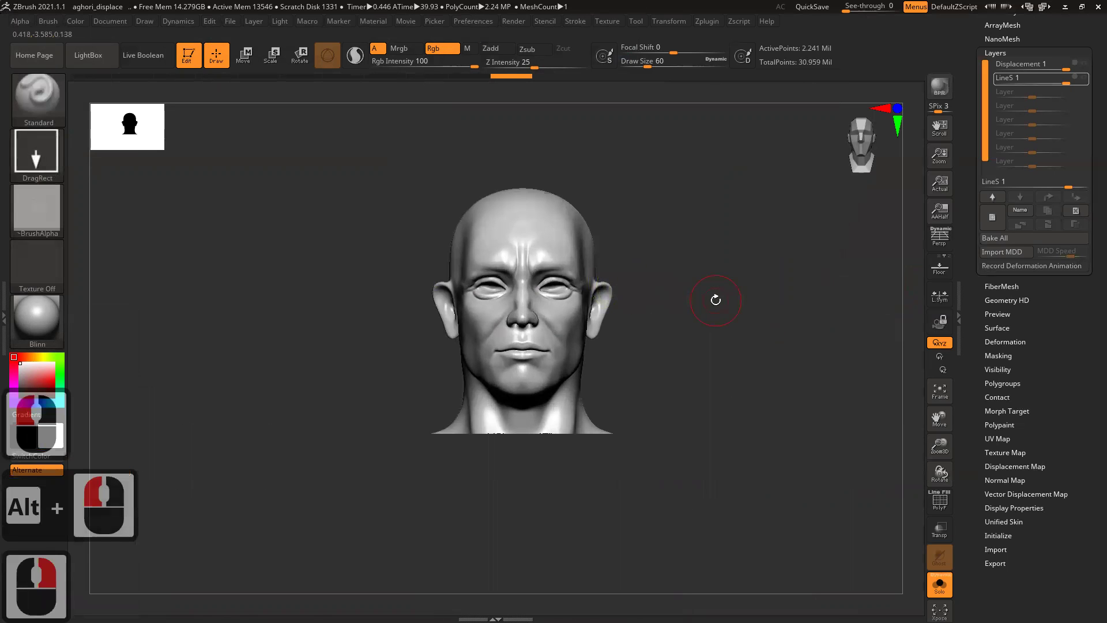